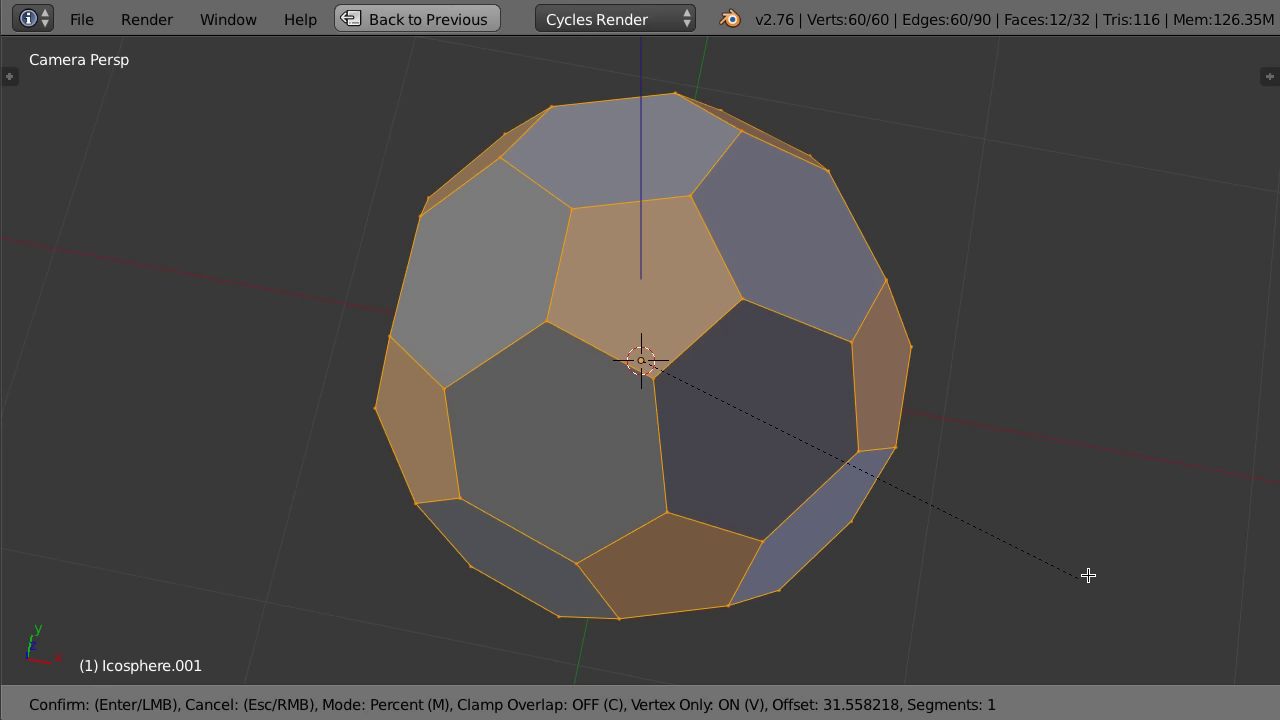
- Redo the vertex-only bevel at exactly 100/3 percent to truncate the icosahedron's corners
key("*")
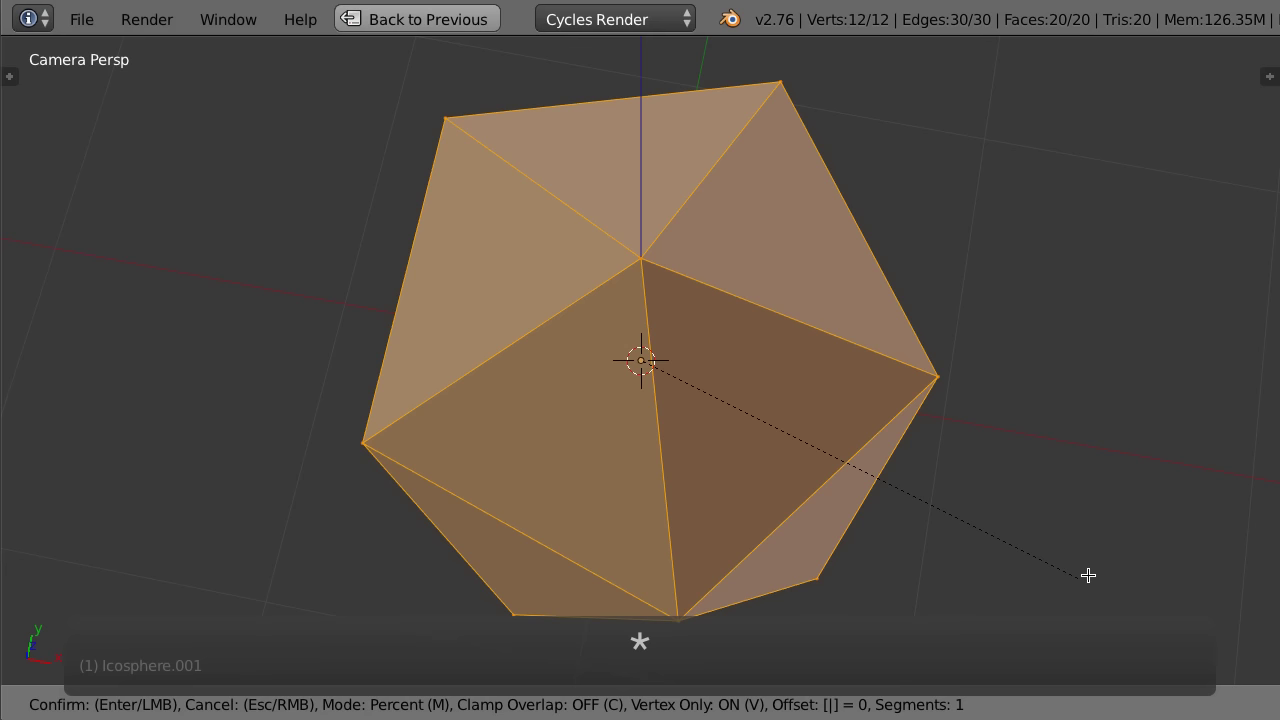
type("100/3")
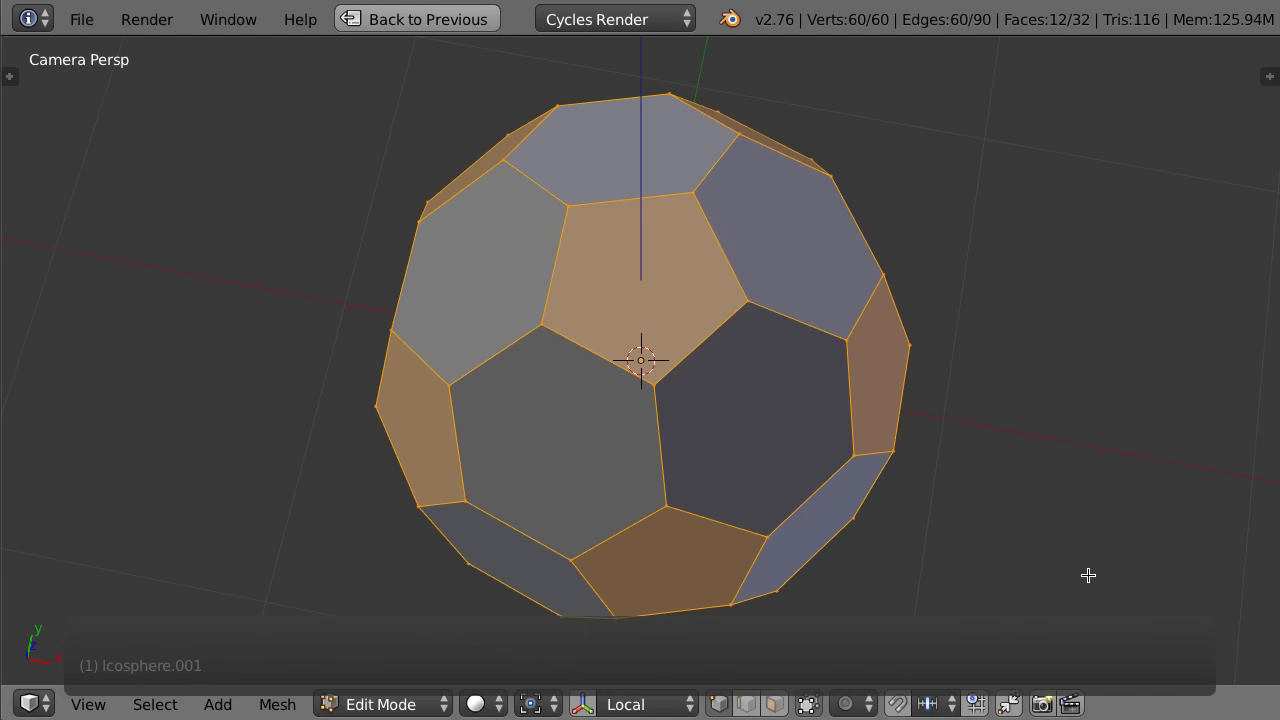
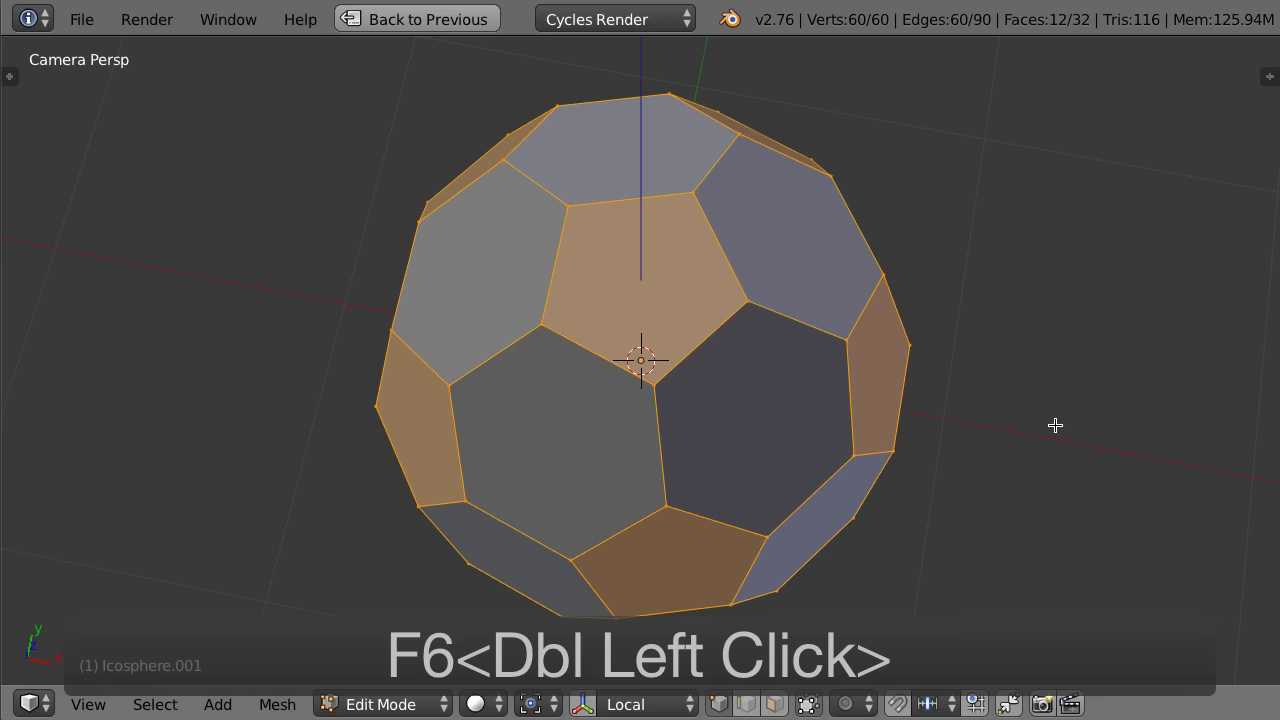
key("F6")
left_click(1040, 429)
double_click(993, 337)
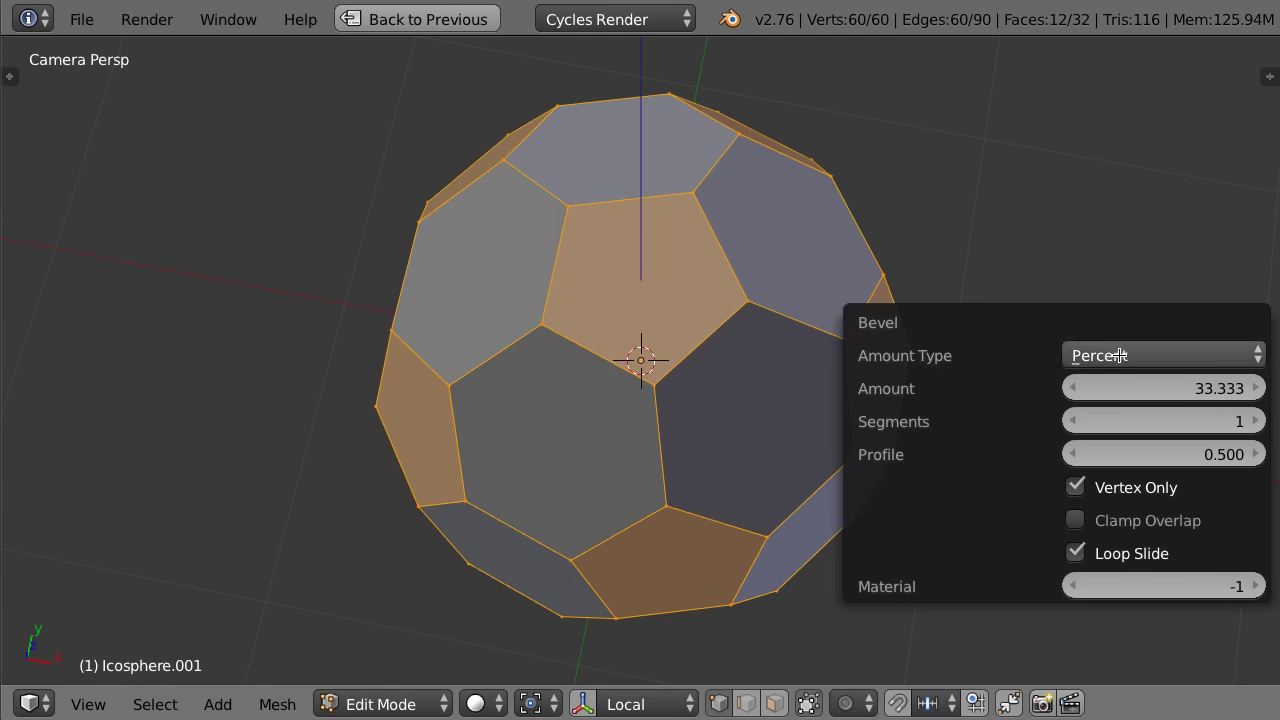
left_click(1121, 349)
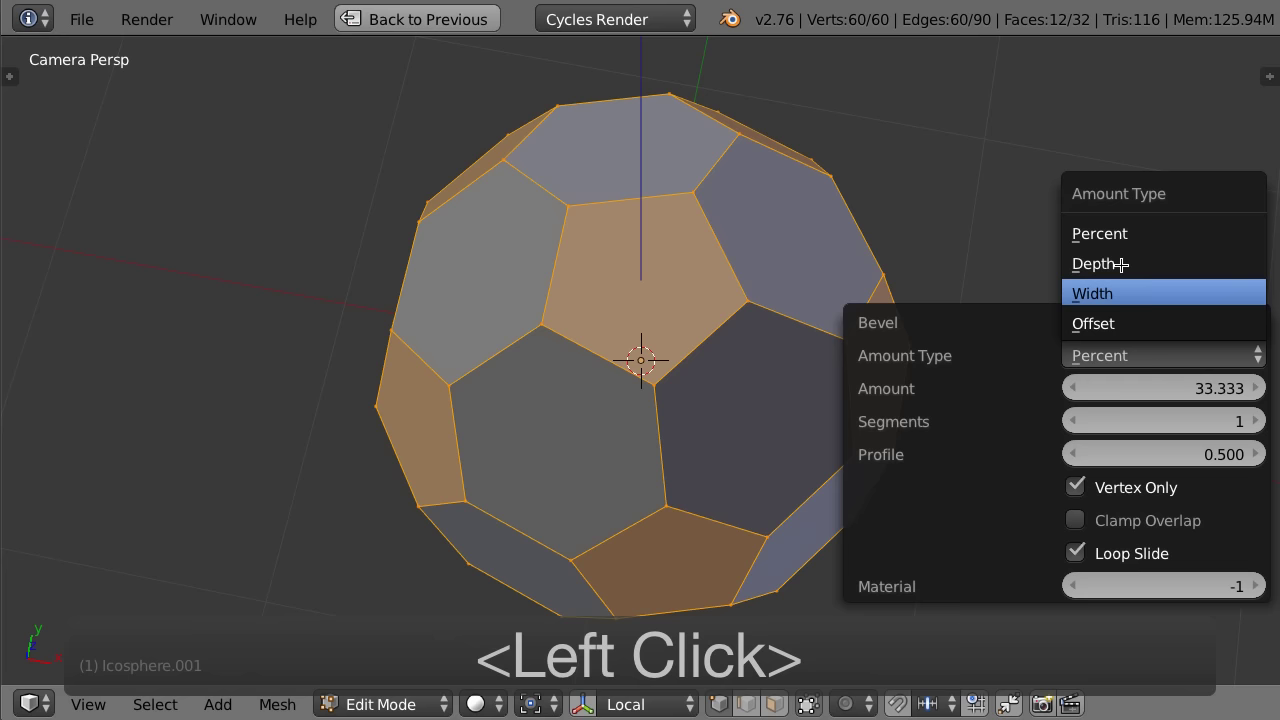
left_click(1128, 231)
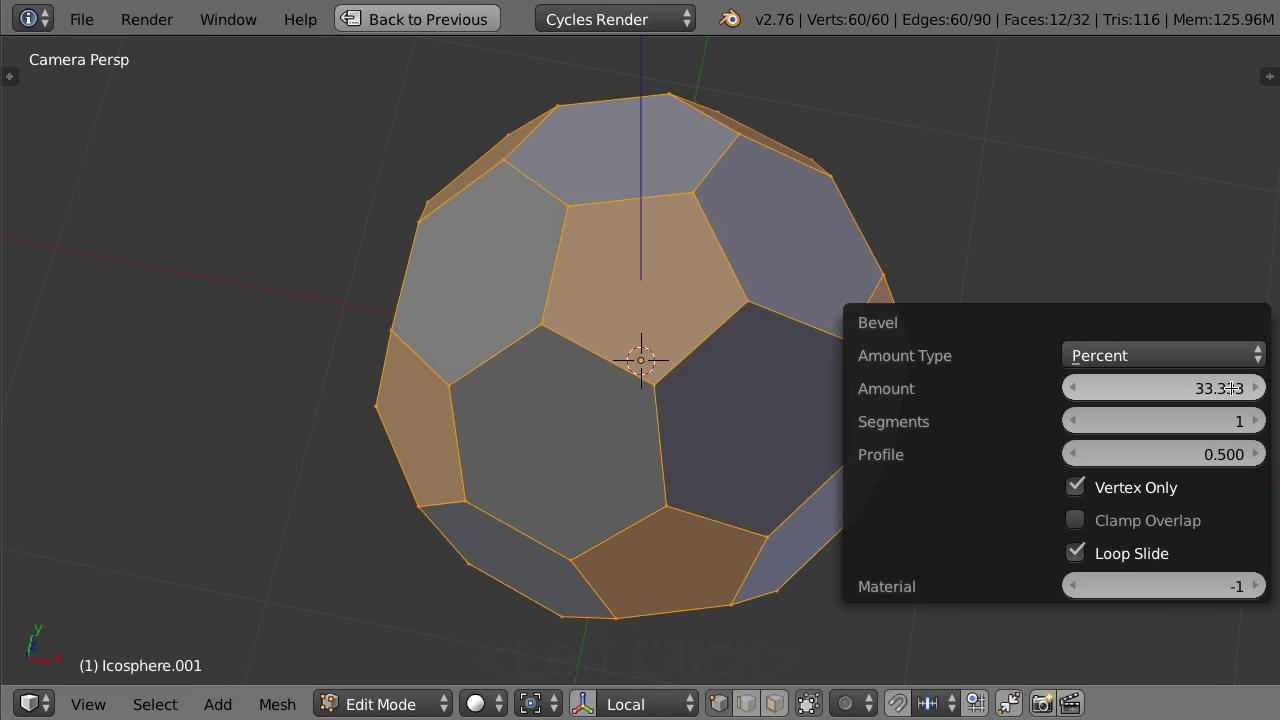
left_click(1232, 380)
type("10")
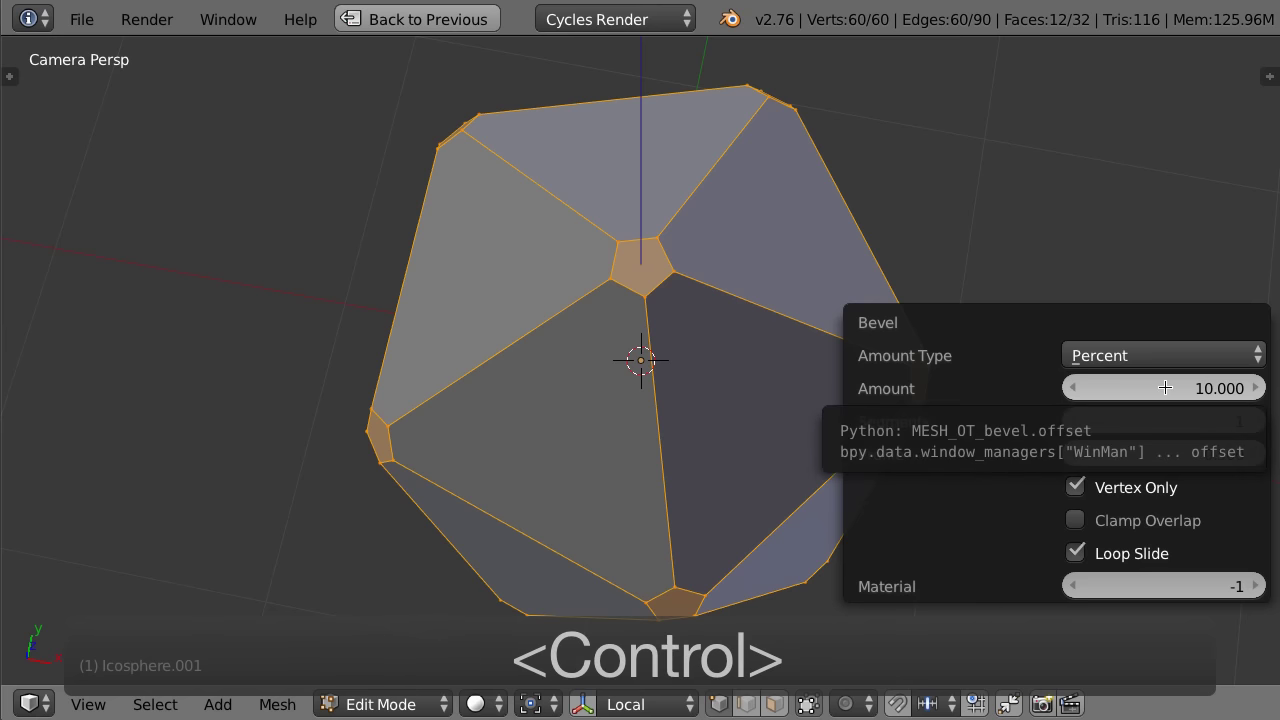
left_click(1166, 379)
type("100/3")
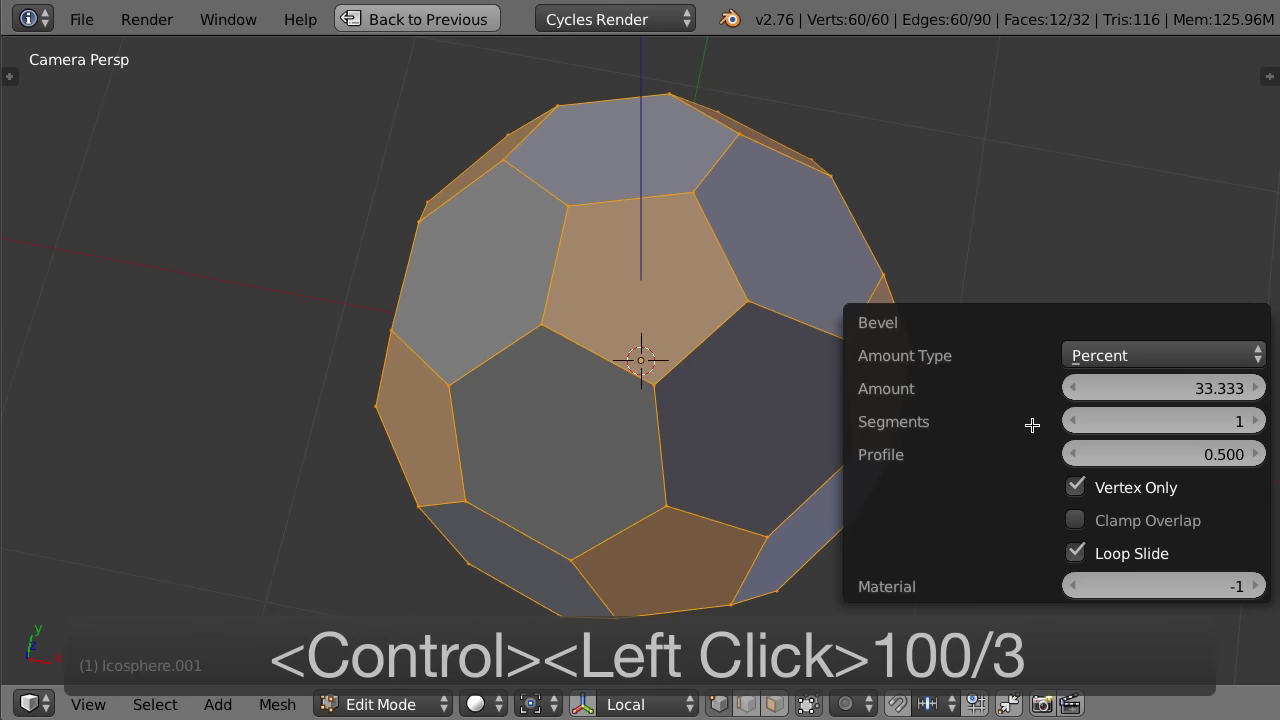
key("a")
key("a")
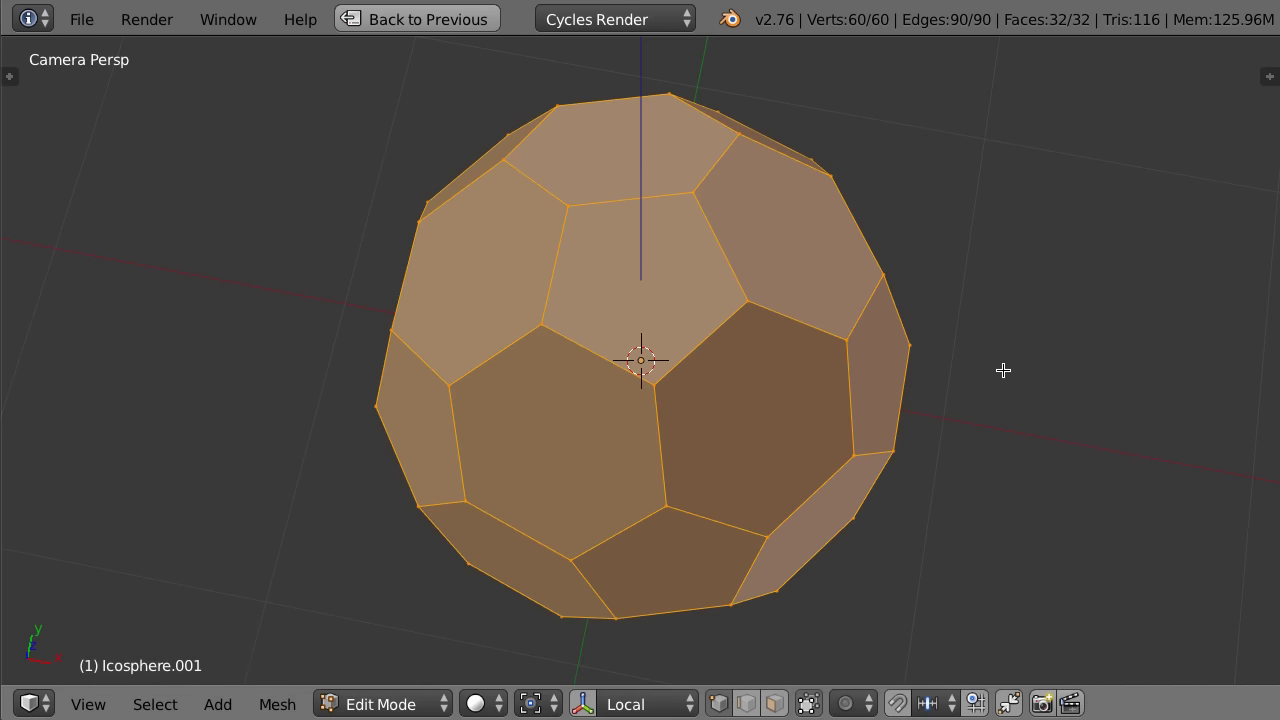
- Return to Object Mode and filter the add-on preferences by 'extra'
key("Tab")
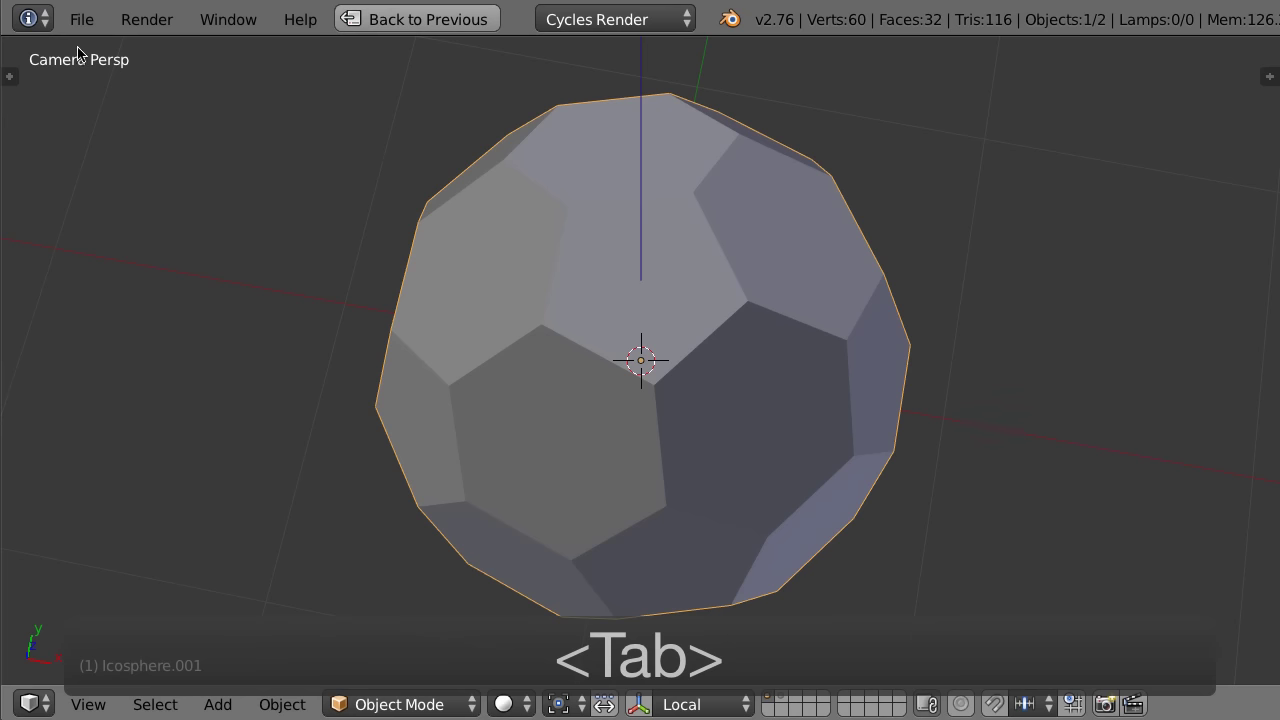
left_click(87, 27)
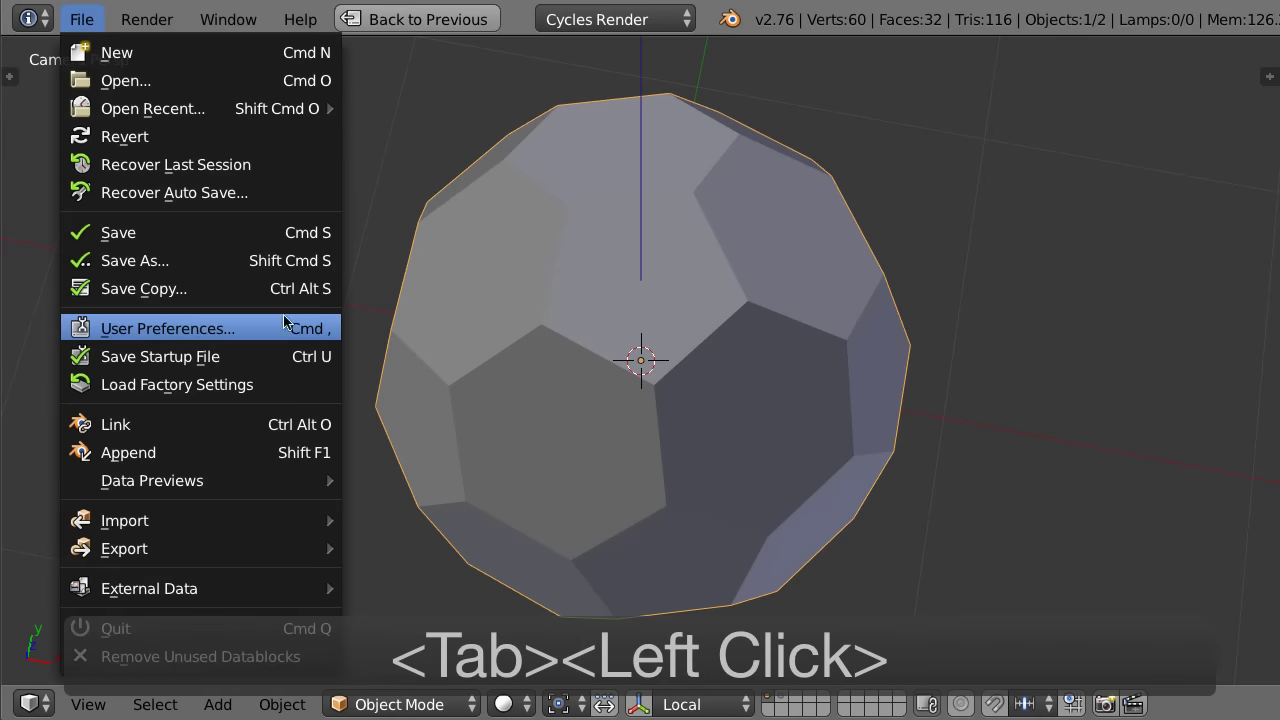
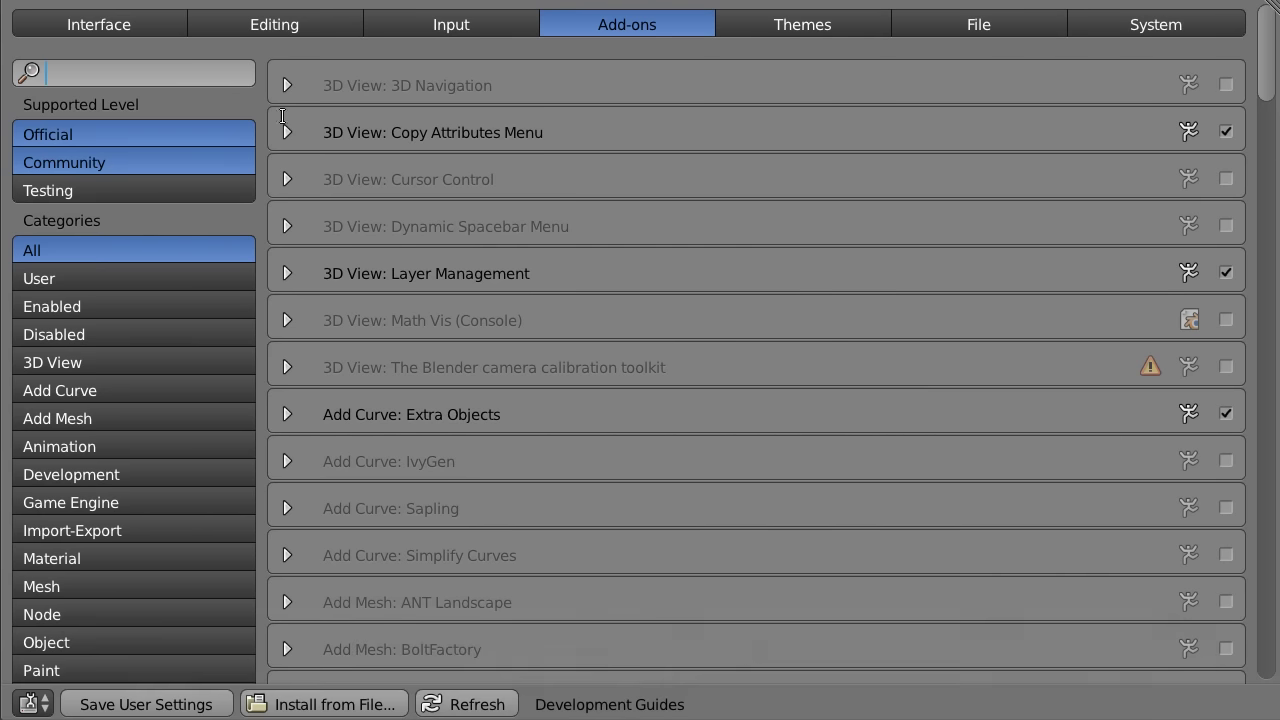
type("extra")
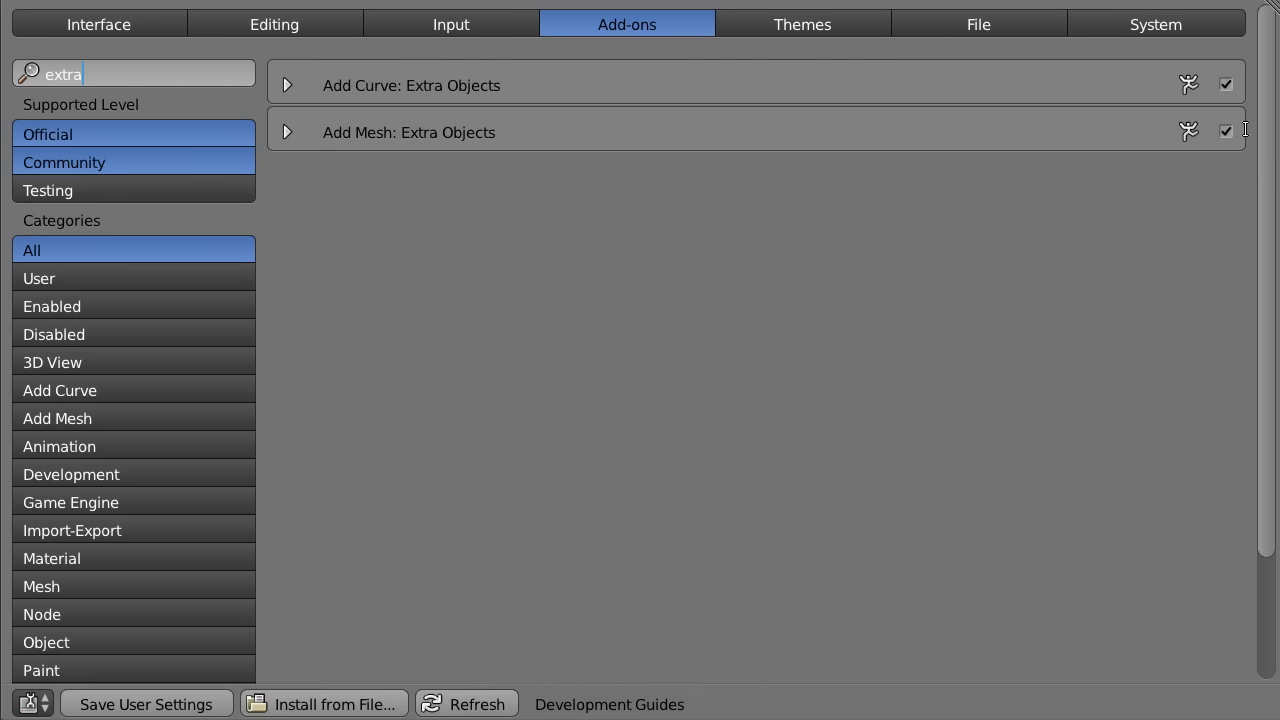
- Enable the Add Mesh: Extra Objects add-on
left_click(1238, 132)
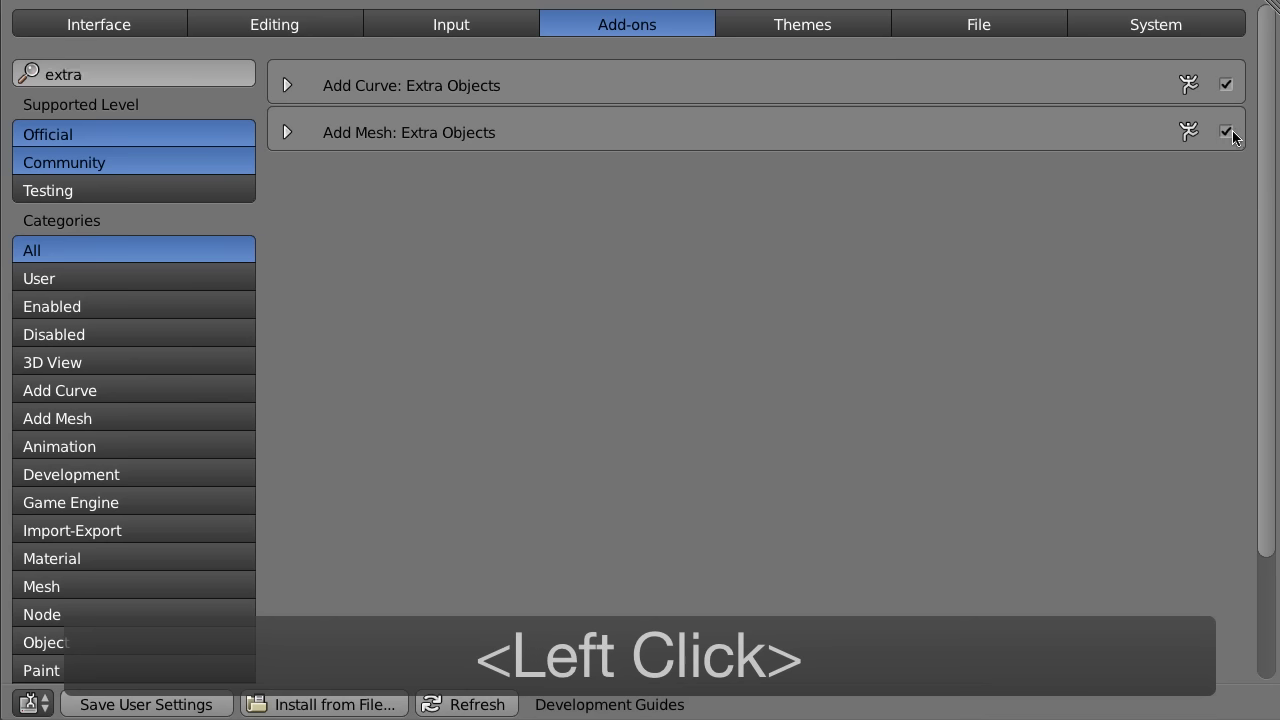
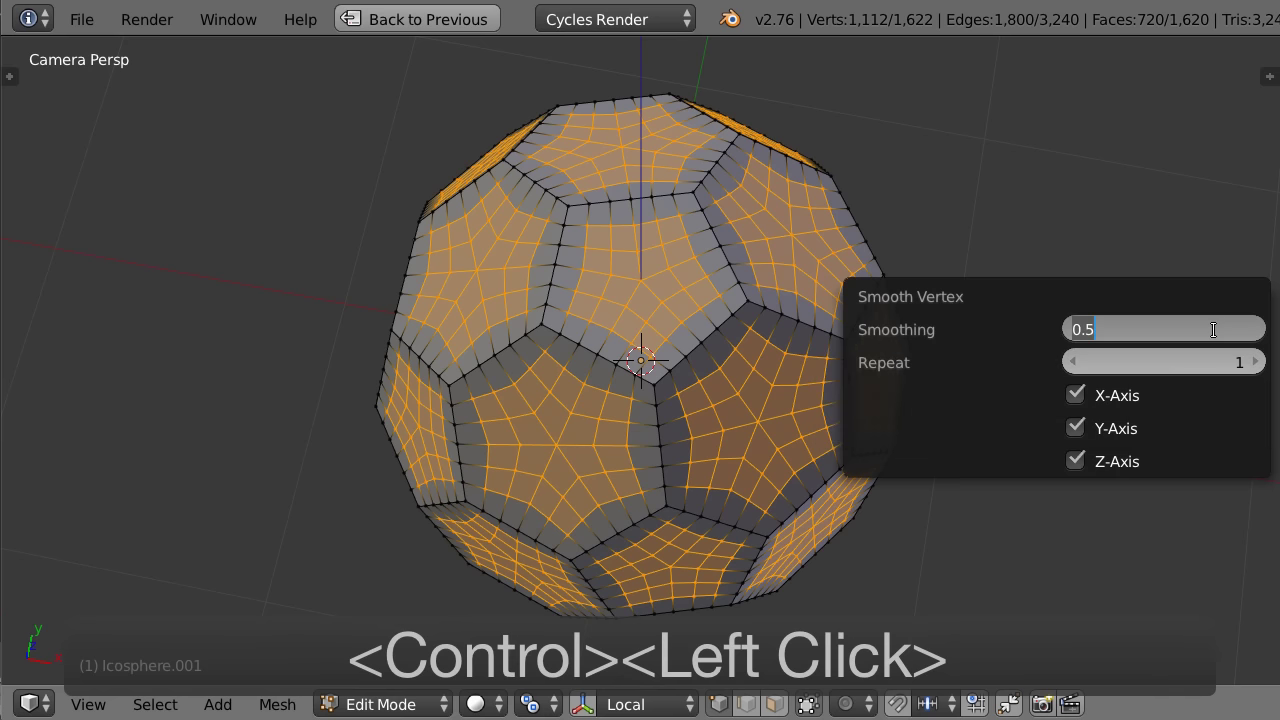
- Set Smooth Vertex smoothing to 1 and repeat to 100, rounding the gridded panels
type("1")
left_click(1216, 322)
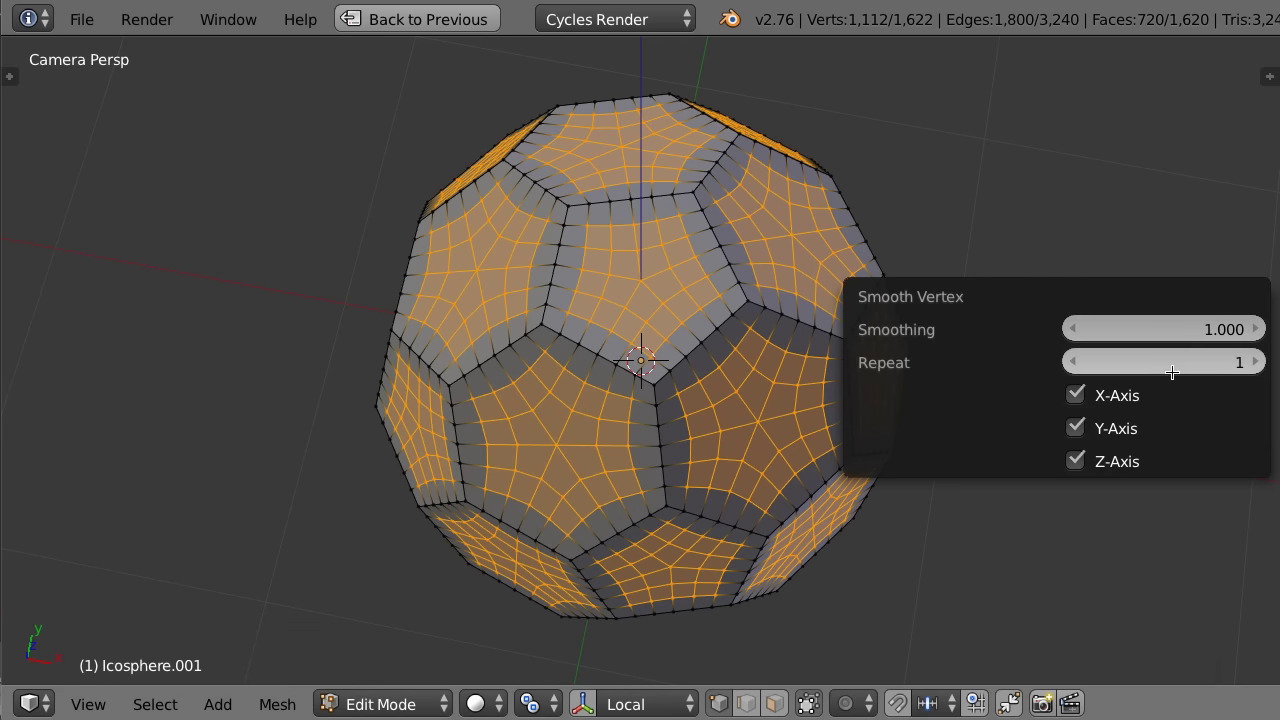
left_click(1179, 354)
type("100")
key("F6")
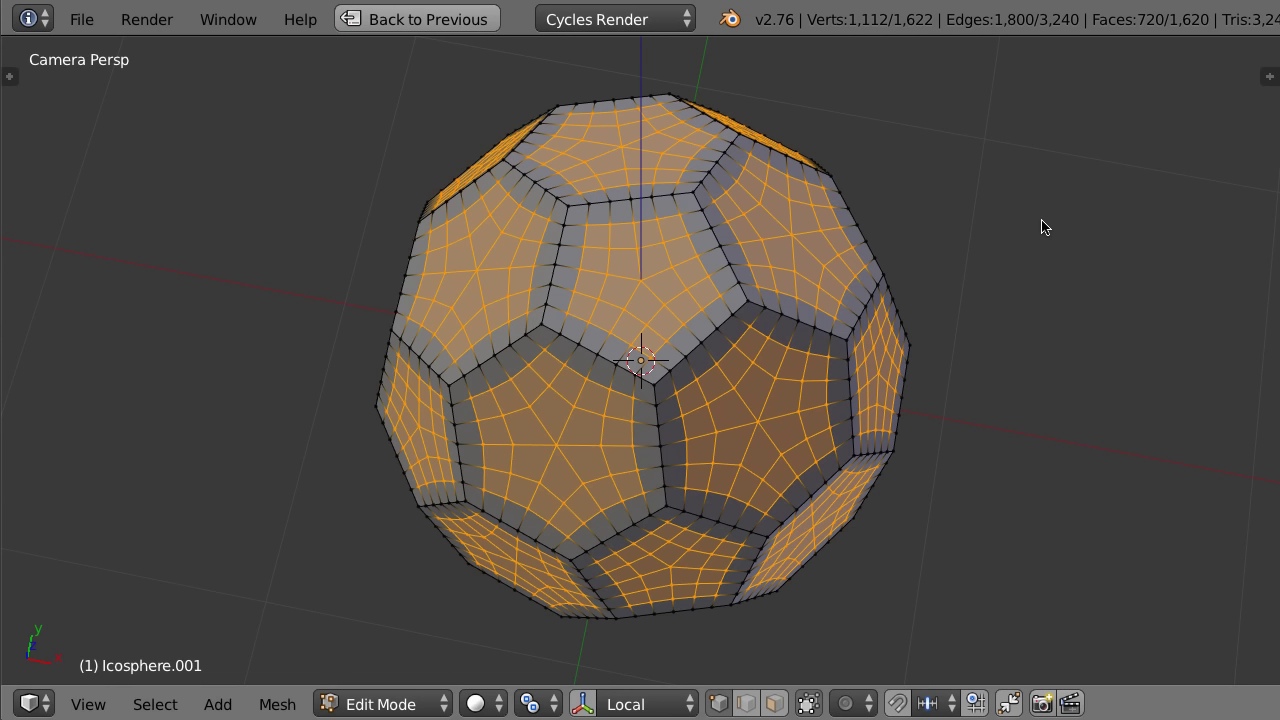
- Invert to the seam edges and bevel them into thin border bands around every panel
key("ctrl+i")
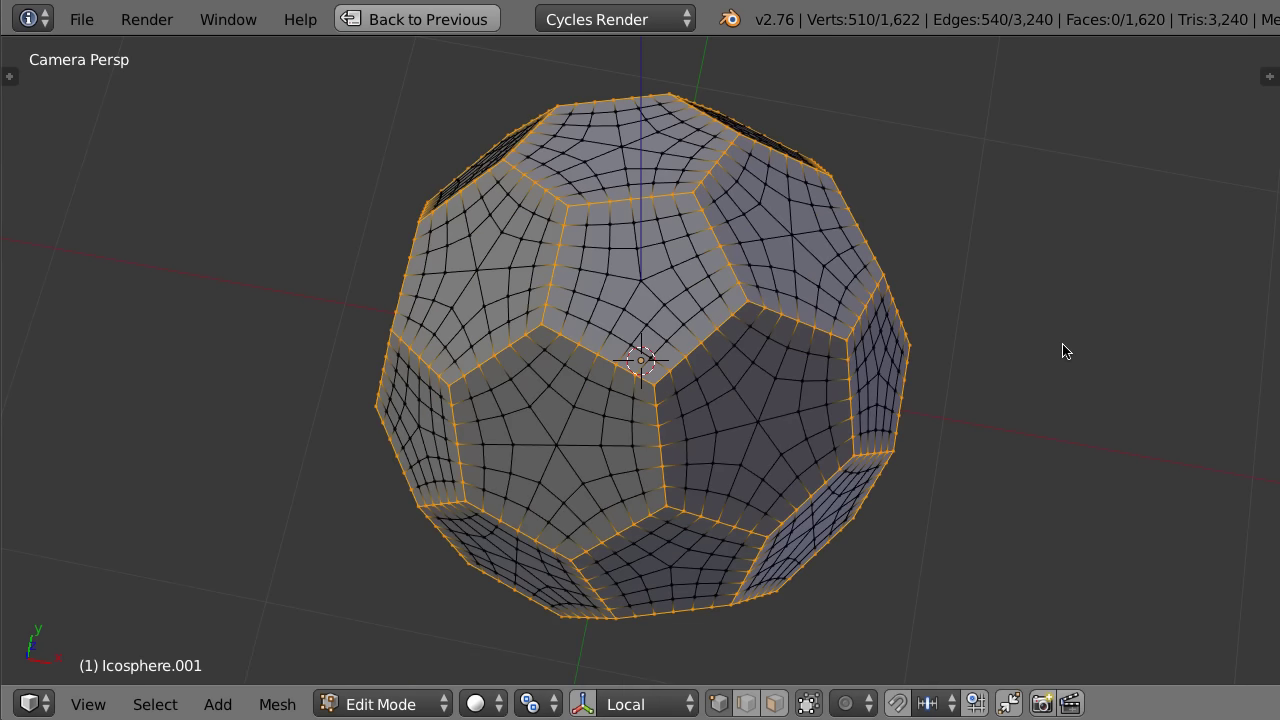
key("ctrl+b")
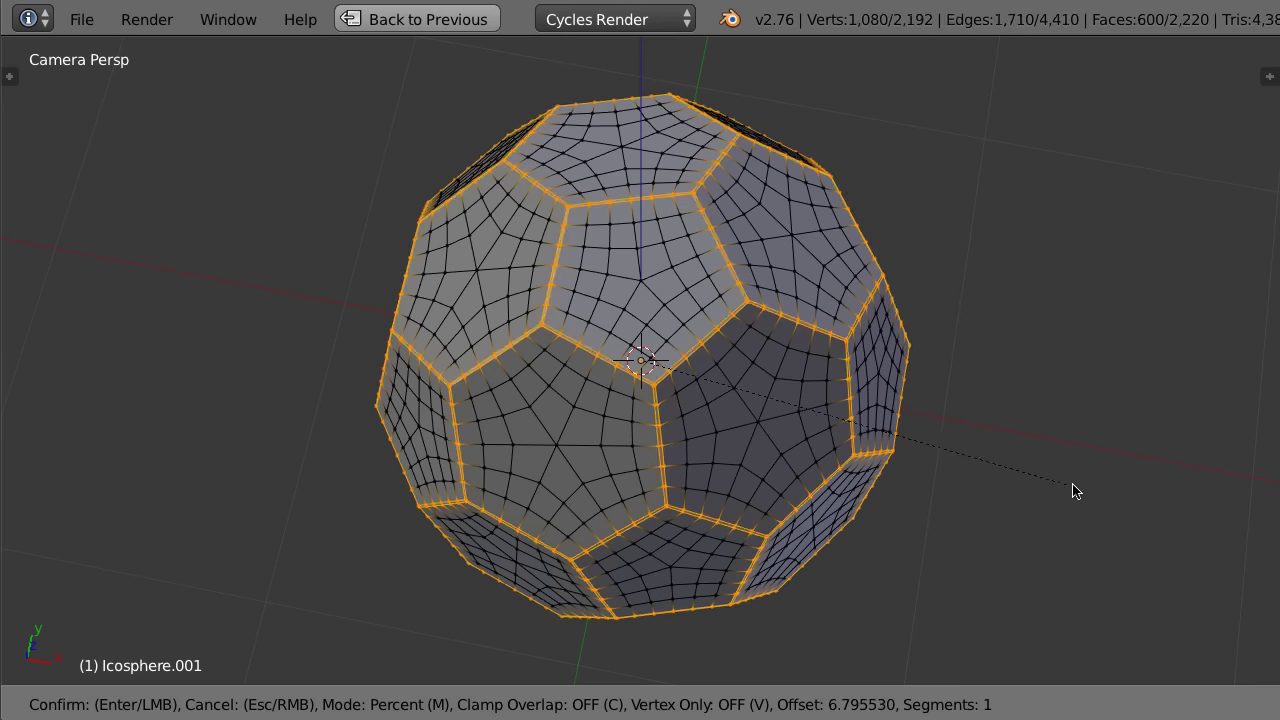
key("m")
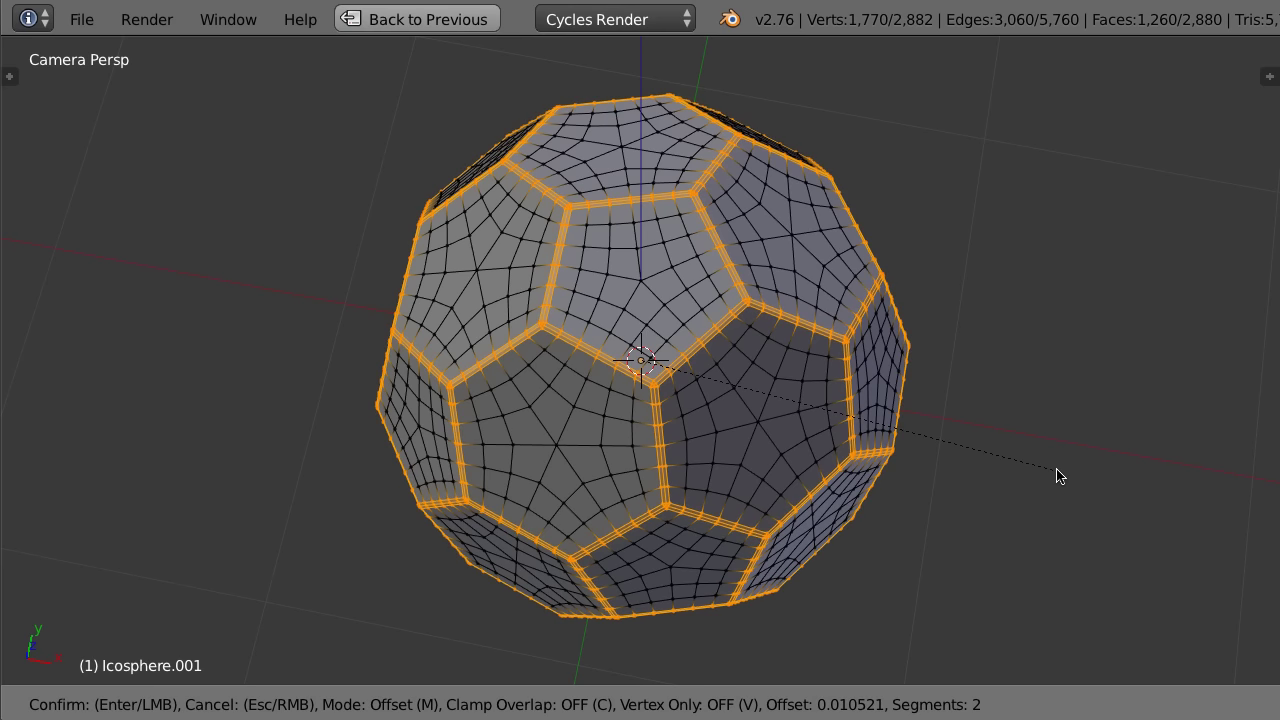
- Shrink the selection to only the centre edge loop of each seam and zoom out
left_click(1065, 472)
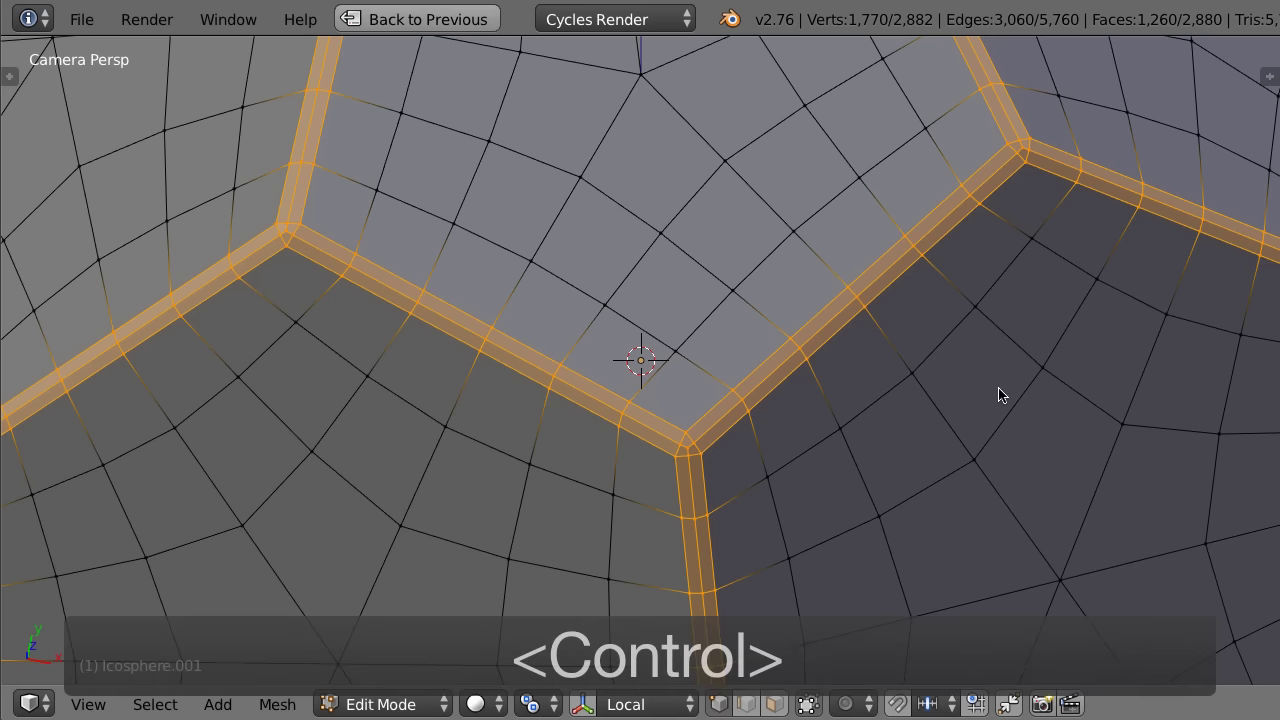
key("ctrl+-")
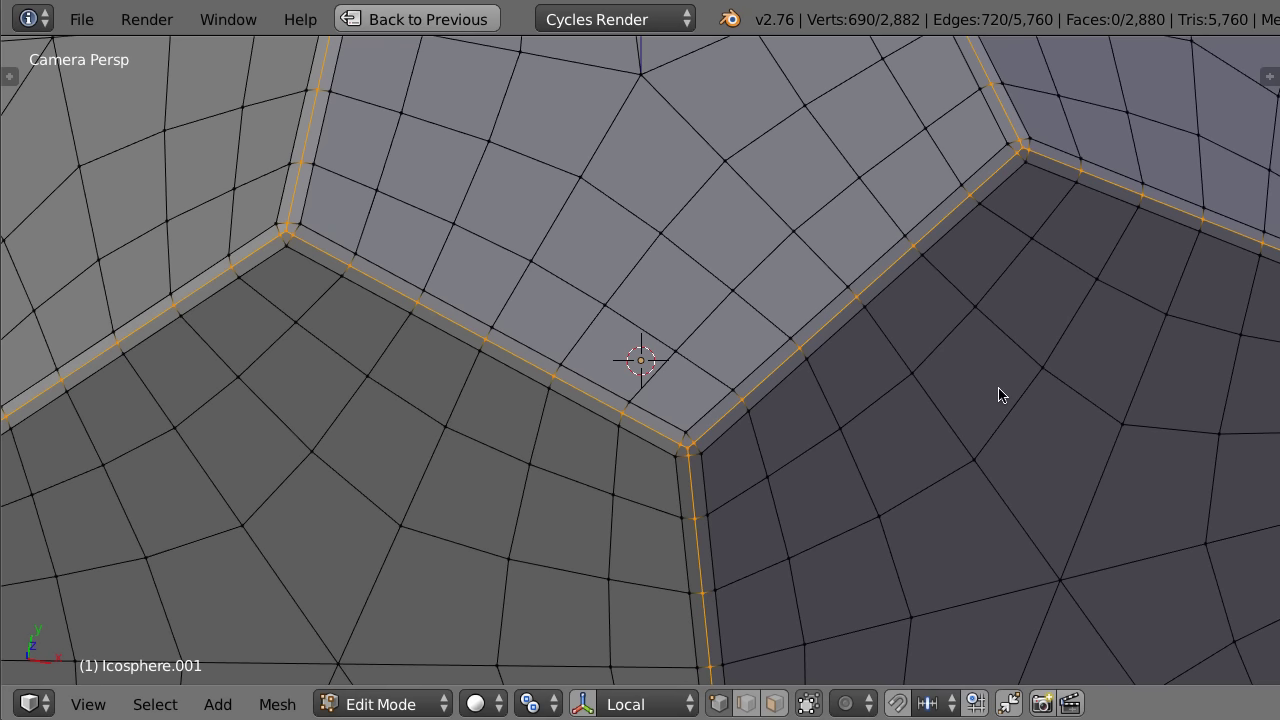
key("ctrl+g")
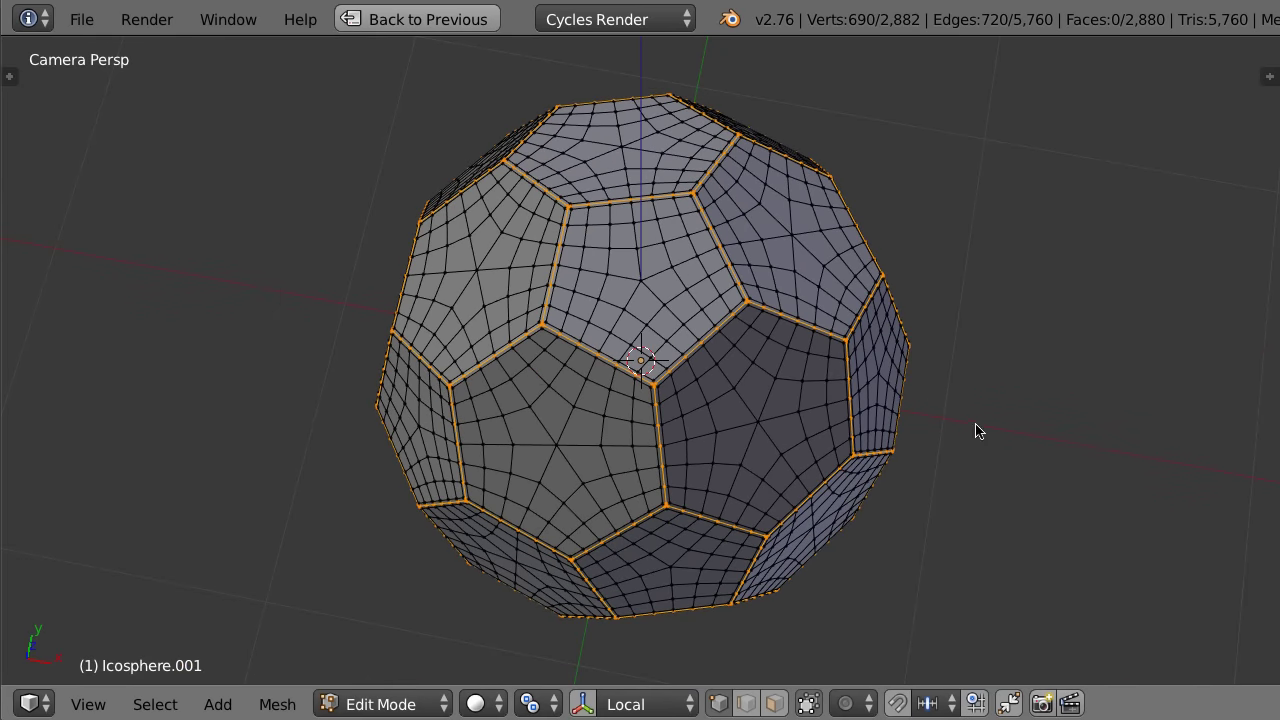
- Select the whole mesh and apply To Sphere with factor 1
key("a")
key("a")
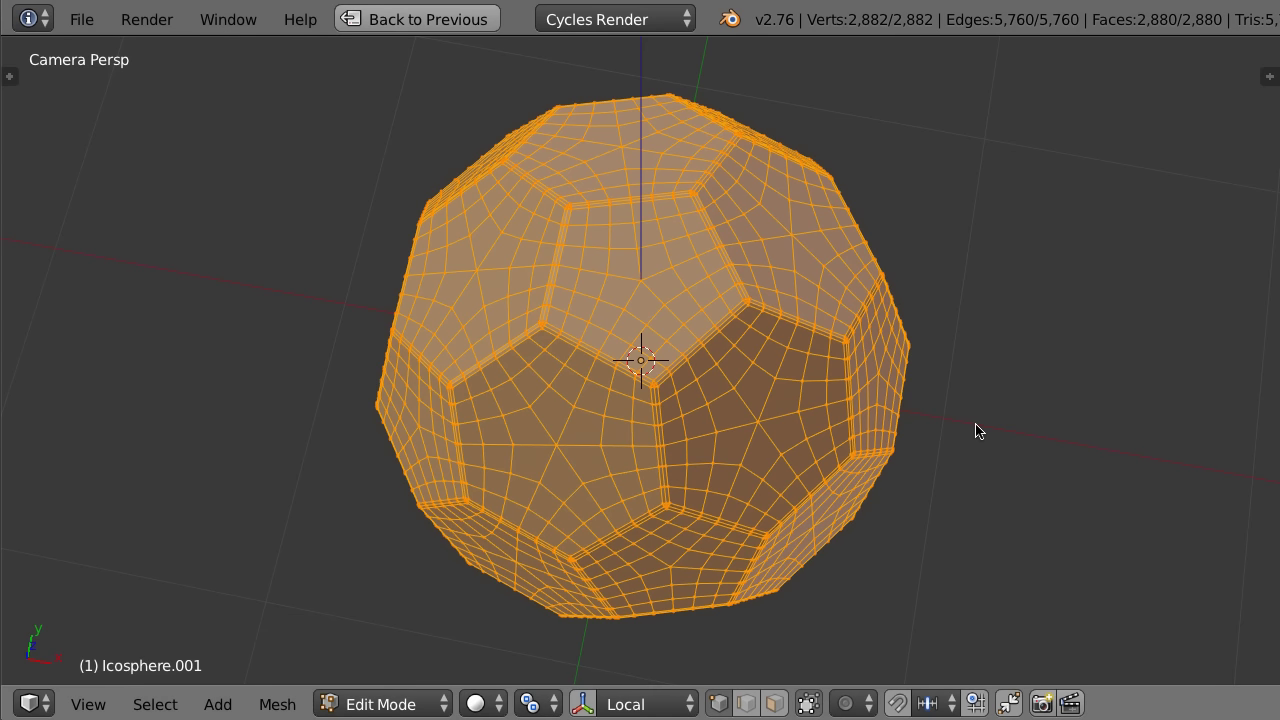
key("shift+alt+s")
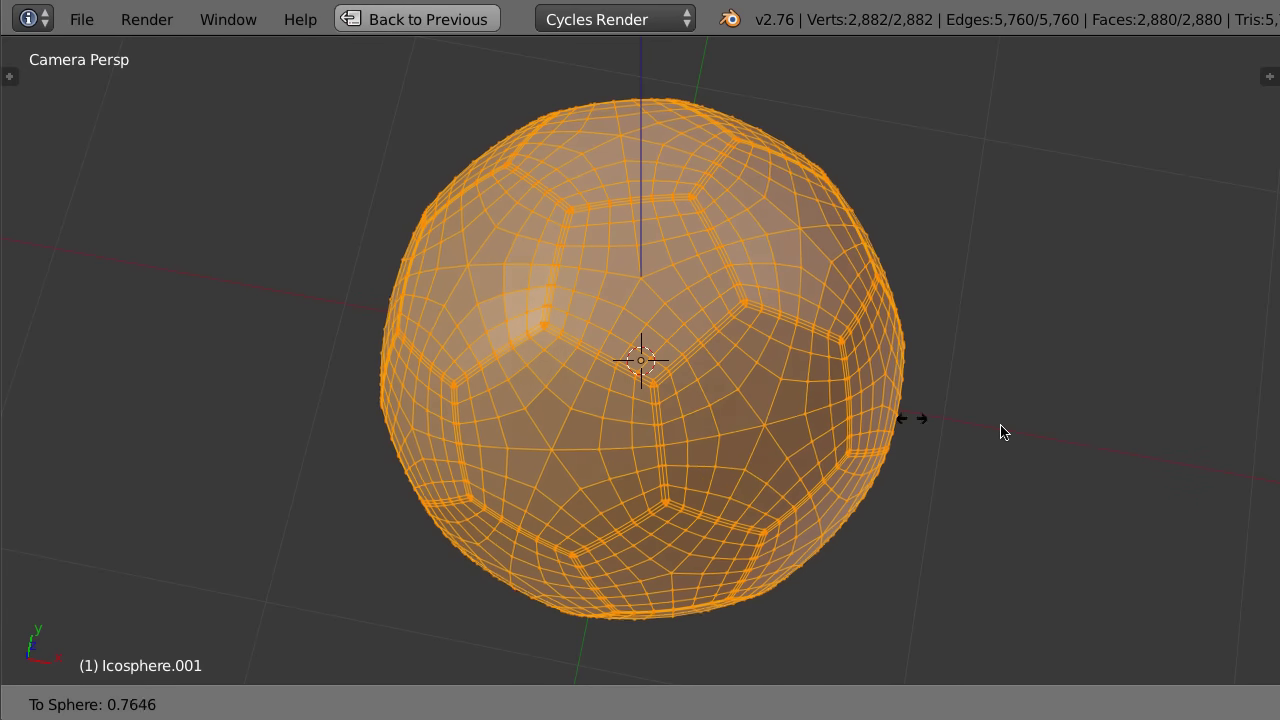
key("1")
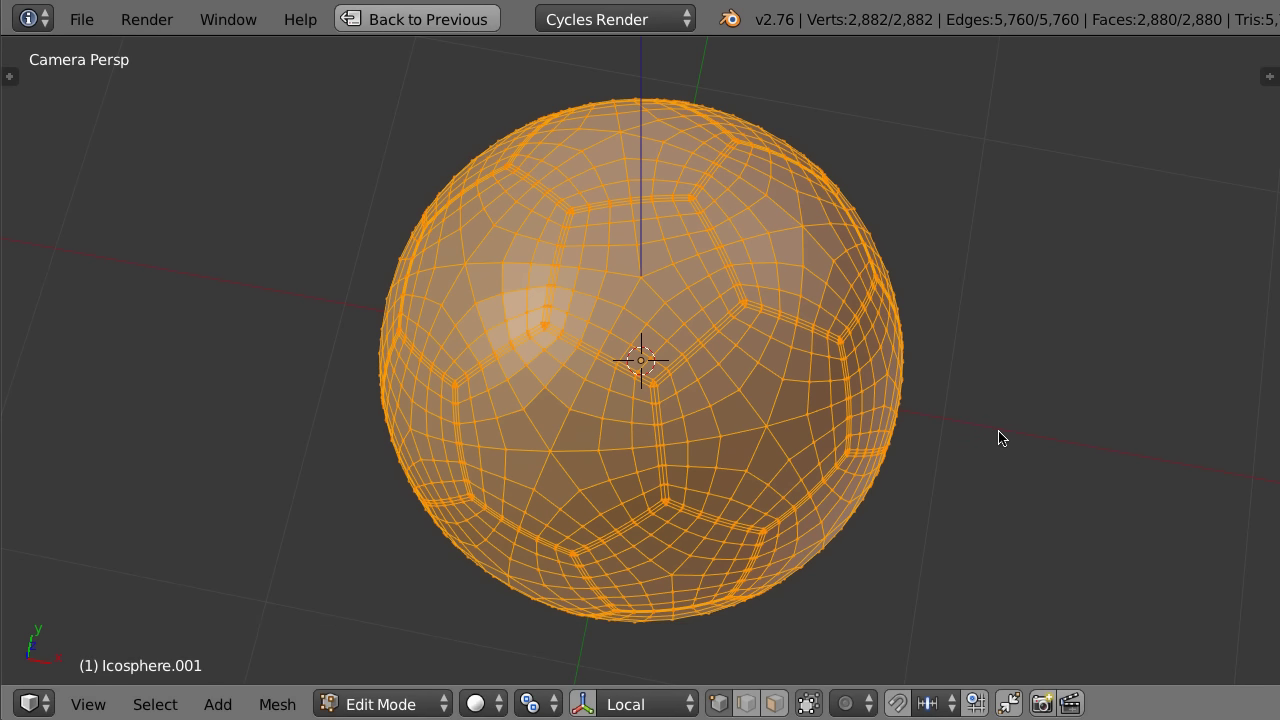
- Add a Subdivision Surface to the ball and search for Shade Smooth
key("Tab")
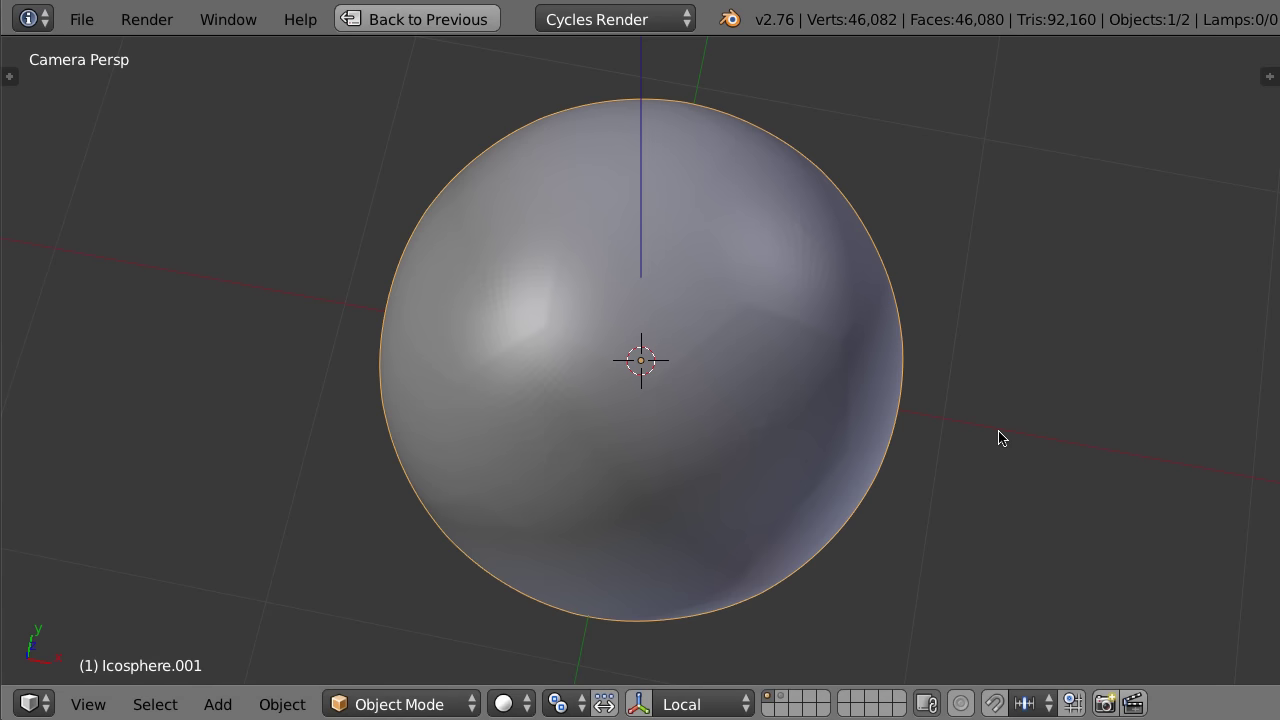
key("space")
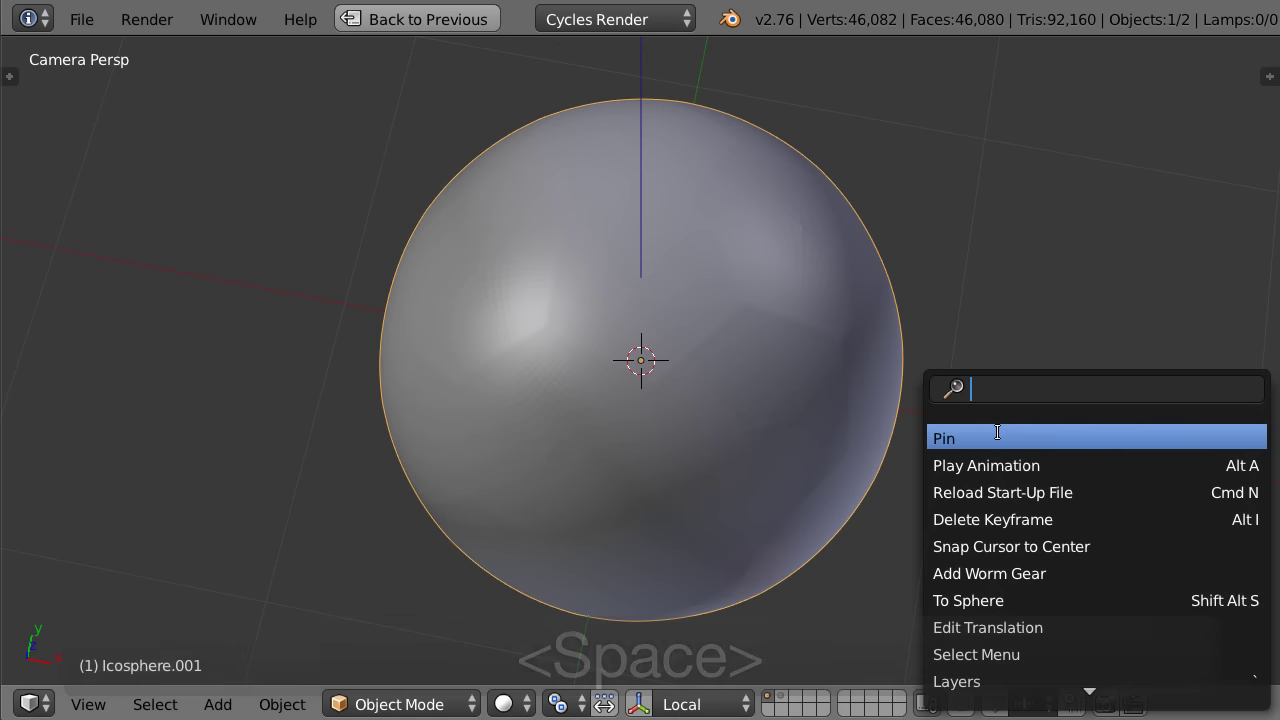
key("s")
type("sm")
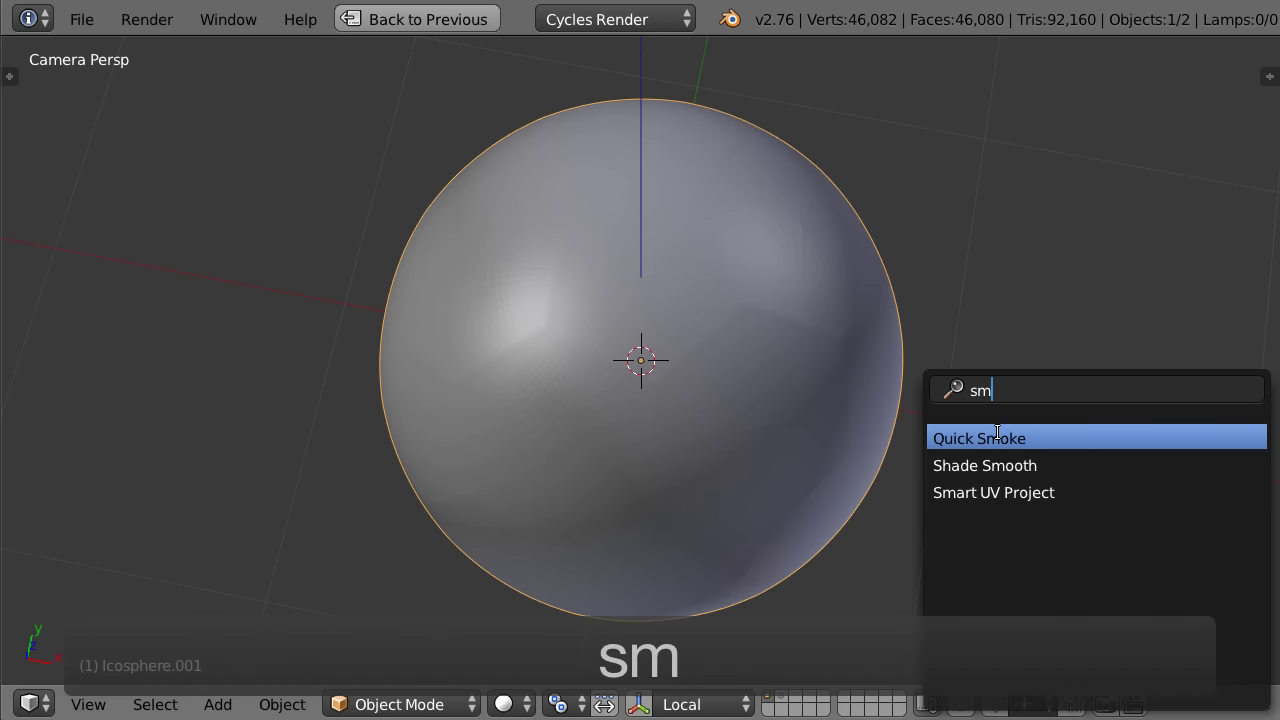
type("ooth")
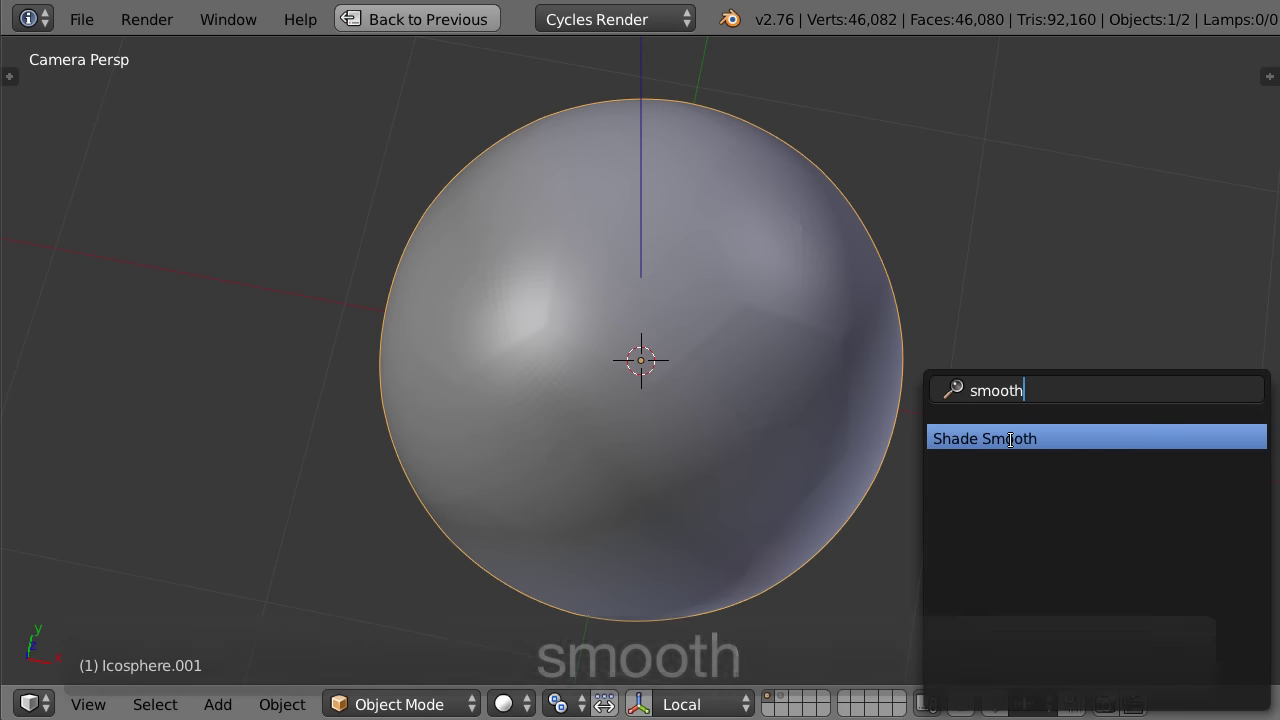
- Pick one seam centre vertex and select all vertices sharing its vertex group
key("Tab")
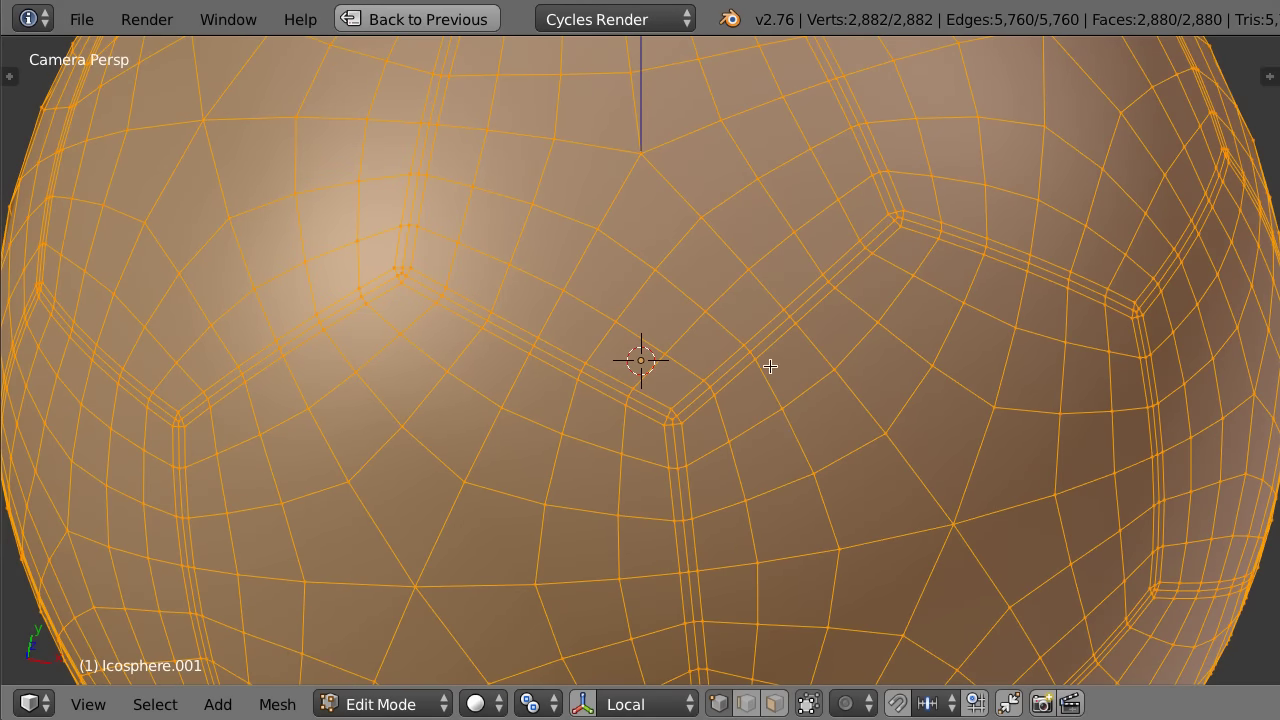
right_click(753, 343)
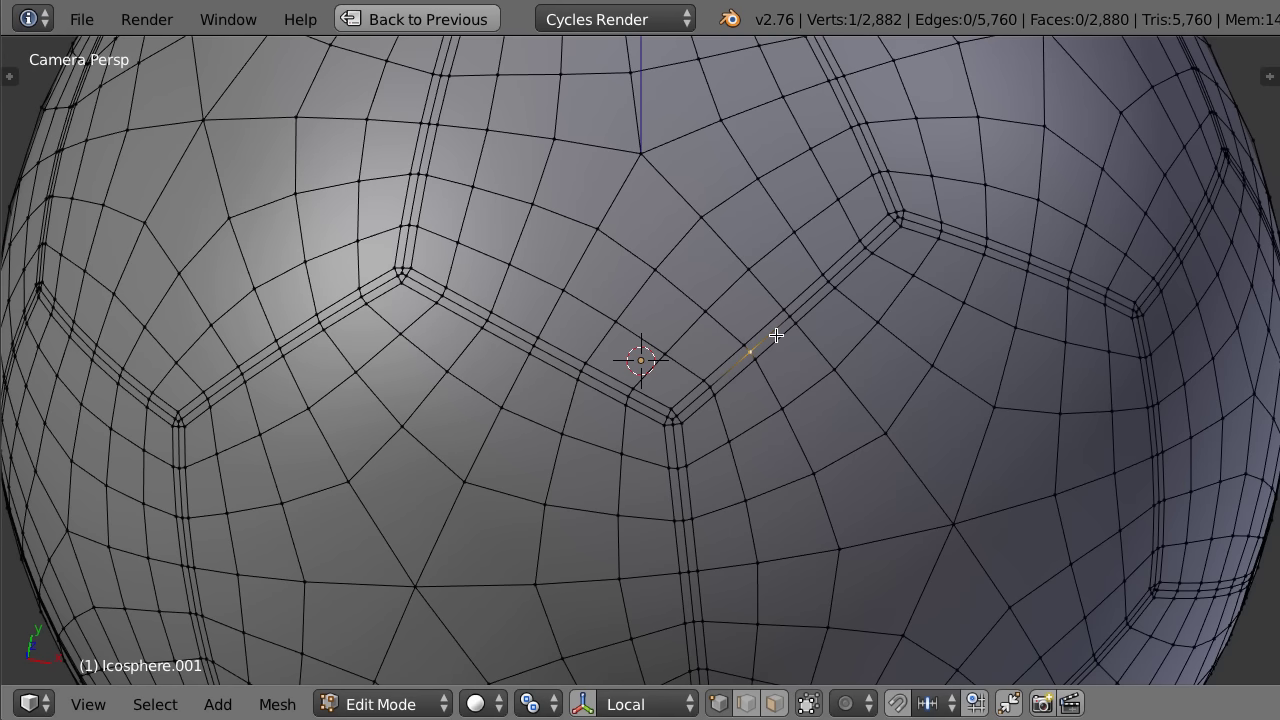
key("shift+g")
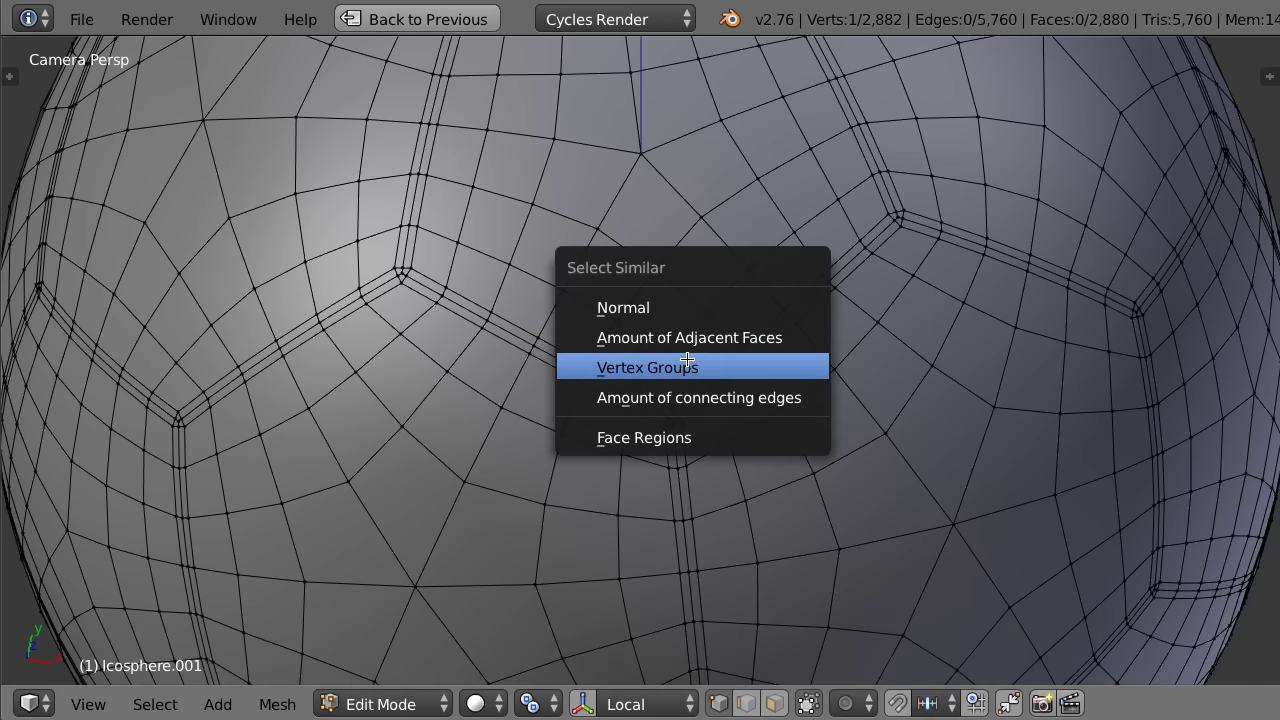
left_click(682, 359)
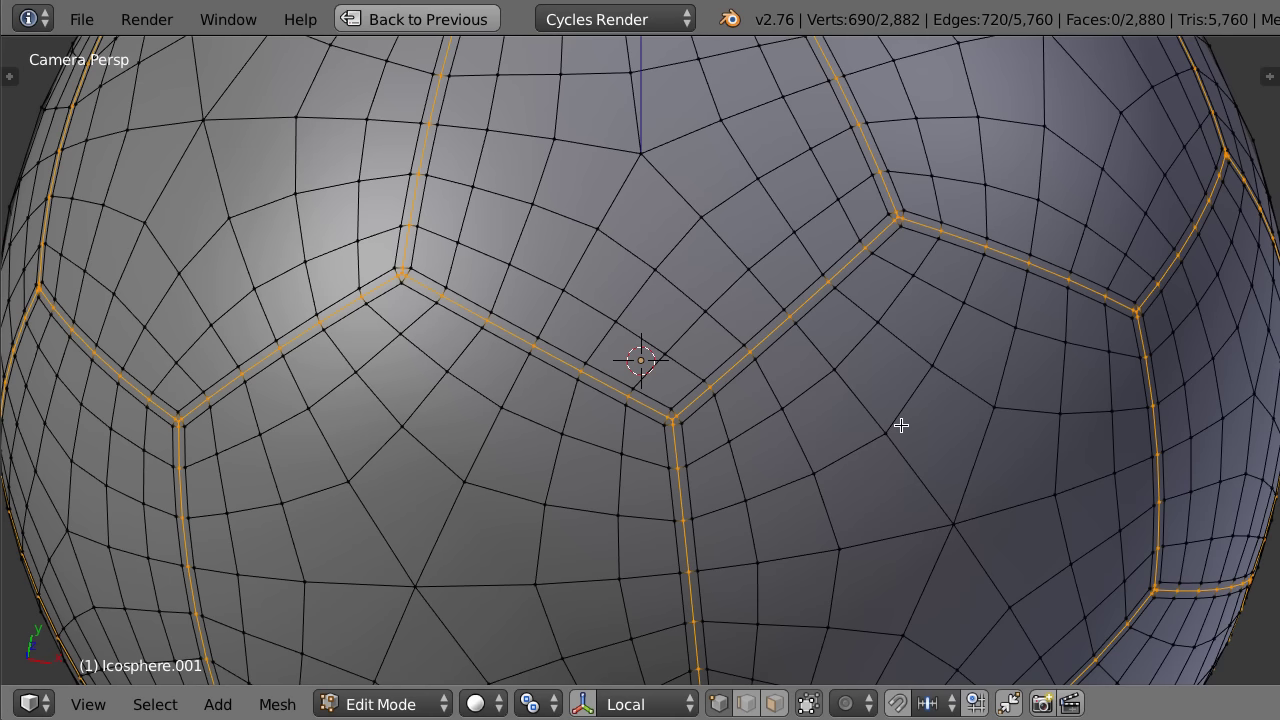
- Scale the seam centre loops inward into recessed grooves, then reselect the whole ball
key(",")
key("s")
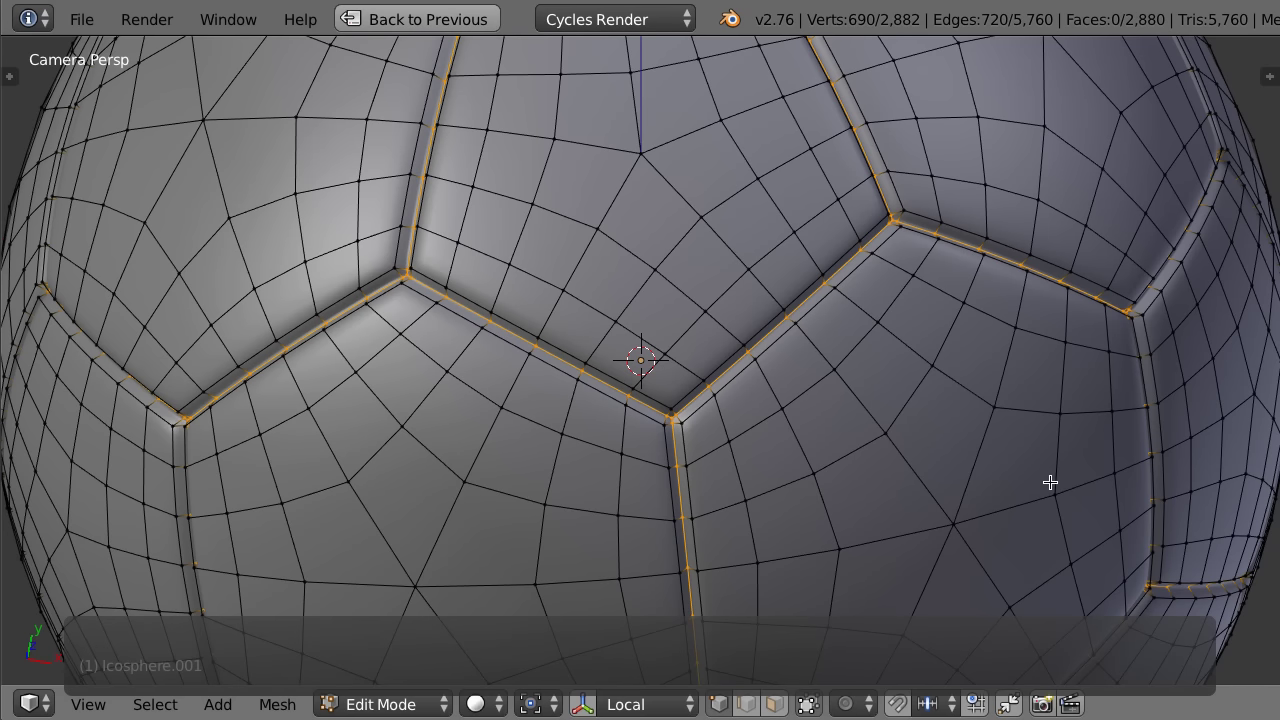
key("a")
key("a")
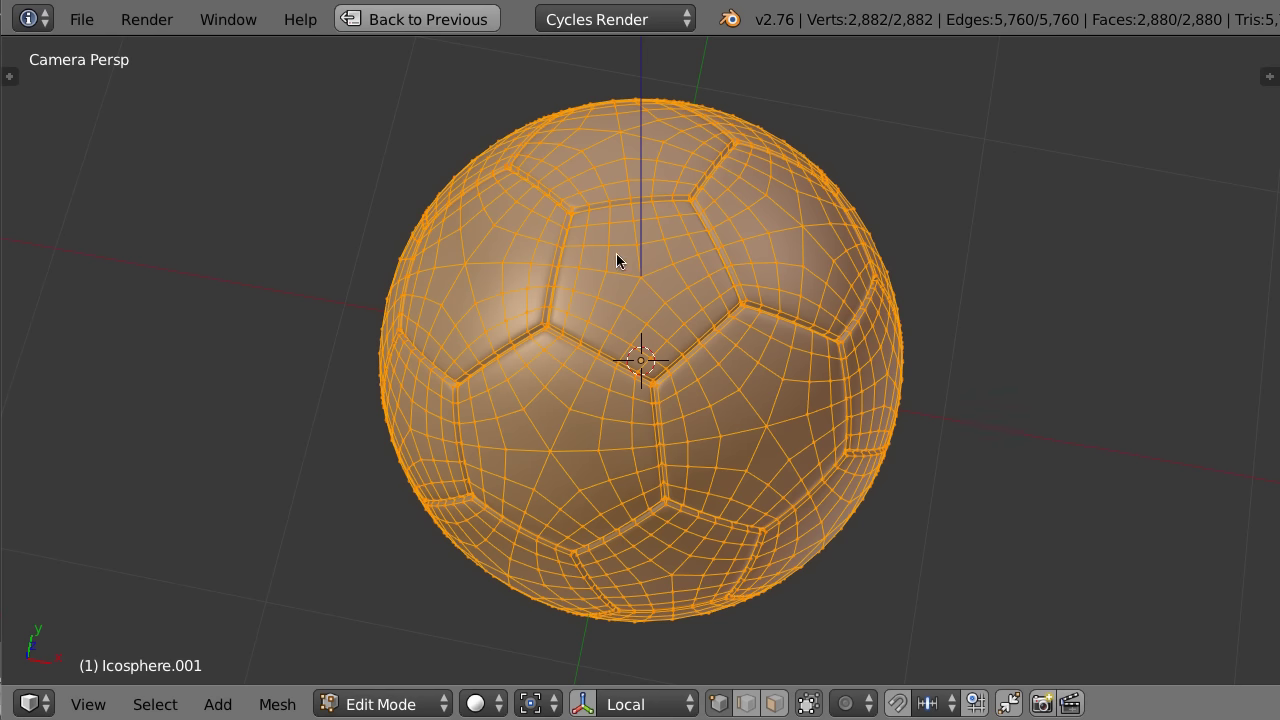
- Add two material slots to the ball and create a material named WHITE in the first
key("ctrl+Up")
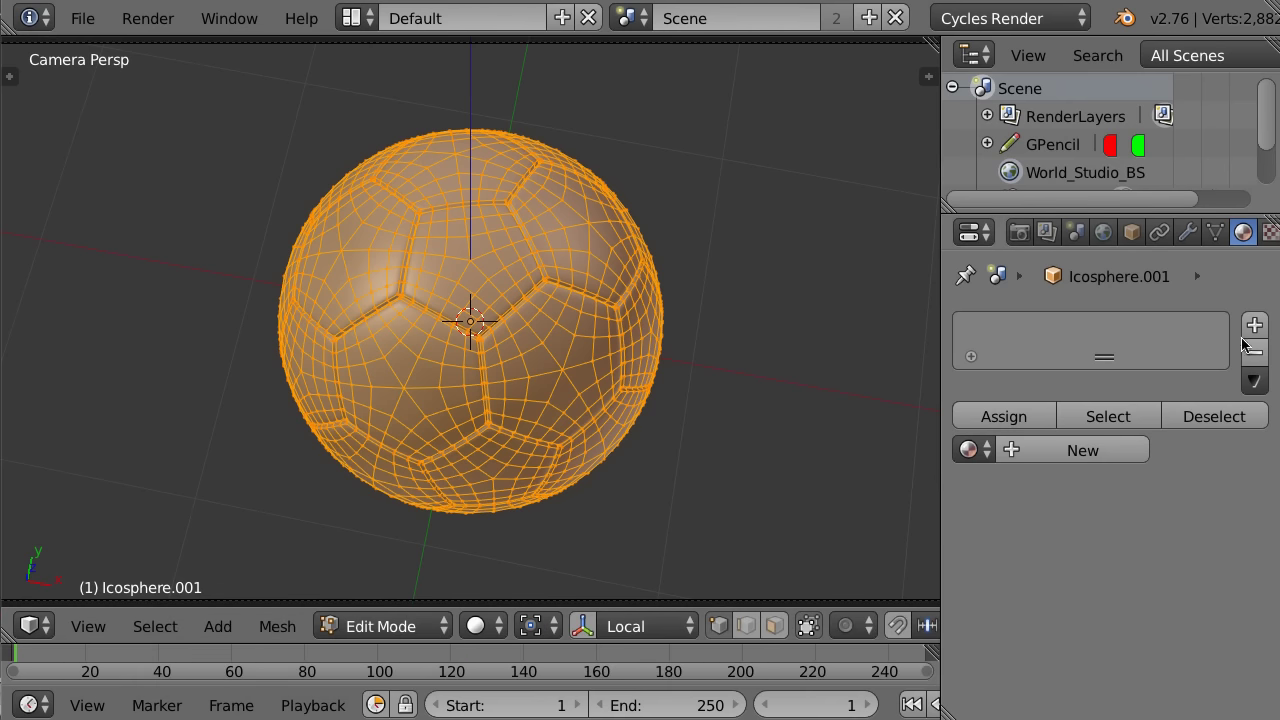
left_click(1261, 324)
double_click(1261, 324)
left_click(1085, 341)
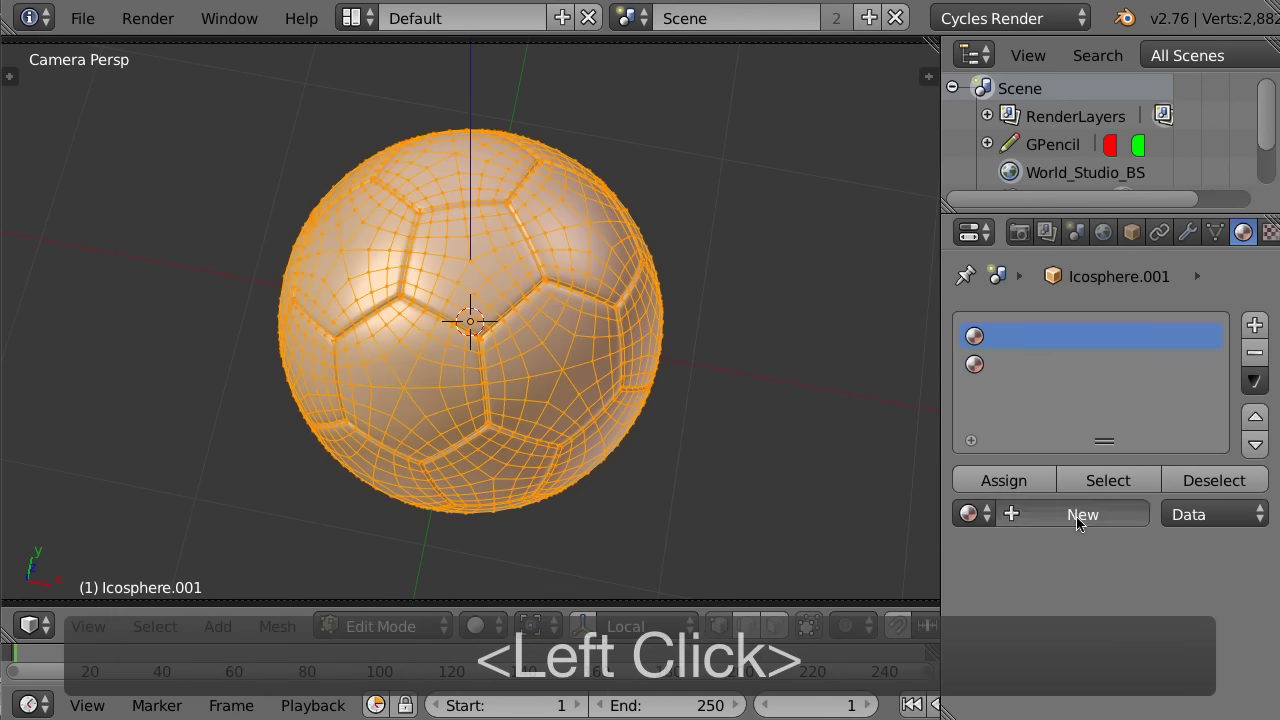
left_click(1044, 516)
type("<Shift>White")
- Create a material named BLACK in the second slot with R, G, B set to 0.015
left_click(1023, 374)
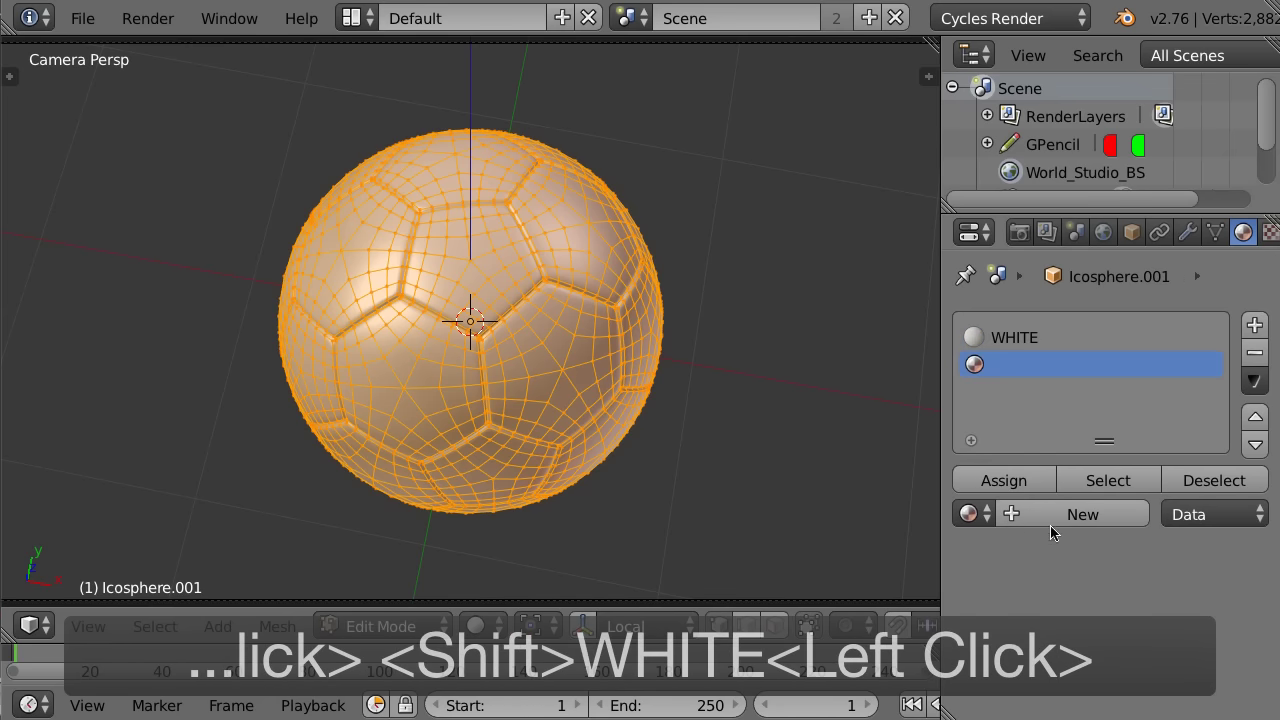
left_click(1054, 518)
type("lack")
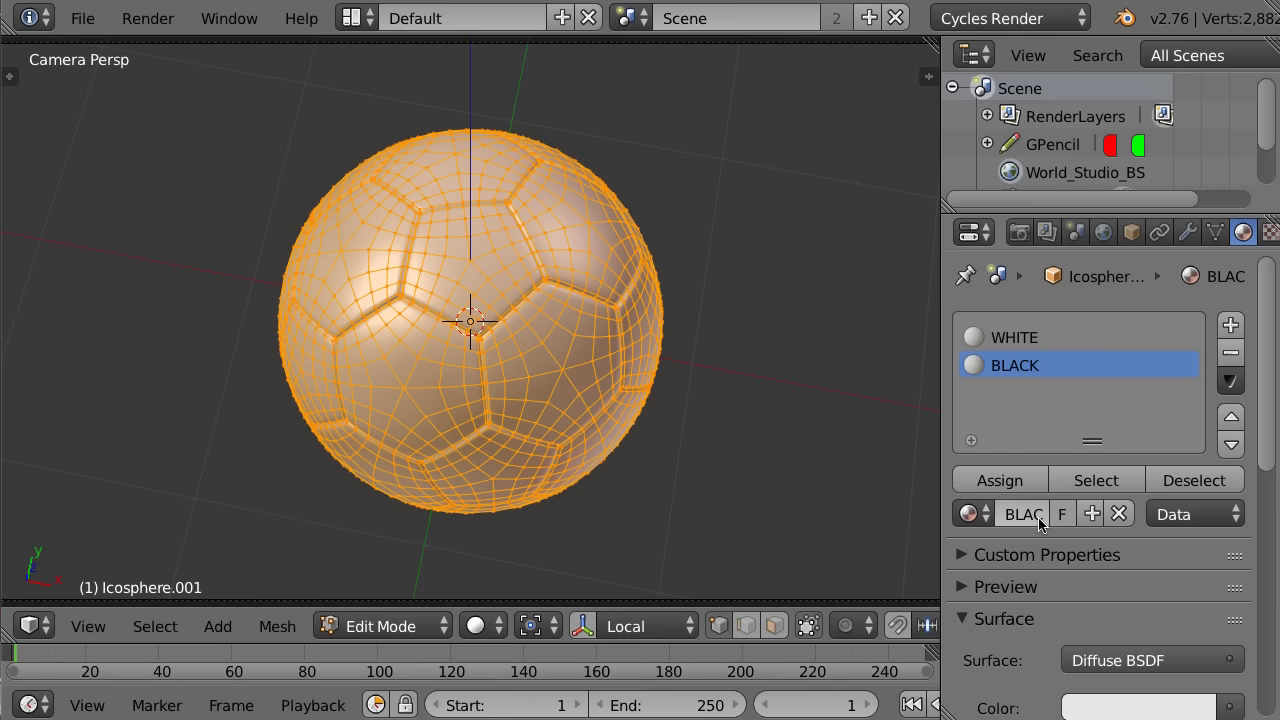
left_click(1176, 552)
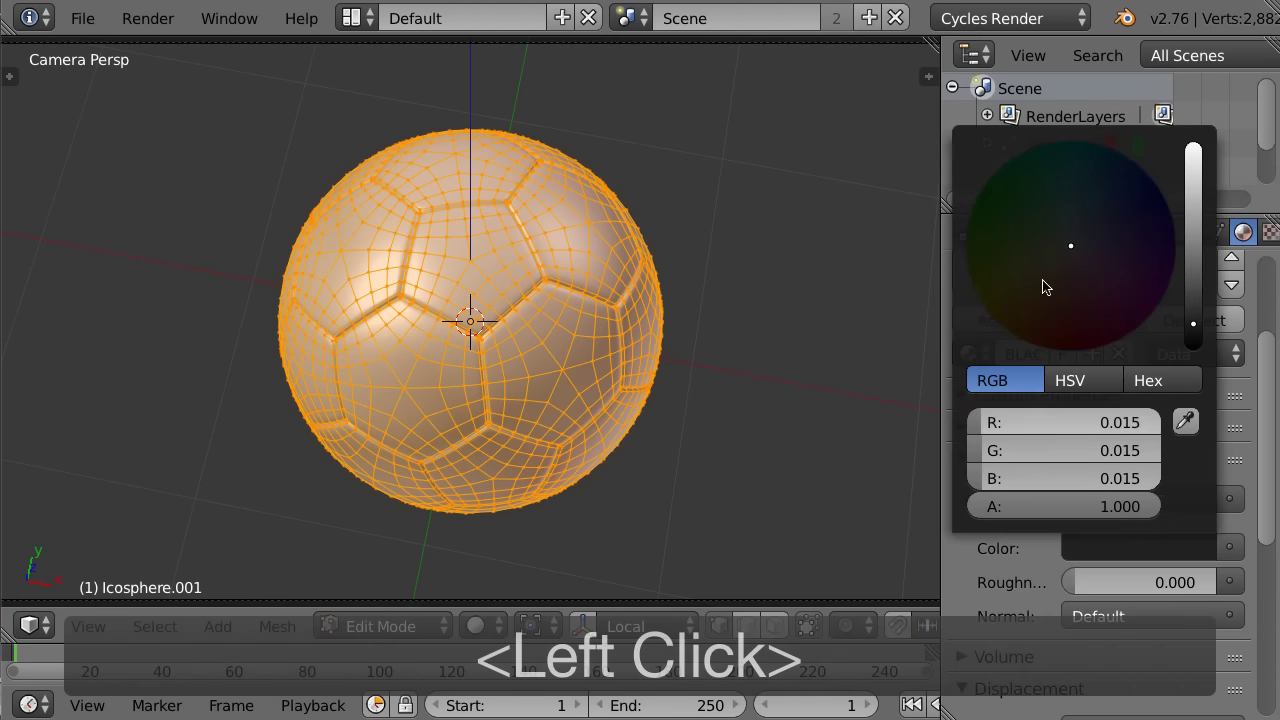
left_click(1099, 600)
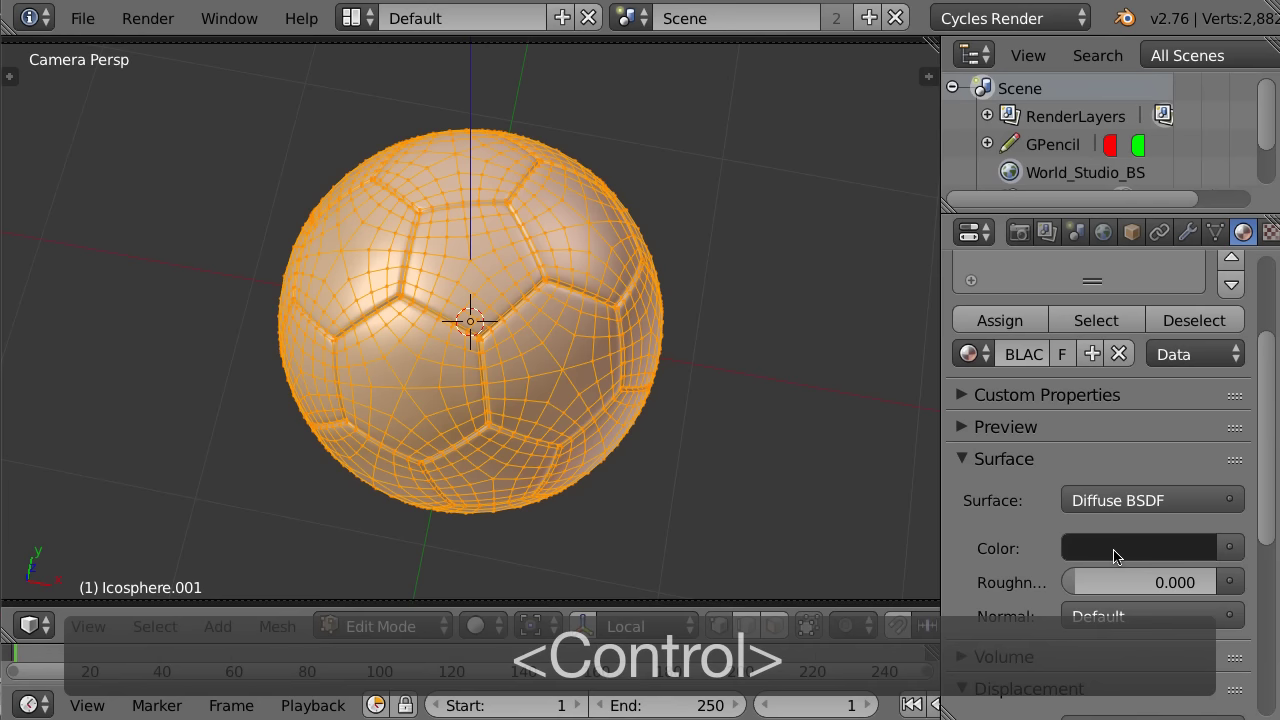
key("ctrl+c")
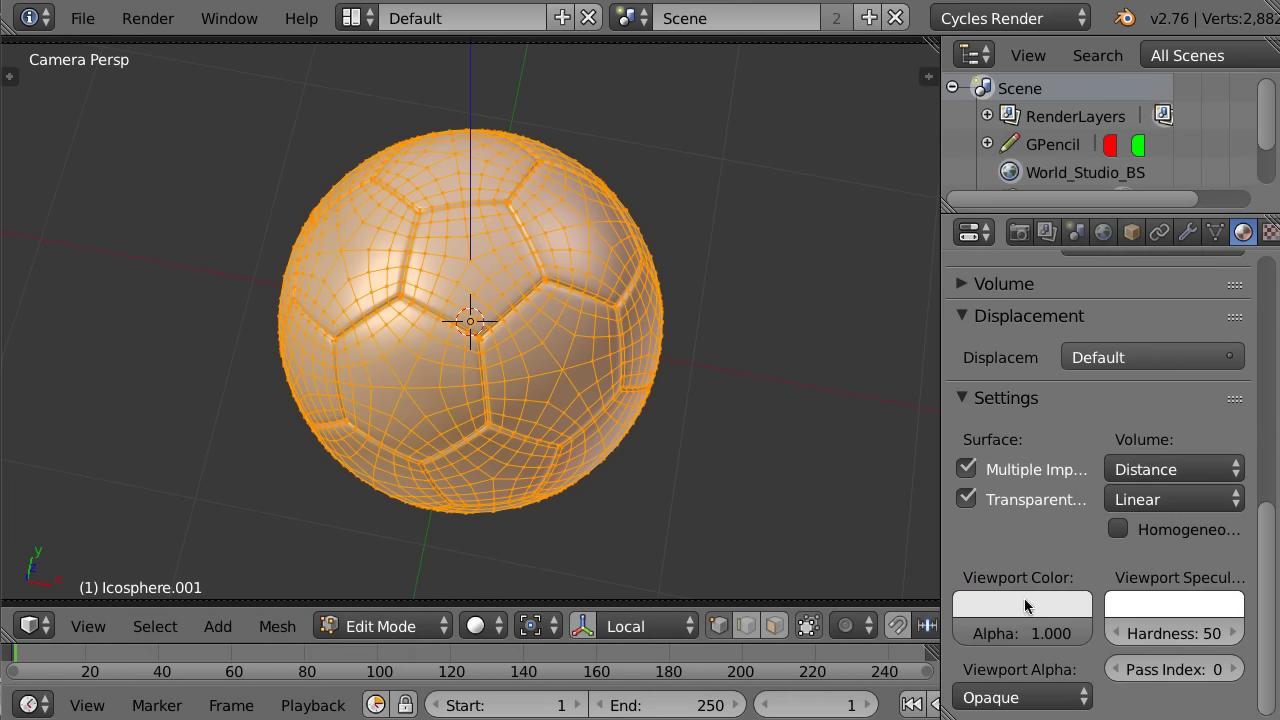
key("ctrl+v")
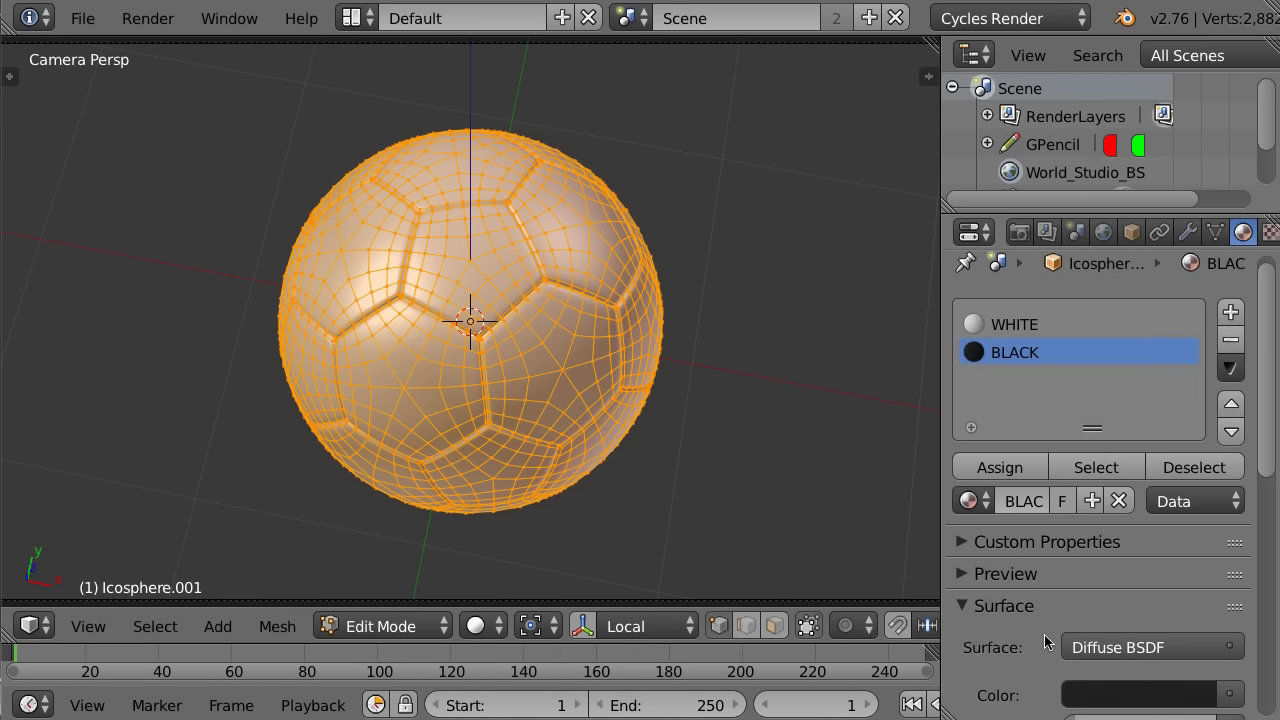
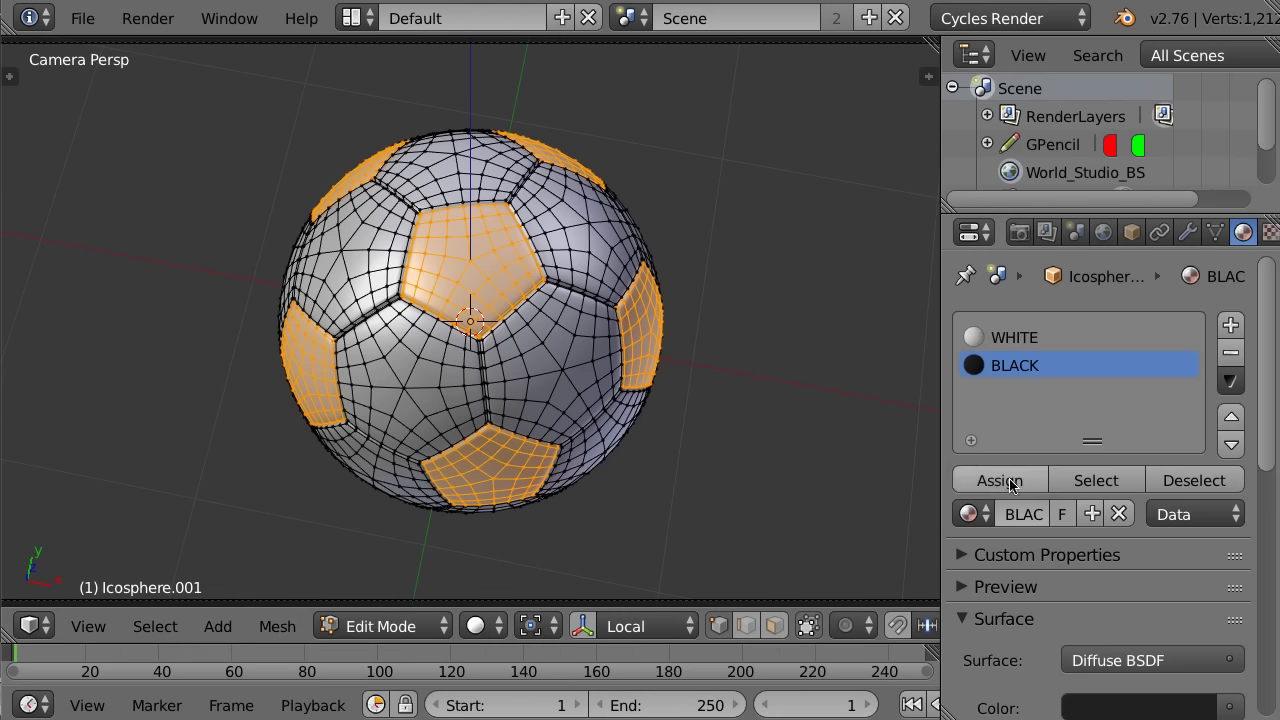
- Assign the BLACK material to the selected pentagon faces and check the coloured ball in object mode
left_click(1016, 483)
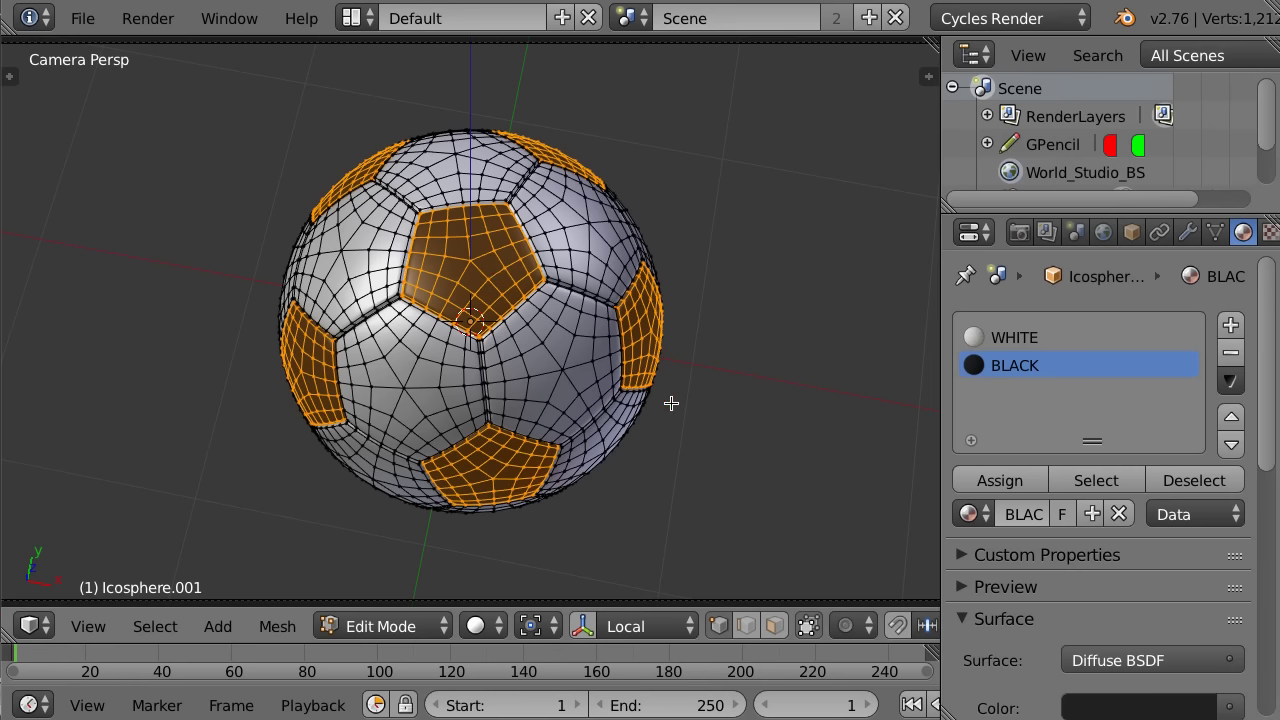
key("Tab")
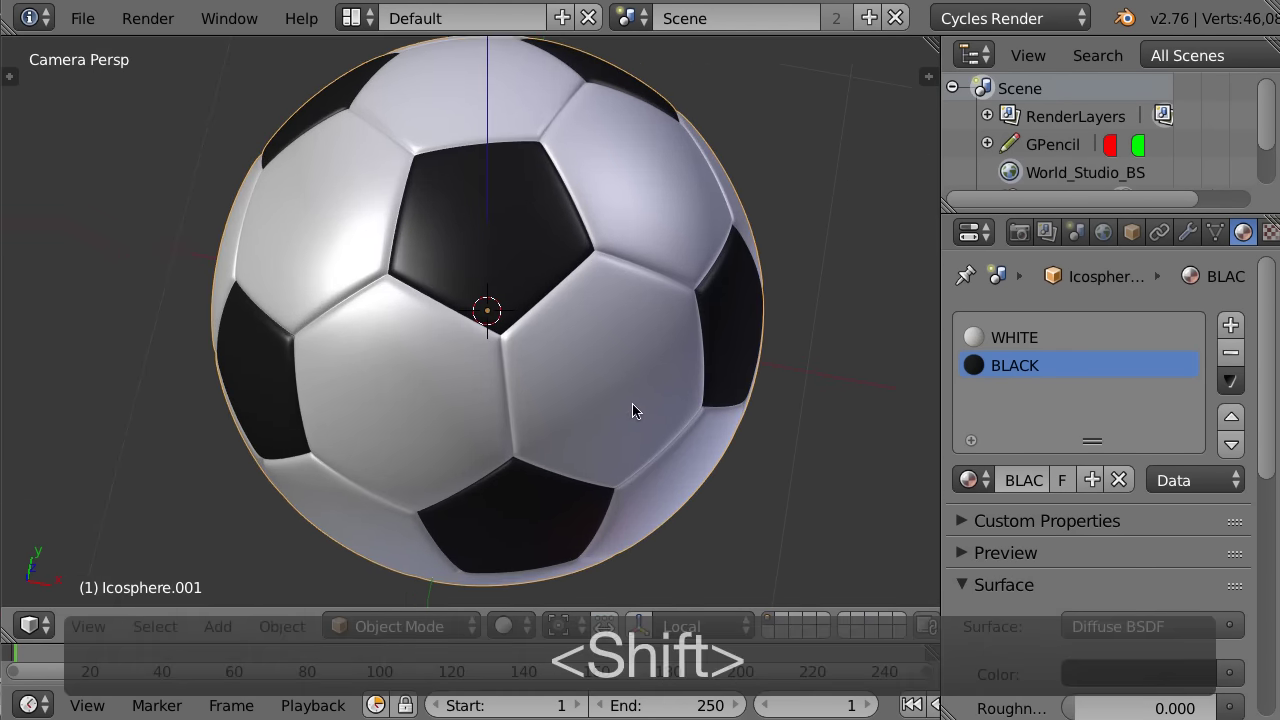
key("Tab")
right_click(415, 388)
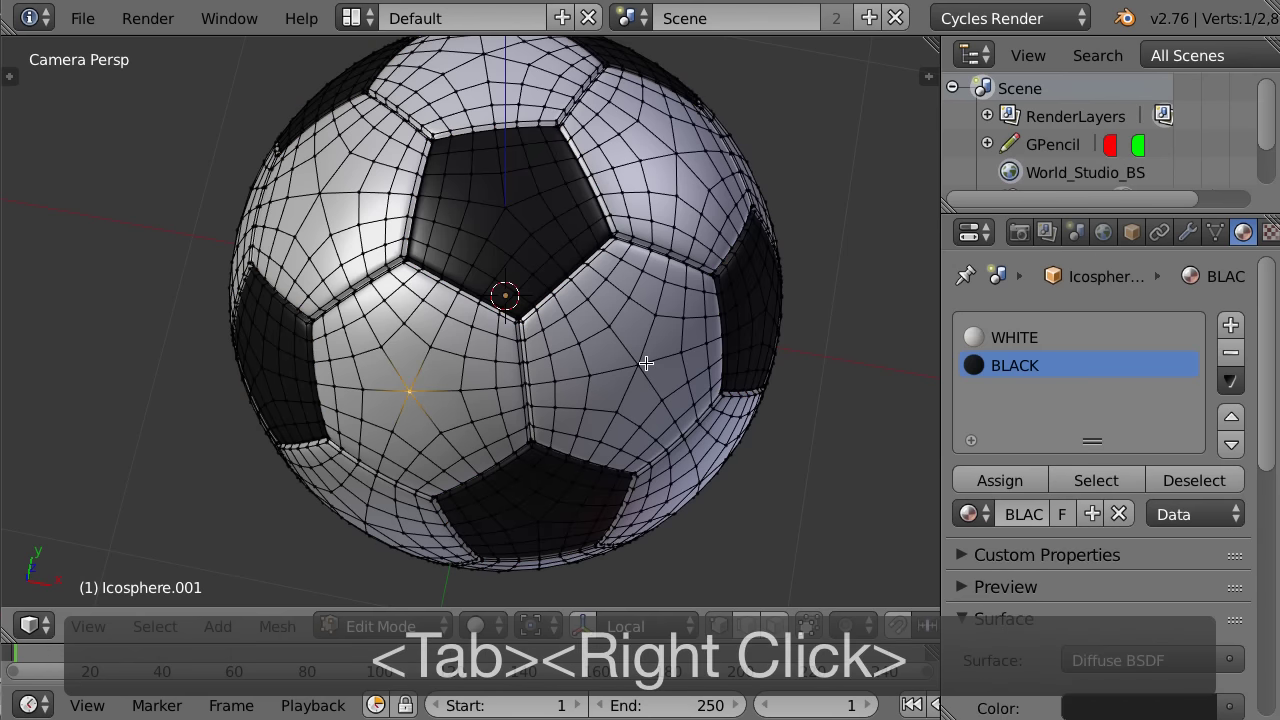
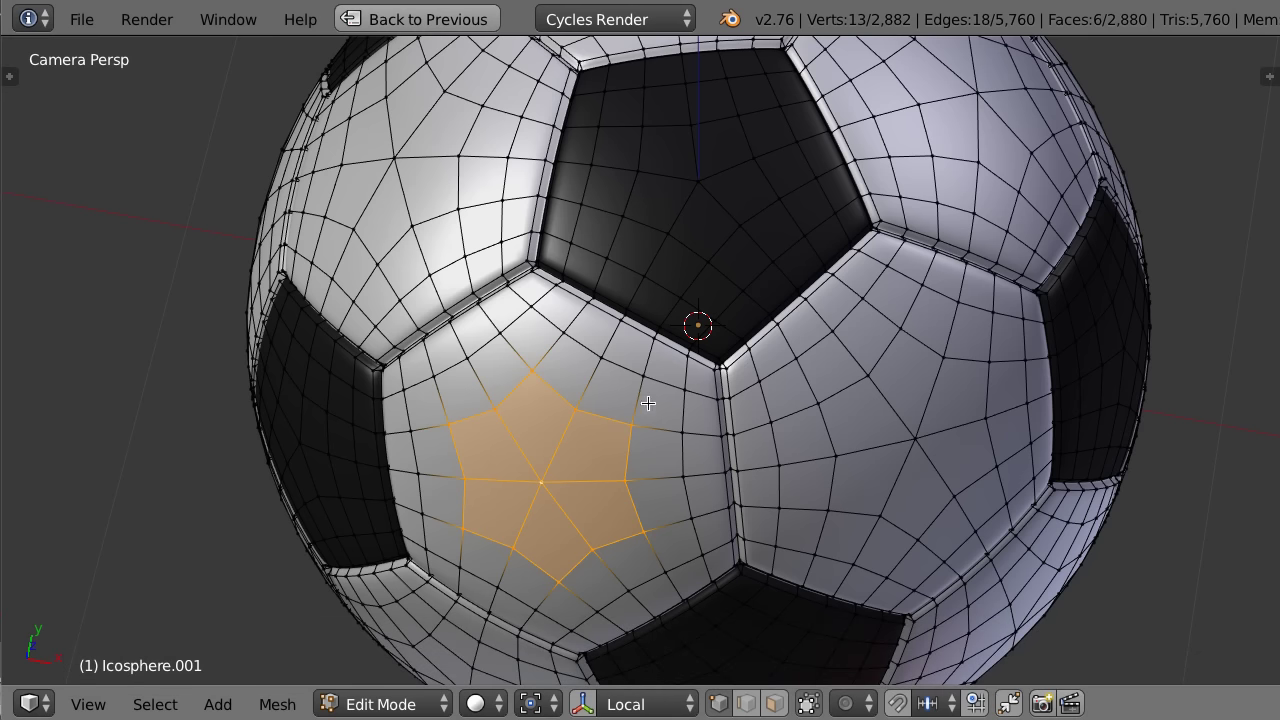
- Frame the hexagon pole and connect the vertex pair lying on the line through it
key("shift+1")
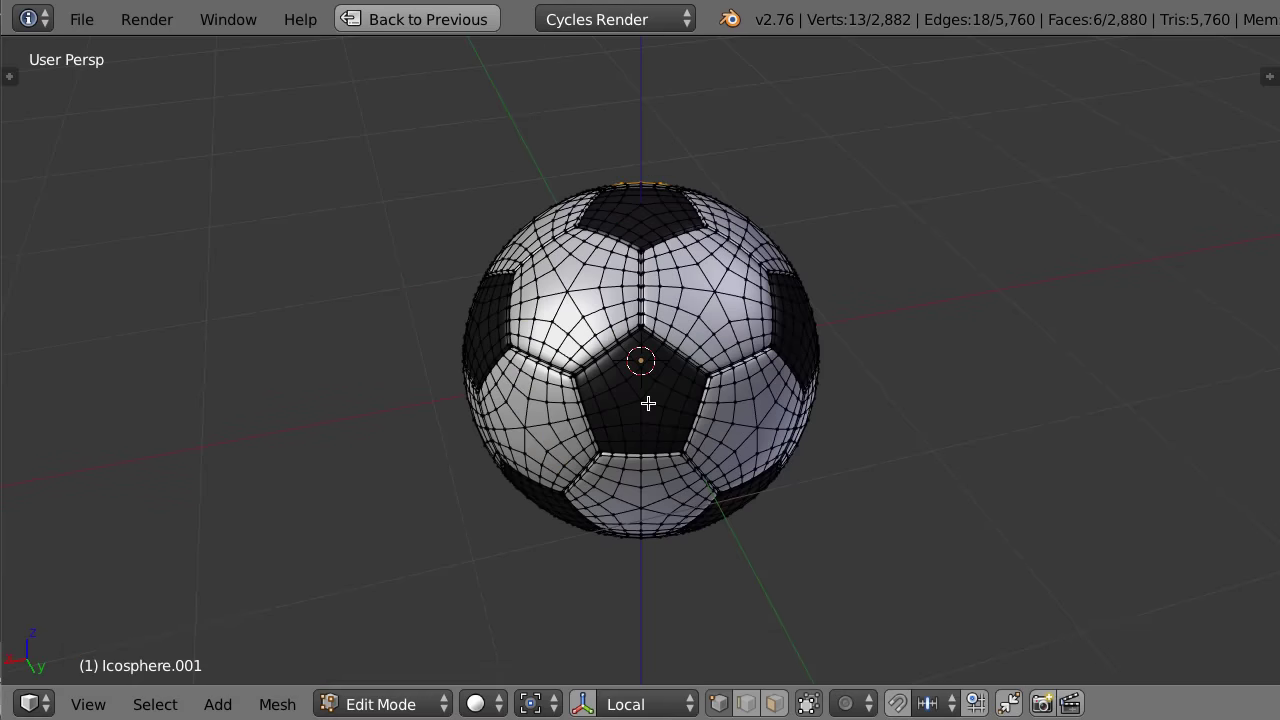
key("shift+7")
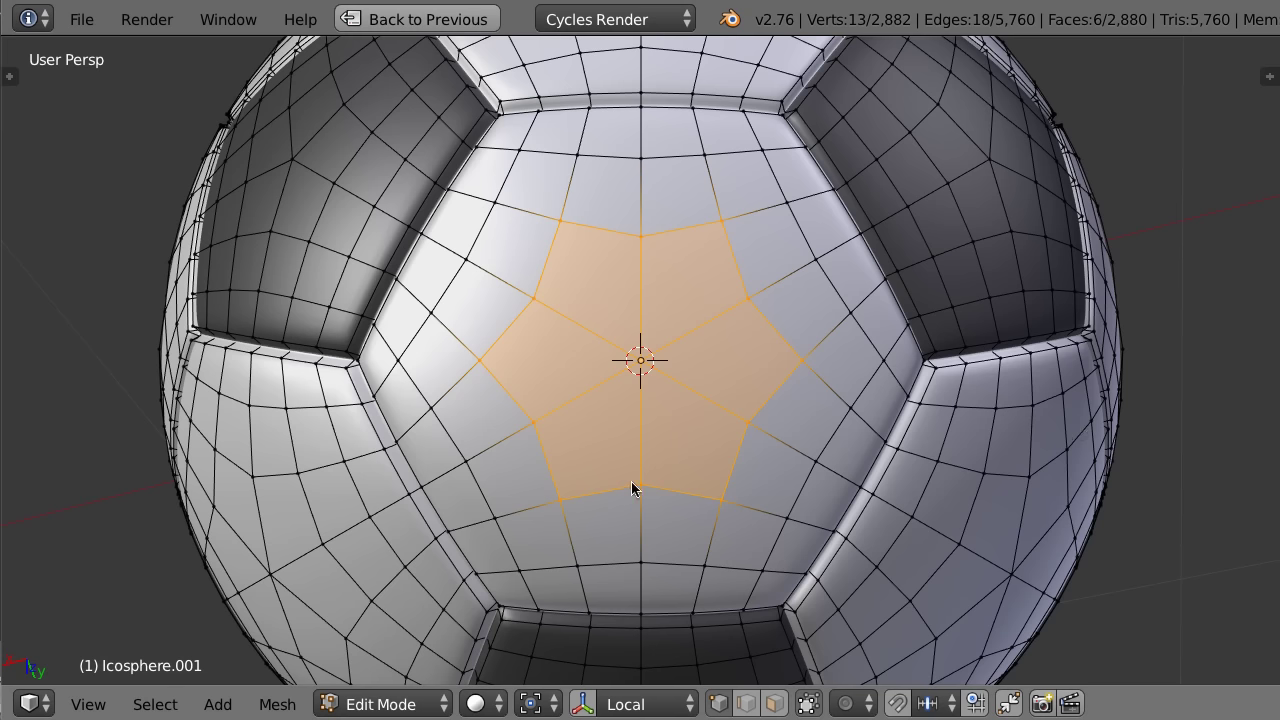
right_click(644, 486)
right_click(656, 244)
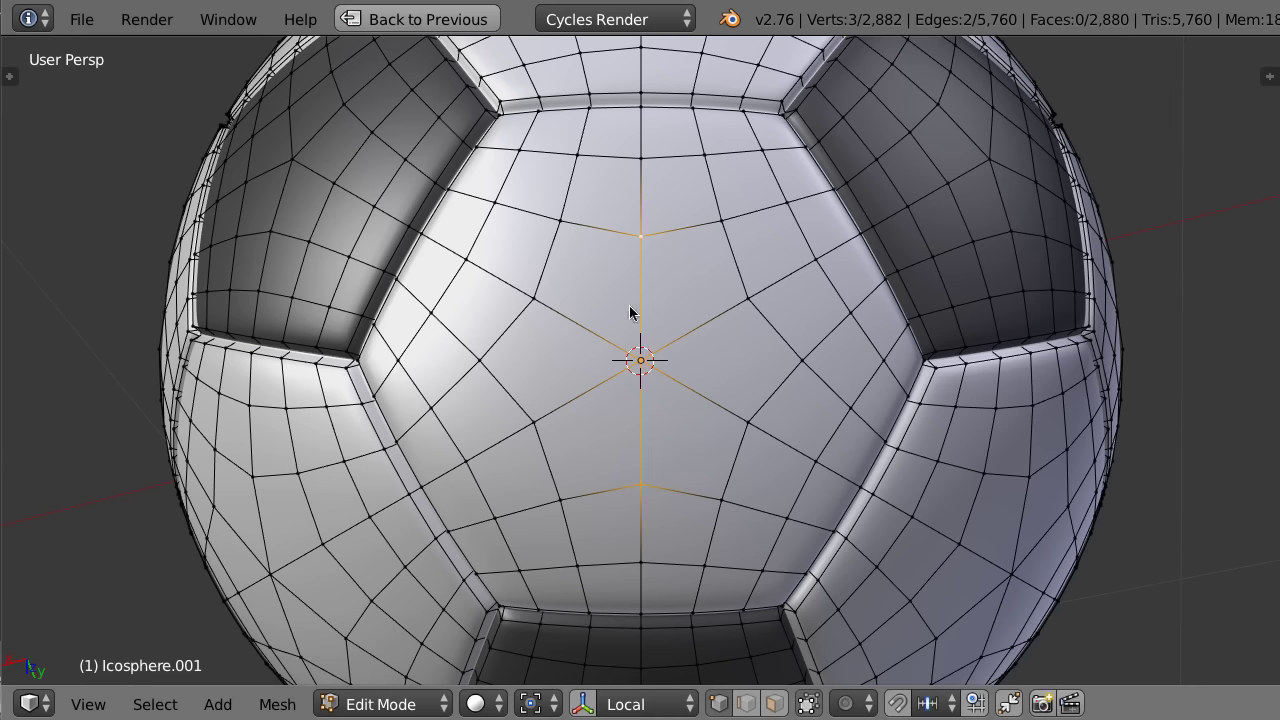
key("w")
key("s")
- Join three rows of vertices across the panel with horizontal edges using J
right_click(541, 299)
right_click(646, 303)
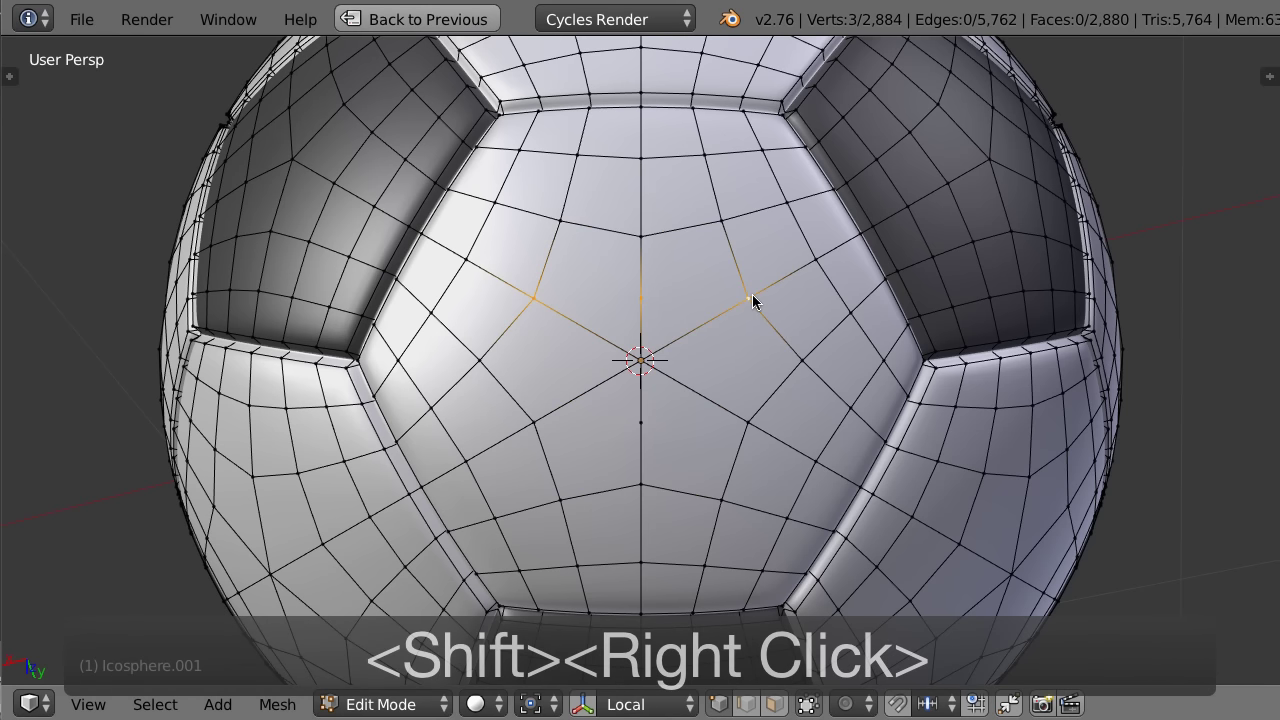
key("j")
right_click(539, 362)
right_click(639, 359)
right_click(818, 366)
key("j")
right_click(530, 424)
right_click(661, 424)
right_click(659, 425)
key("j")
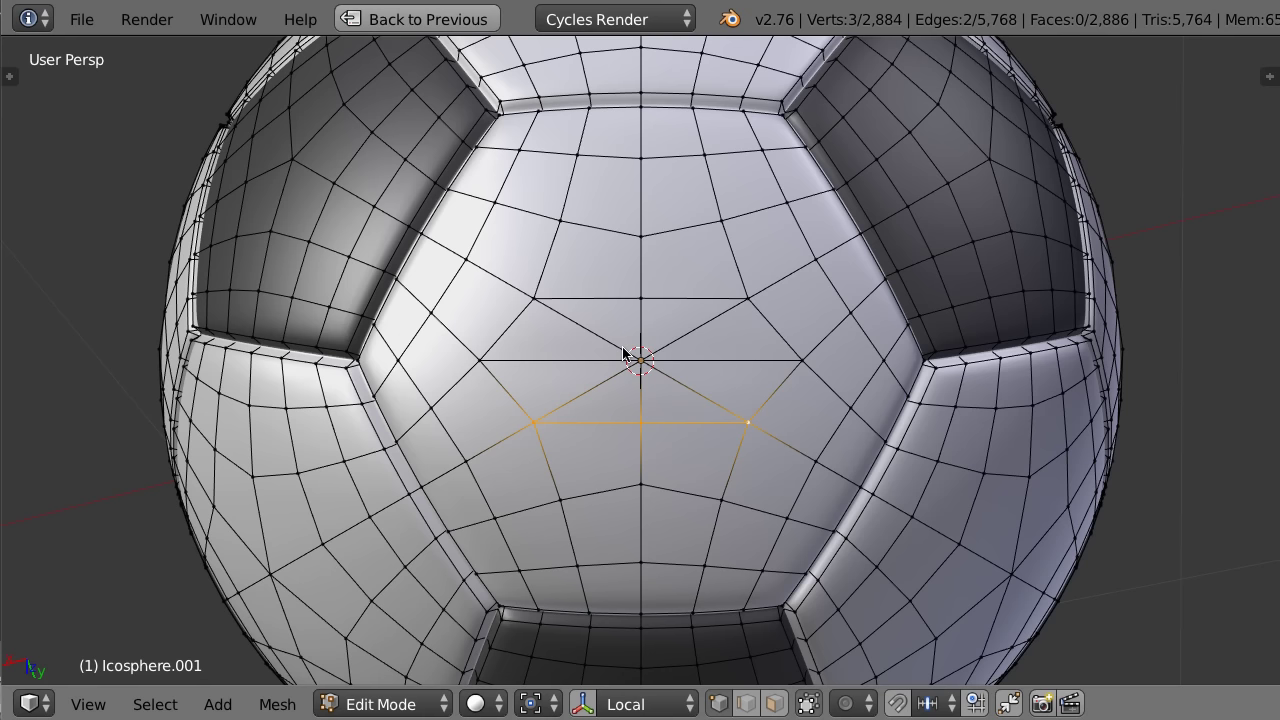
- In edge select mode, dissolve the three diagonal spoke edges running into the pole
key("ctrl+Tab")
key("2")
right_click(589, 396)
right_click(598, 344)
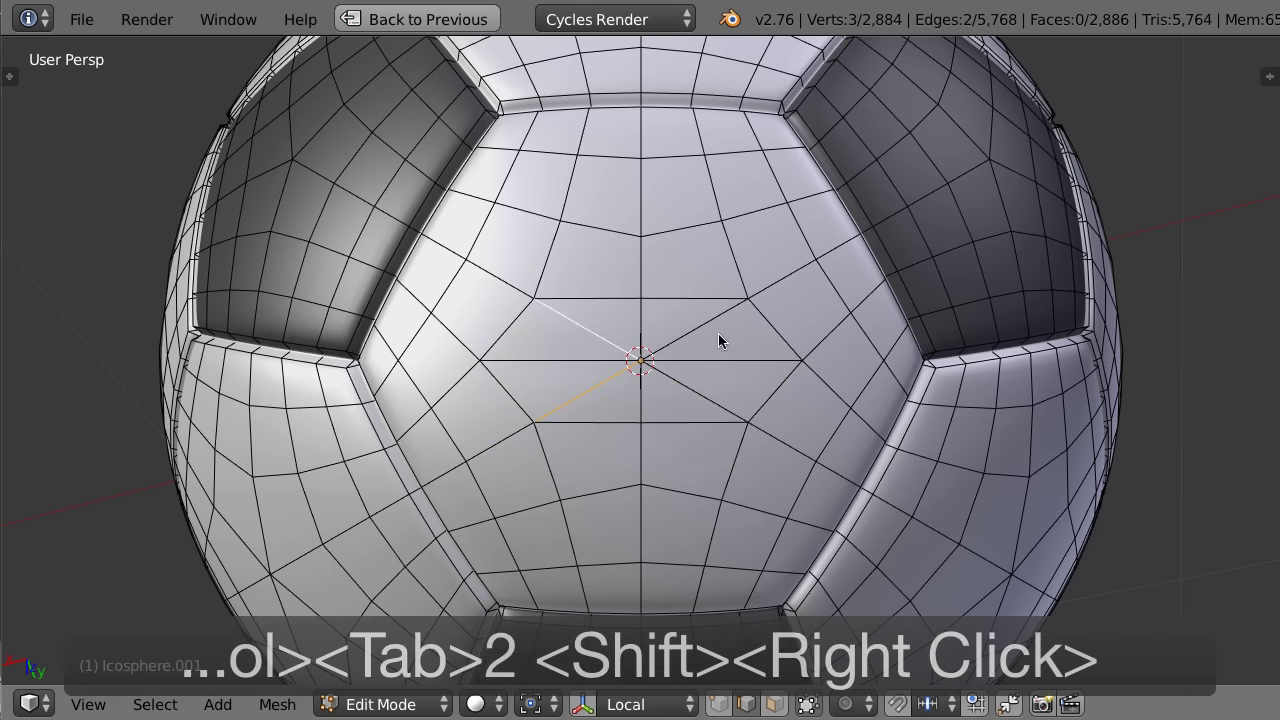
right_click(717, 405)
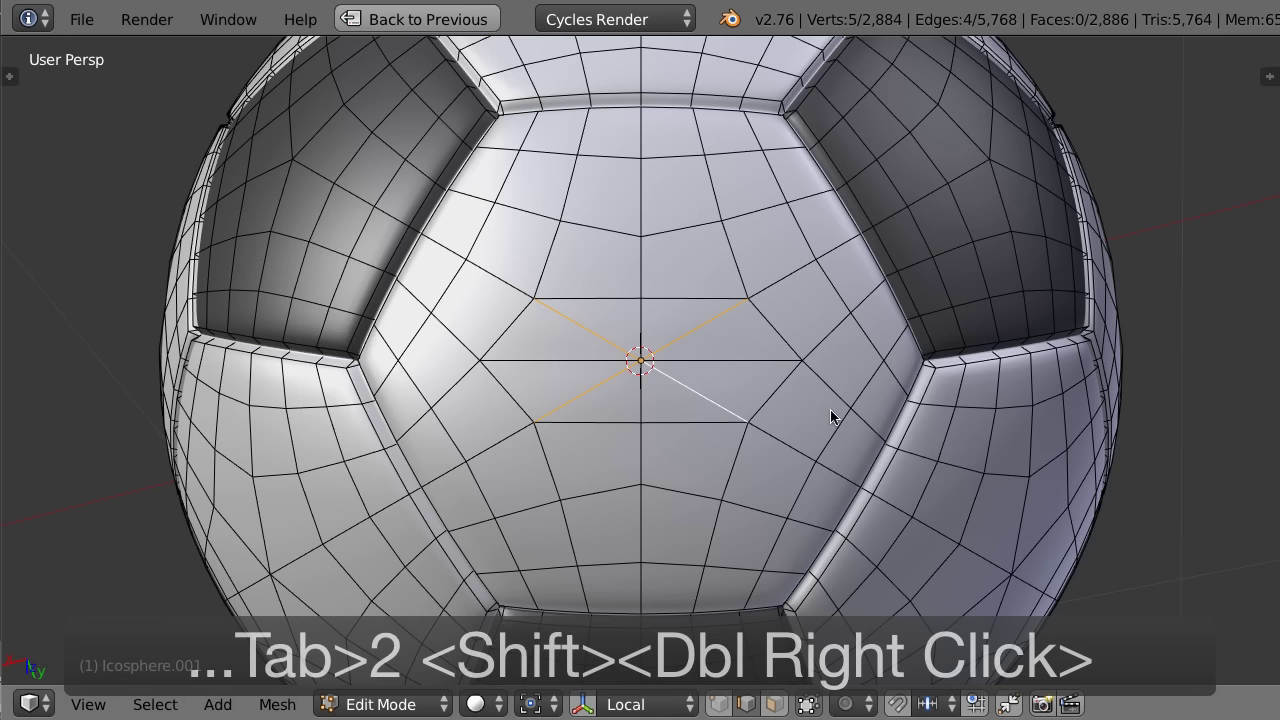
key("x")
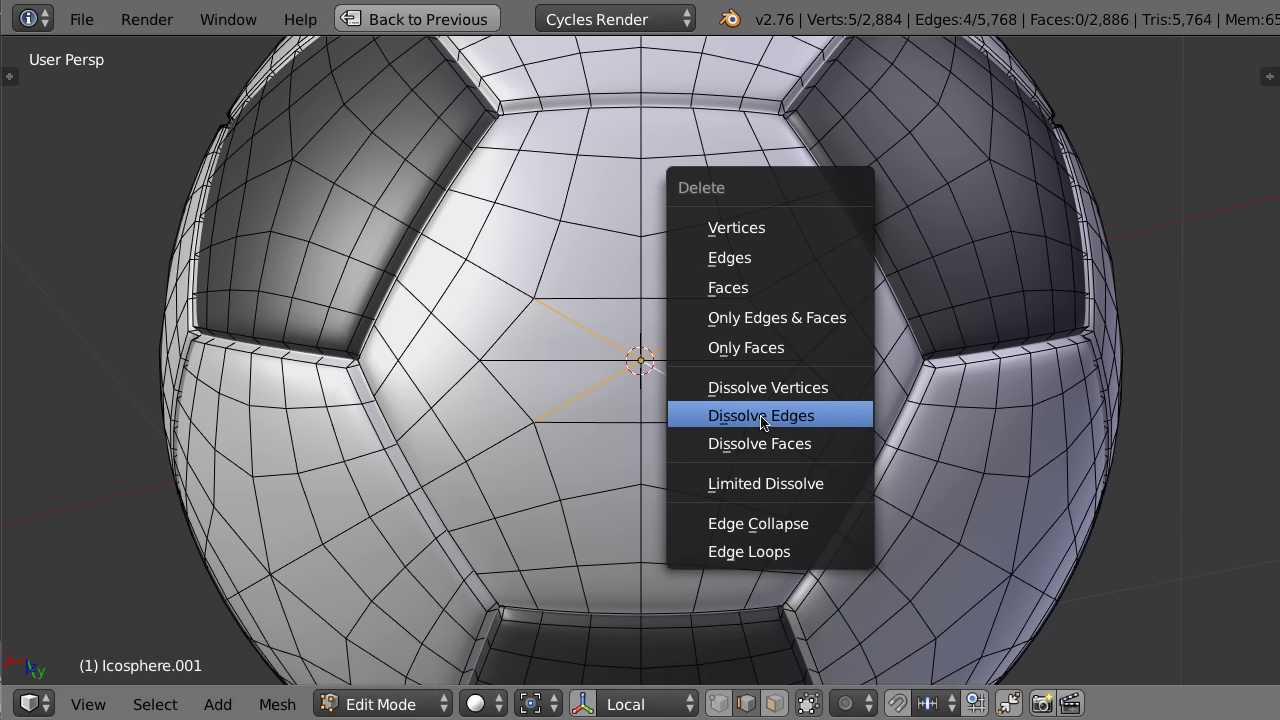
key("x")
key("i")
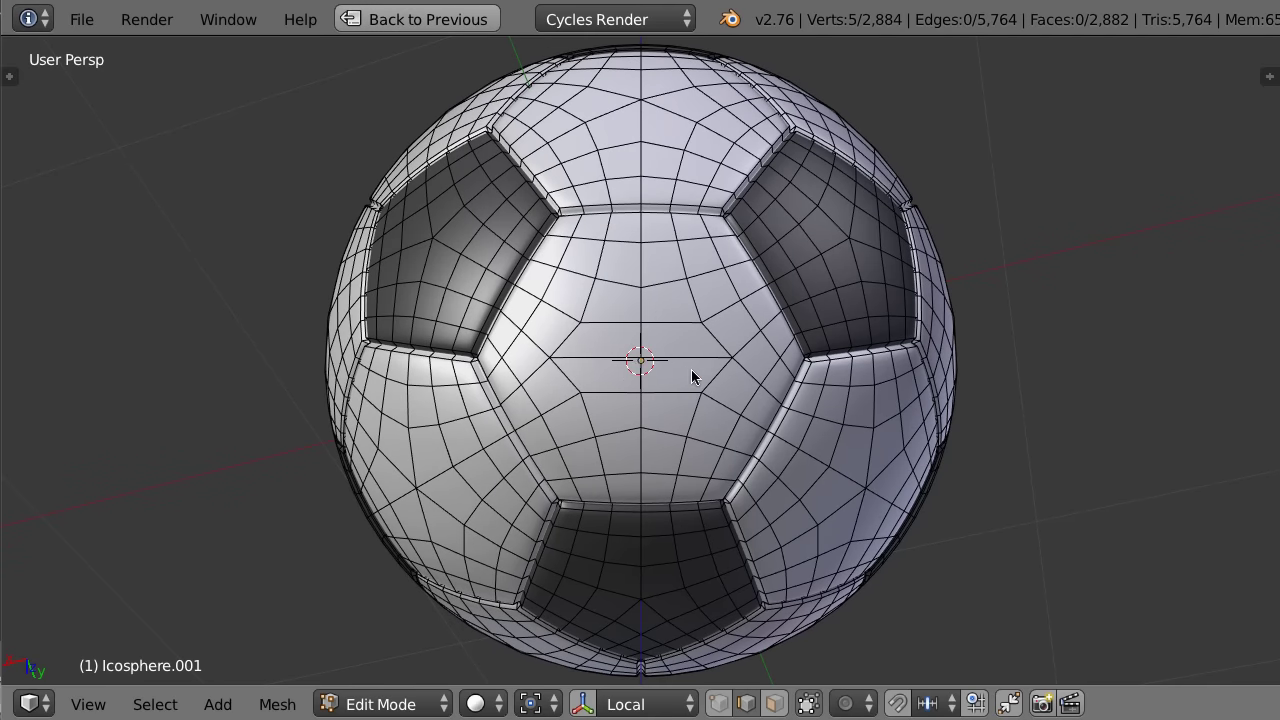
- Turn the view to the other hexagons and select their pole vertices one by one for cleanup
key("8")
key("8")
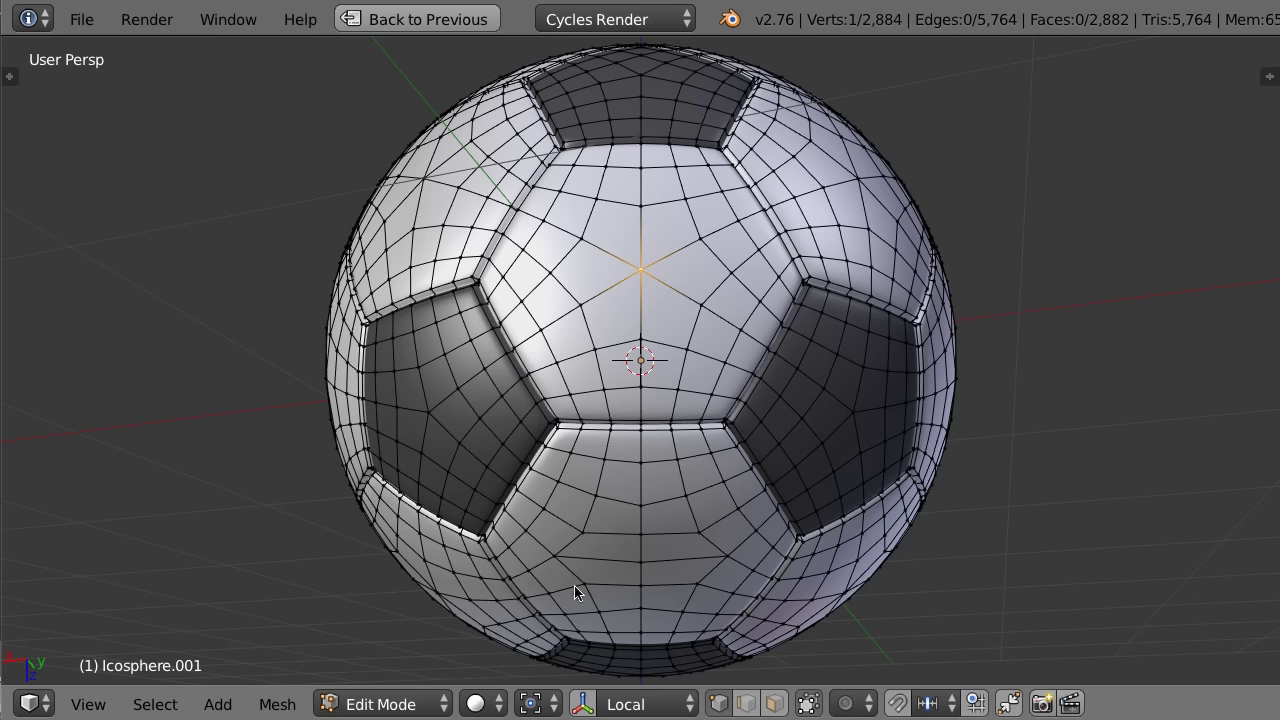
right_click(647, 566)
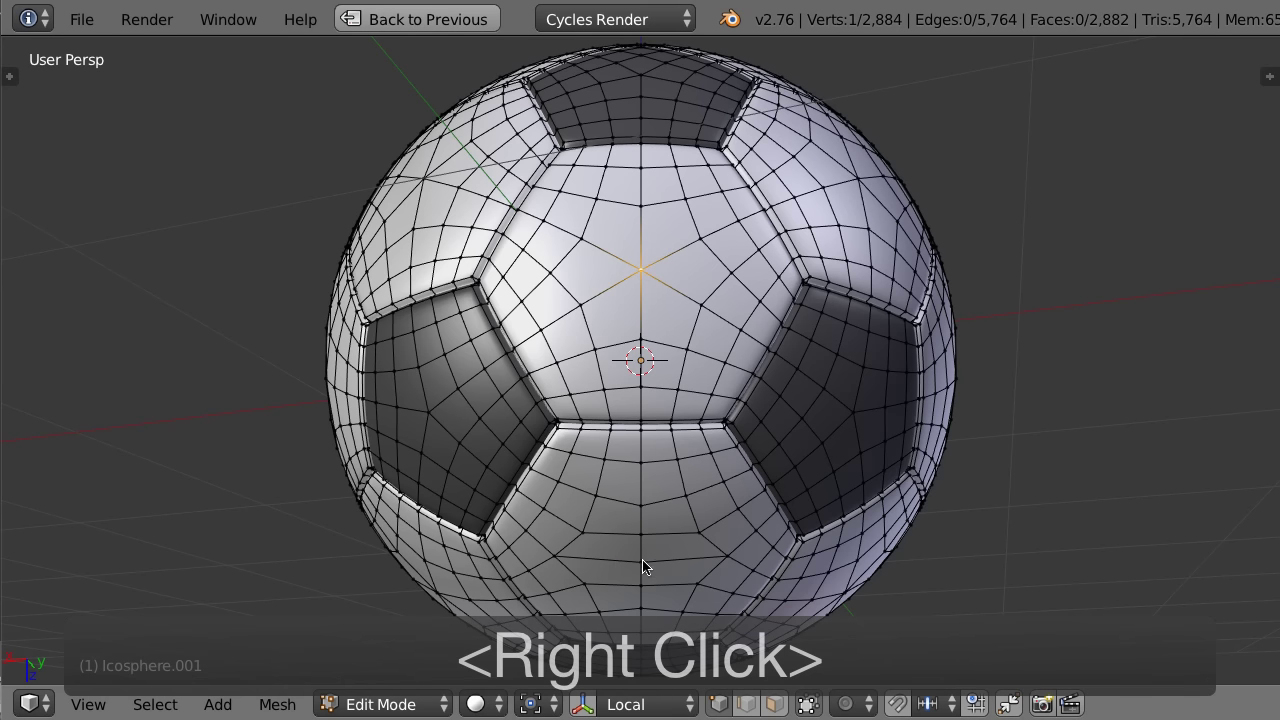
right_click(556, 561)
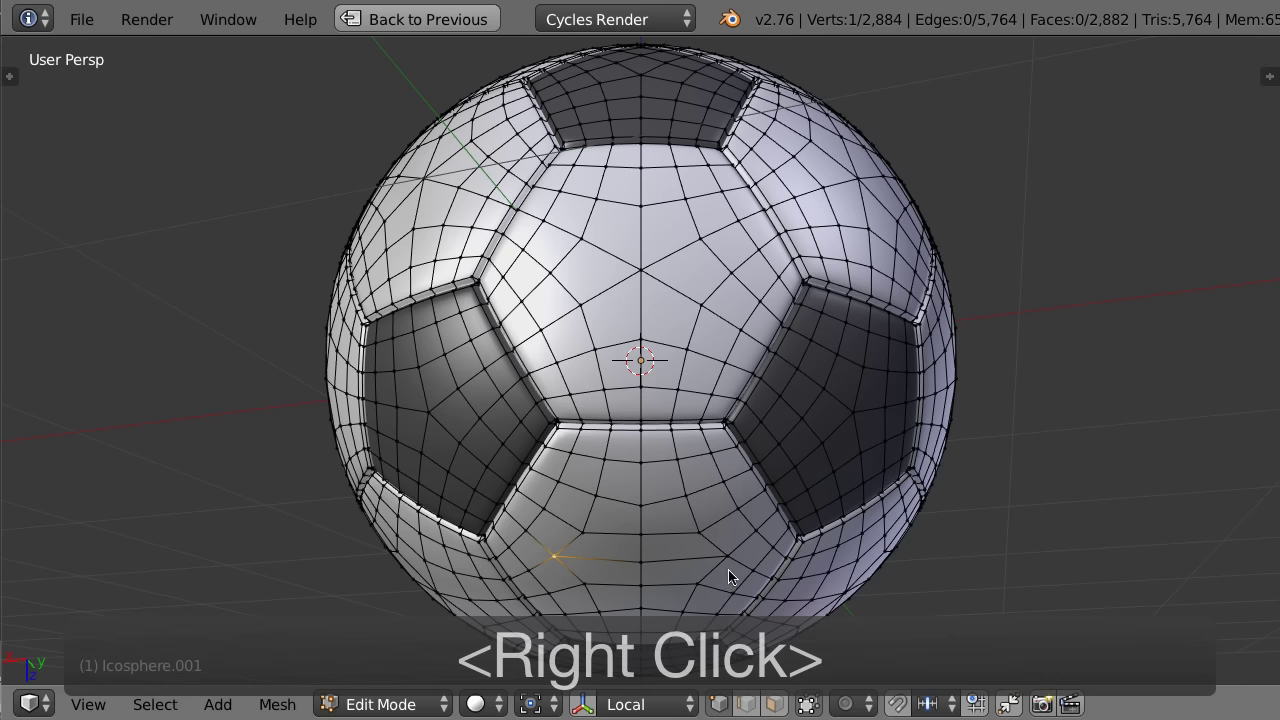
right_click(735, 560)
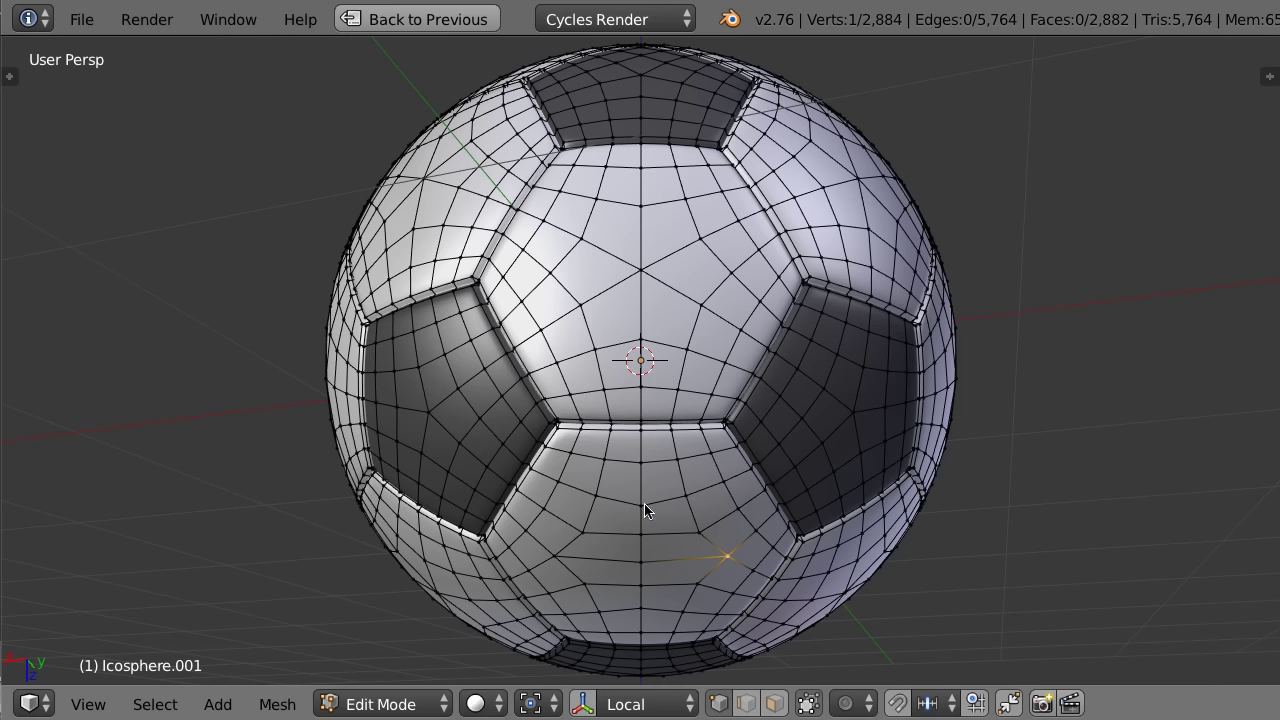
right_click(645, 504)
right_click(688, 497)
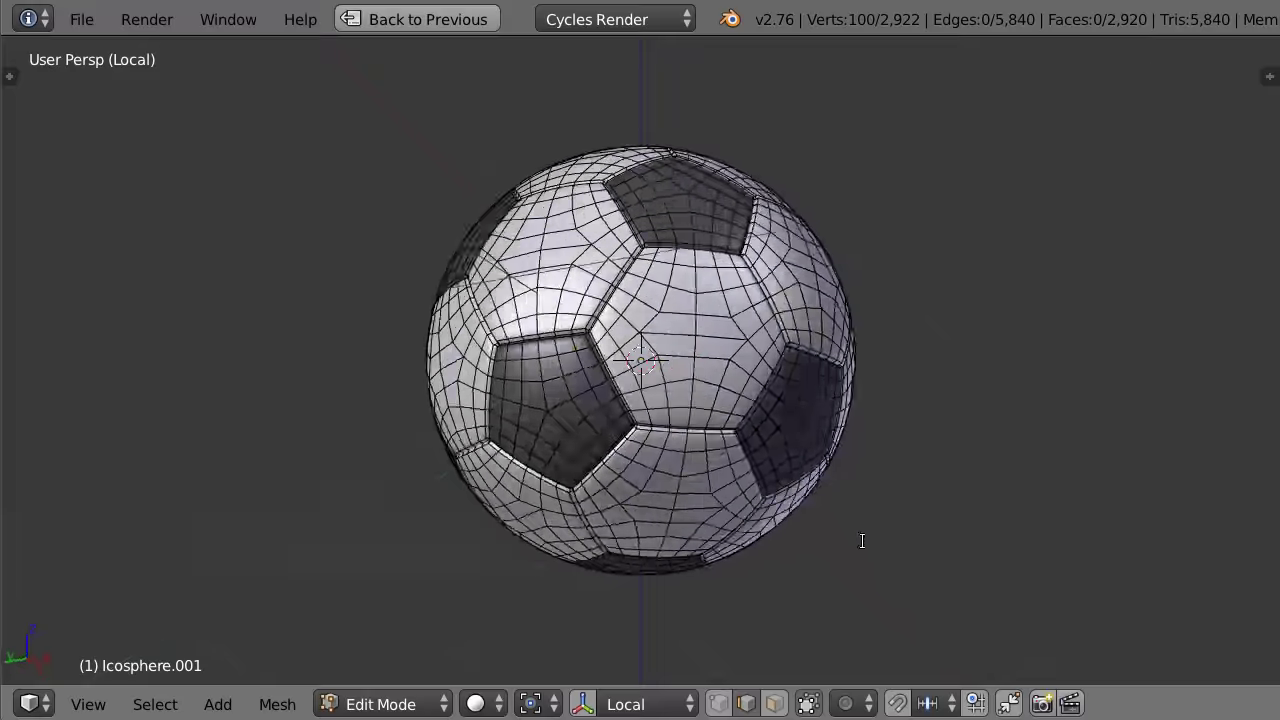
- Switch to the camera view, restore the full layout and activate the WHITE material slot
key("0")
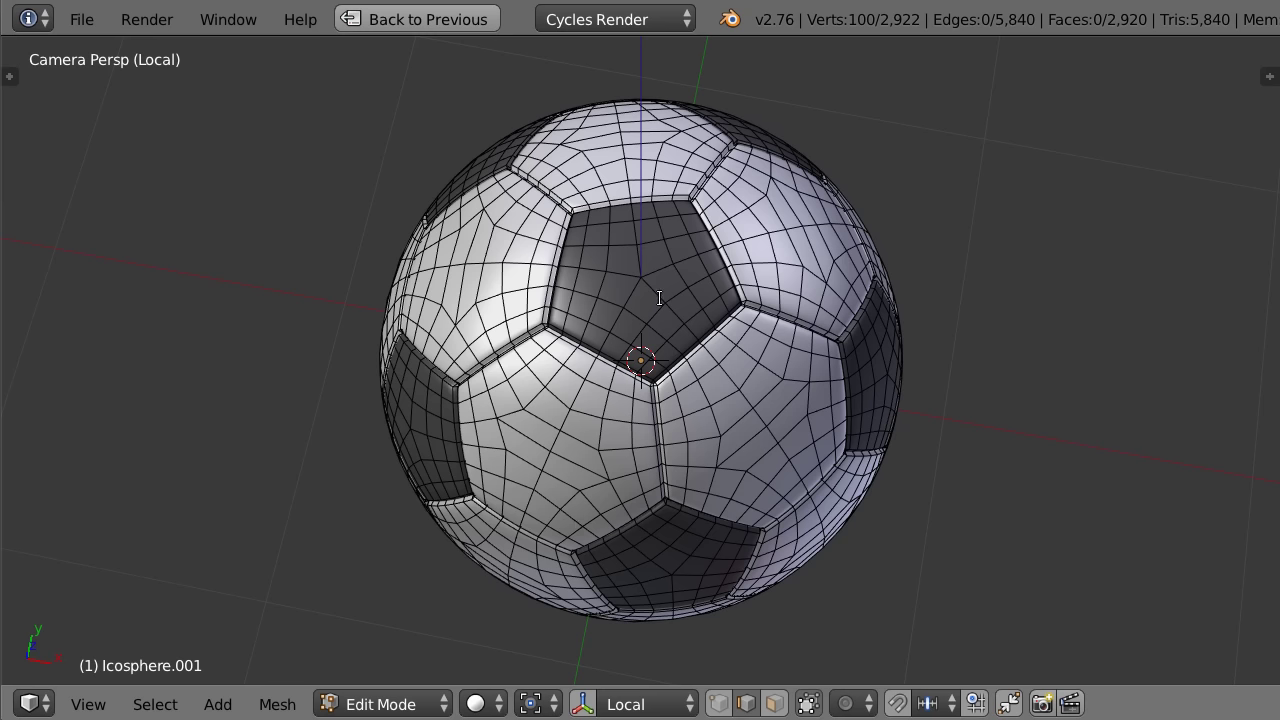
key("ctrl+Up")
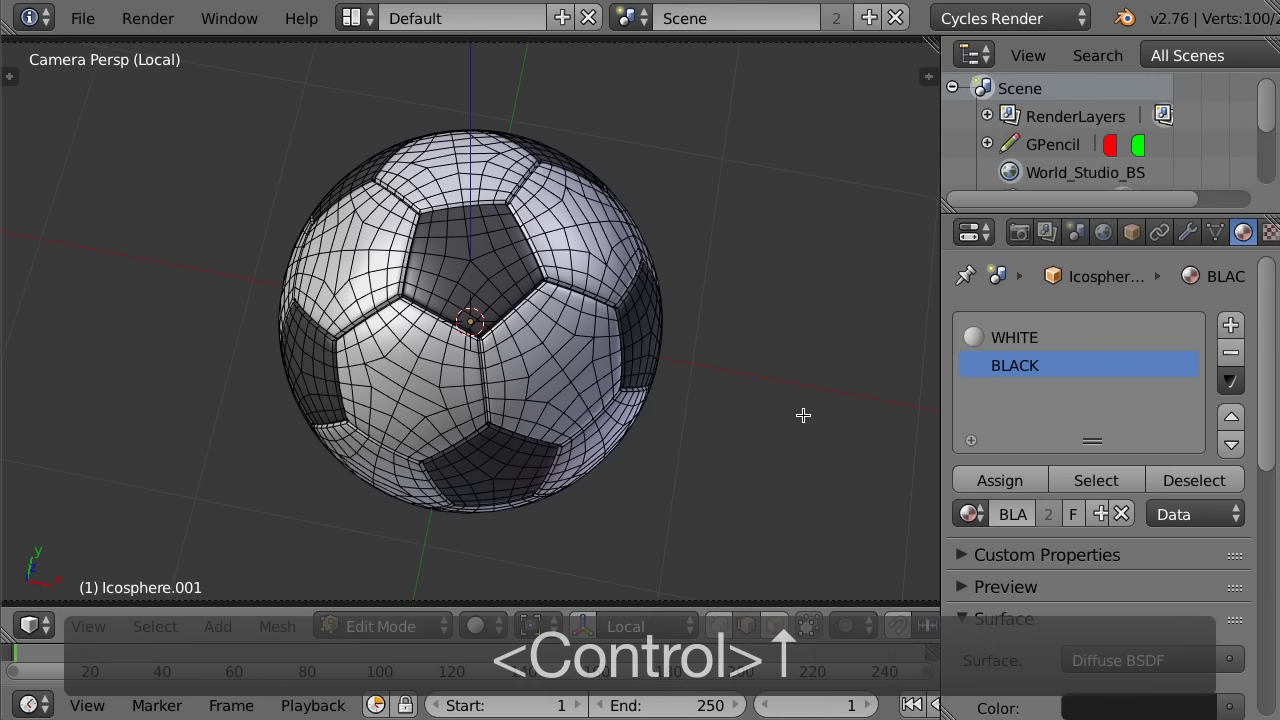
left_click(1024, 337)
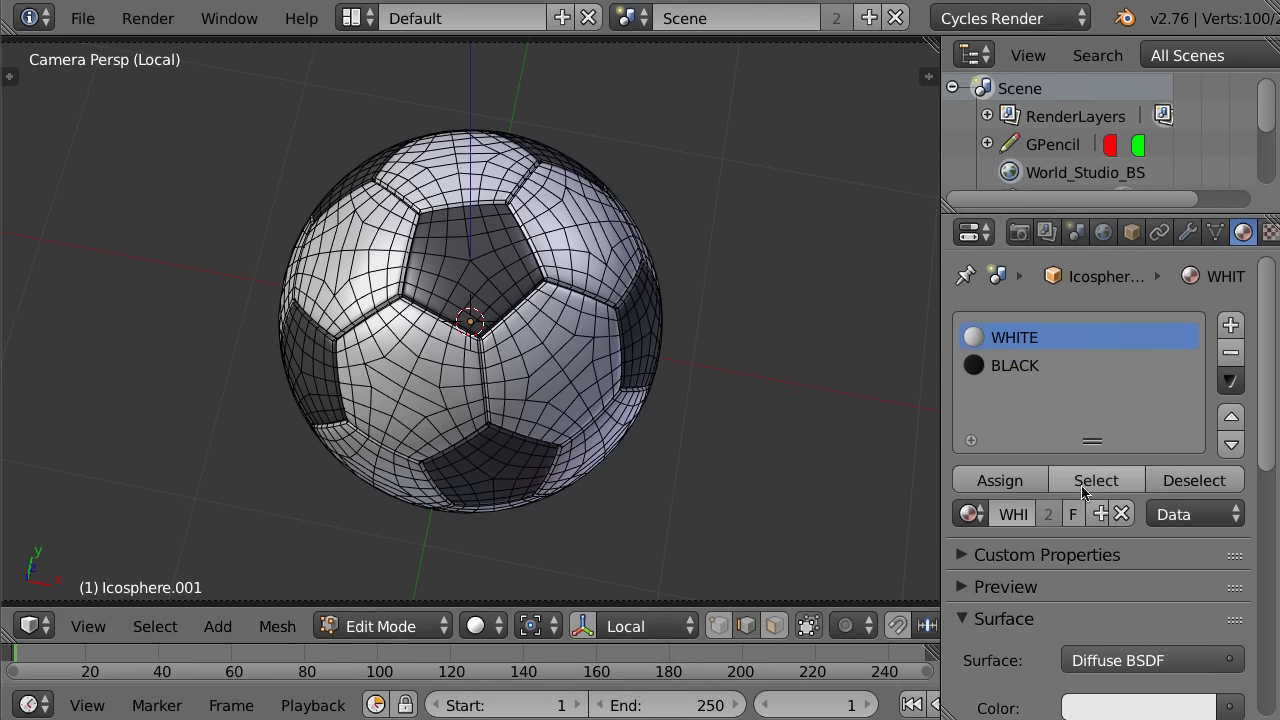
- Select all WHITE faces, deselect the seam vertex group and shrink the selection to the inner panels
left_click(1108, 489)
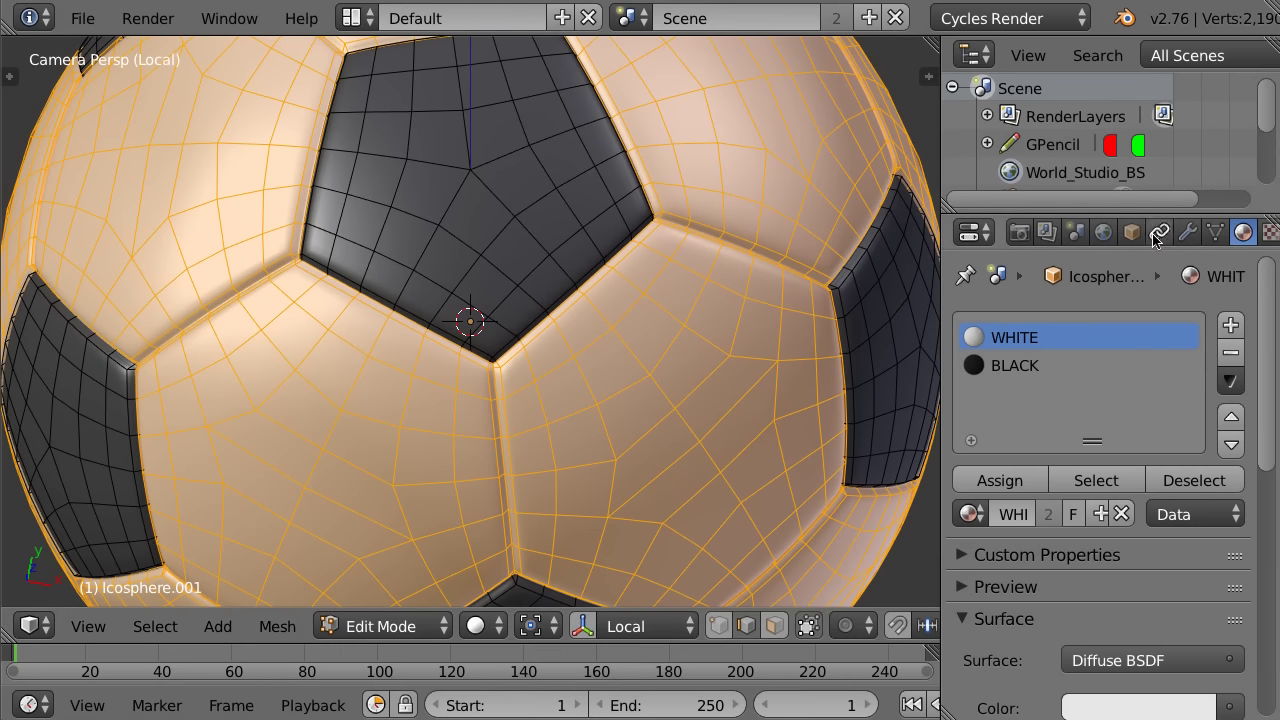
left_click(1222, 237)
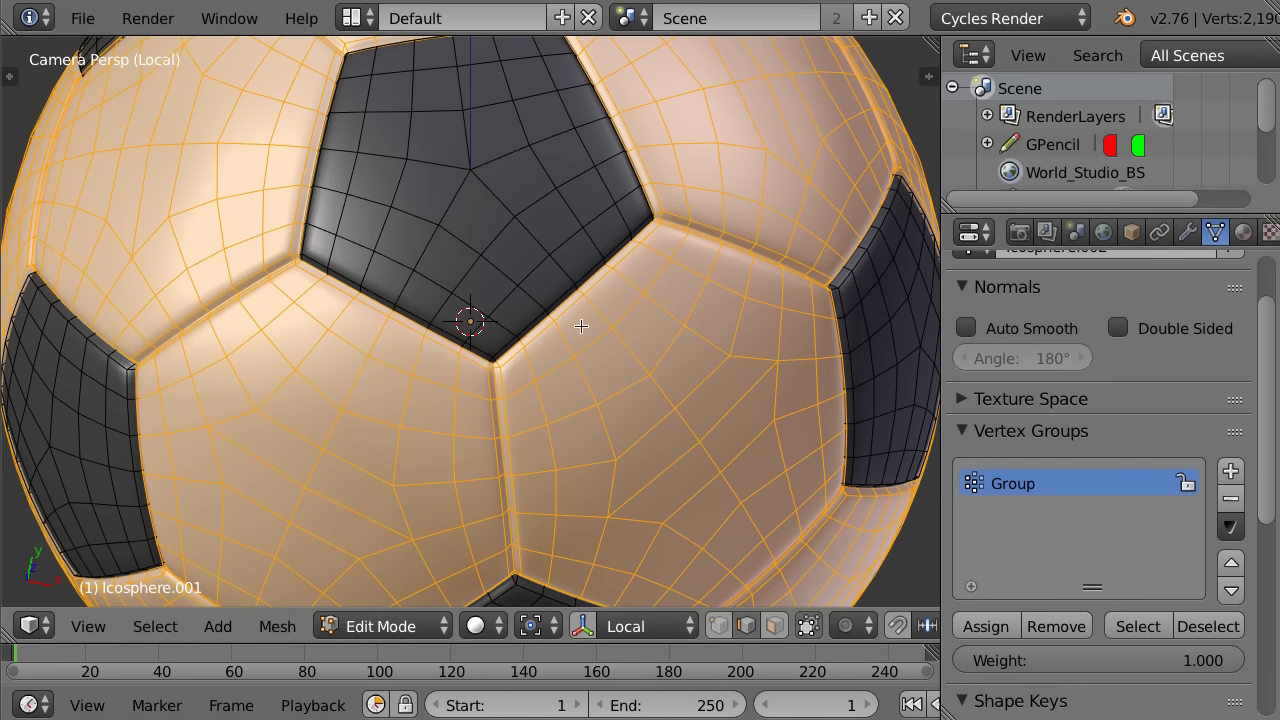
left_click(1229, 628)
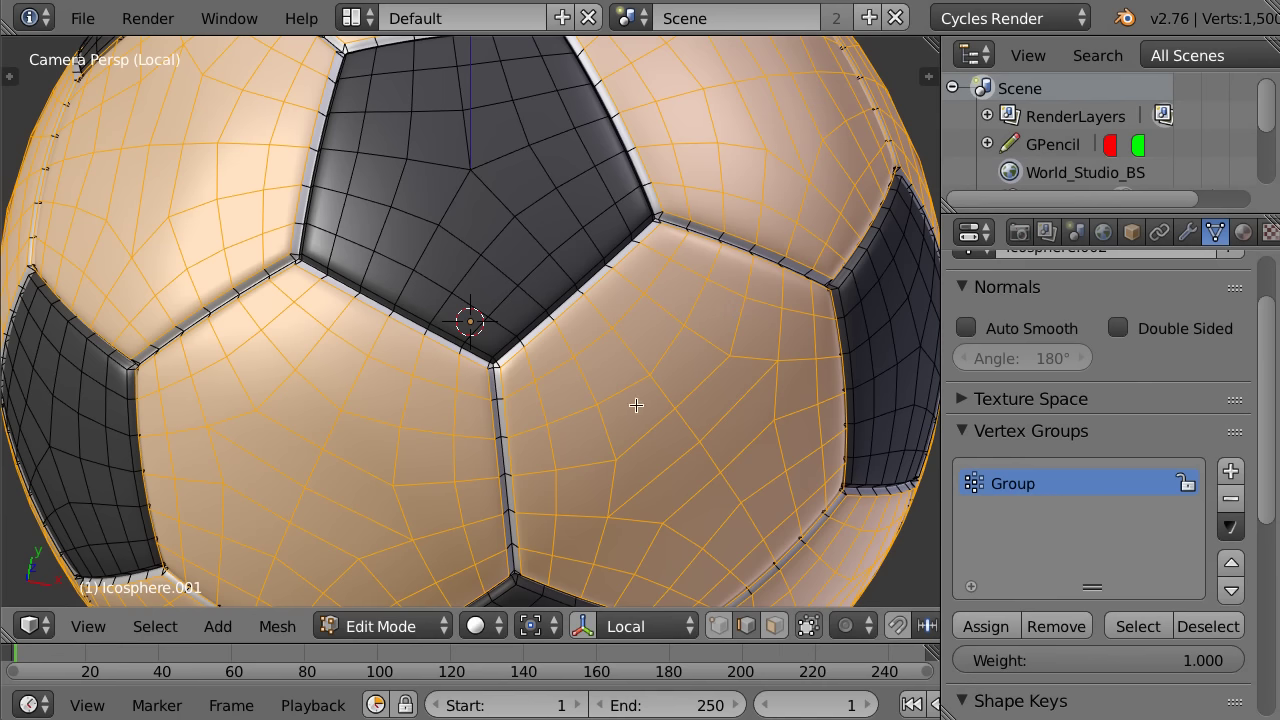
key("ctrl+-")
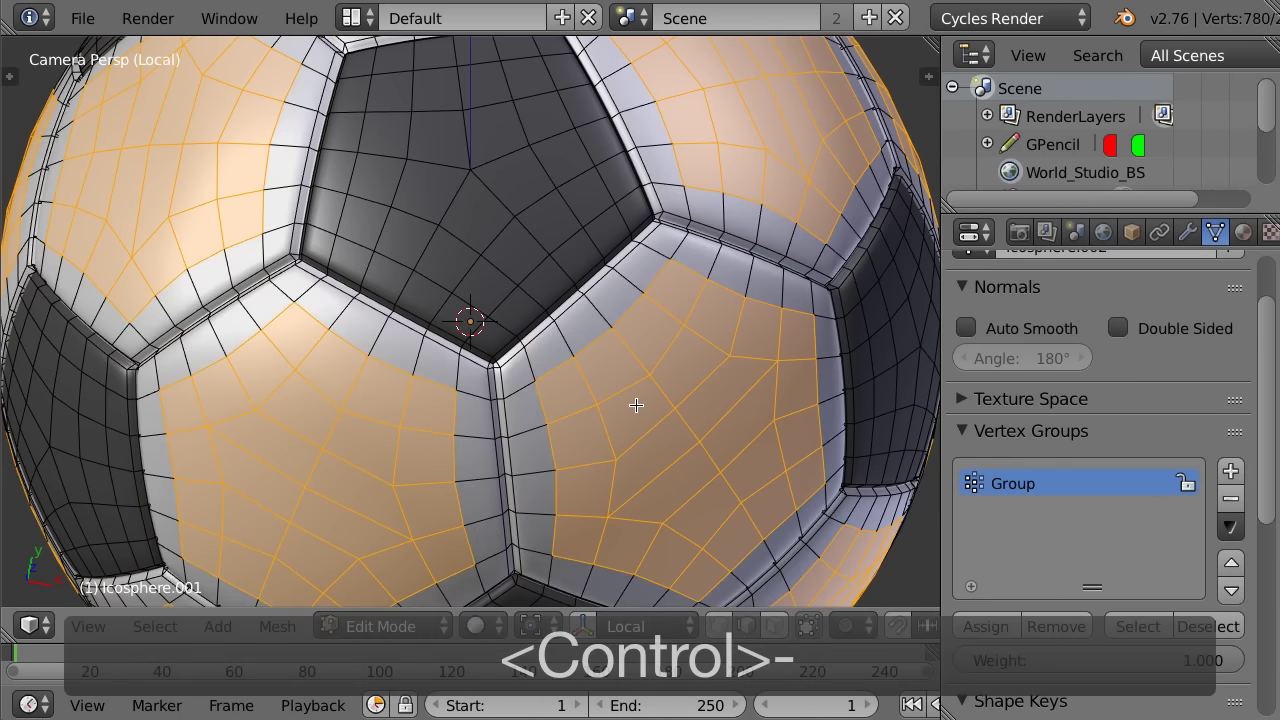
key("ctrl+Up")
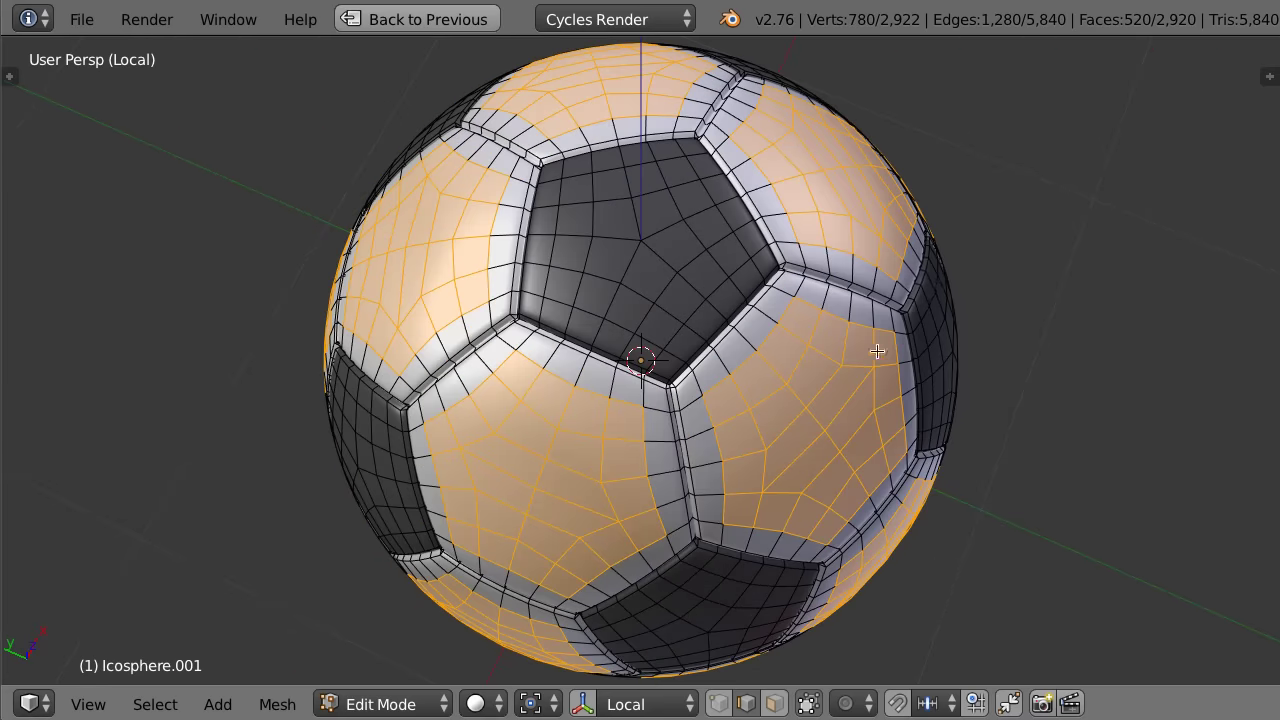
- Smooth the inner panel vertices with strength 1 over 100 repeats
key("w")
key("o")
key("F6")
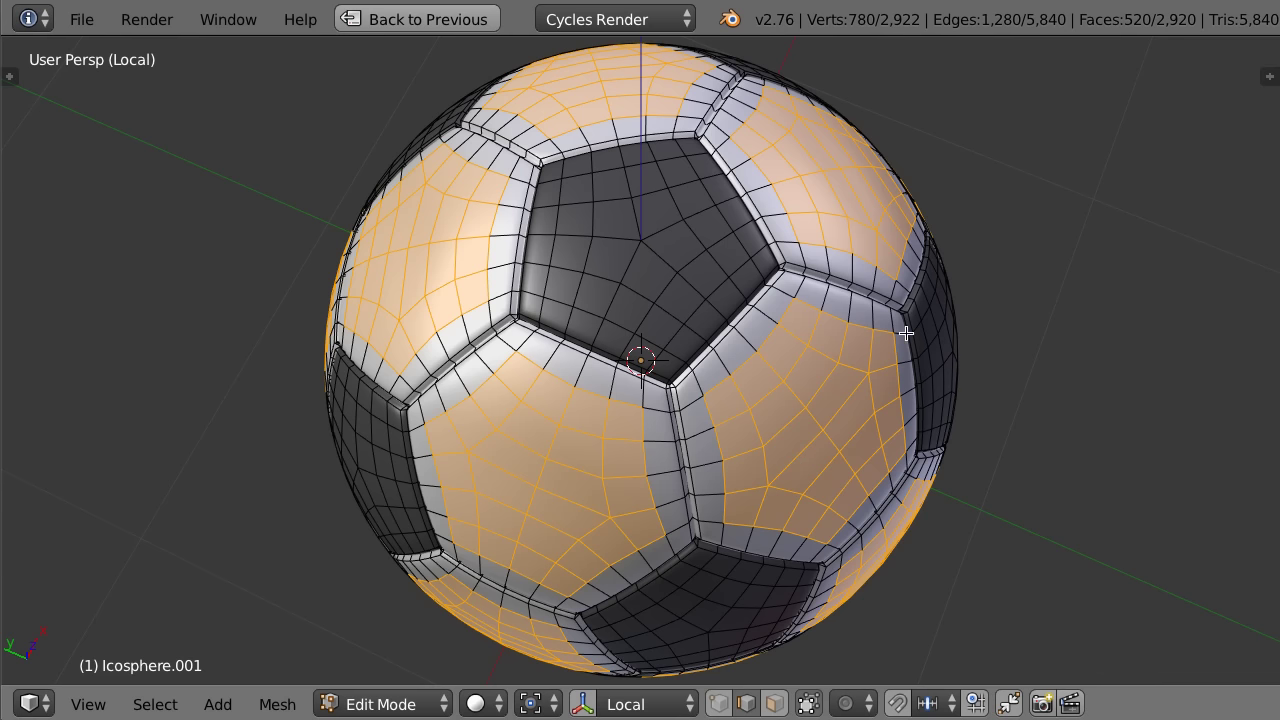
key("F6")
left_click(1216, 379)
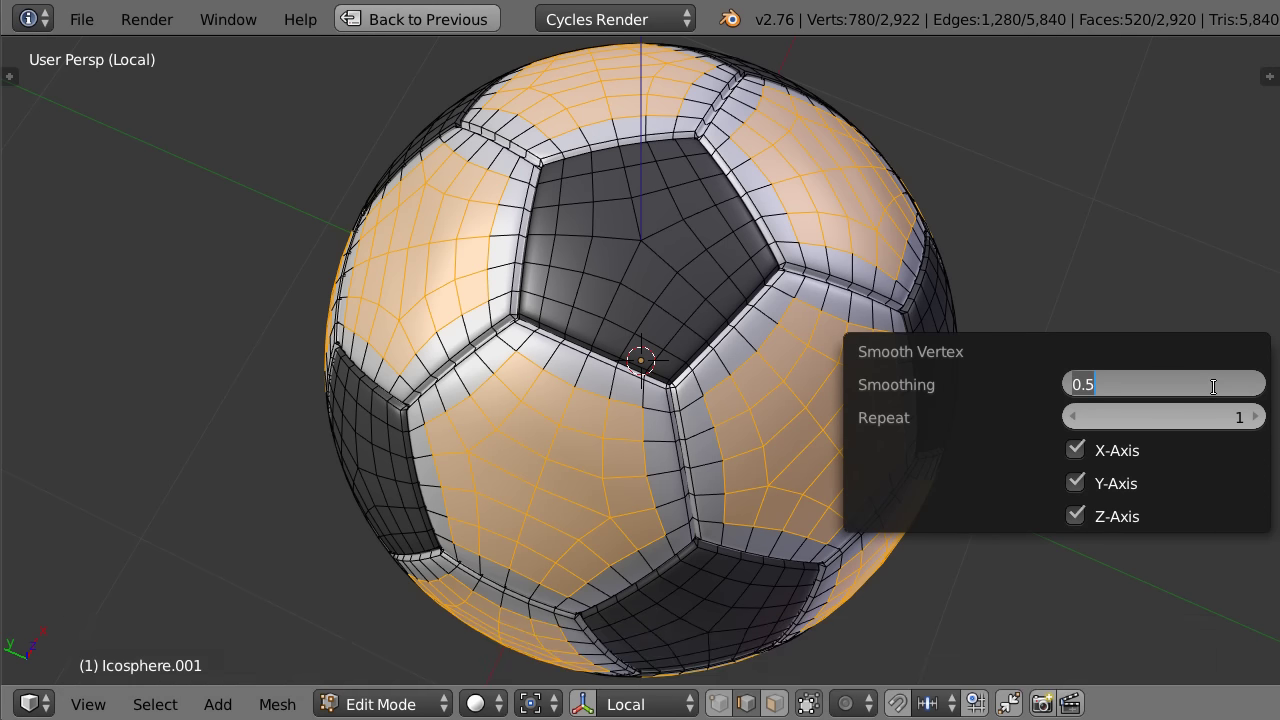
key("1")
key("Tab")
key("1")
key("0")
key("0")
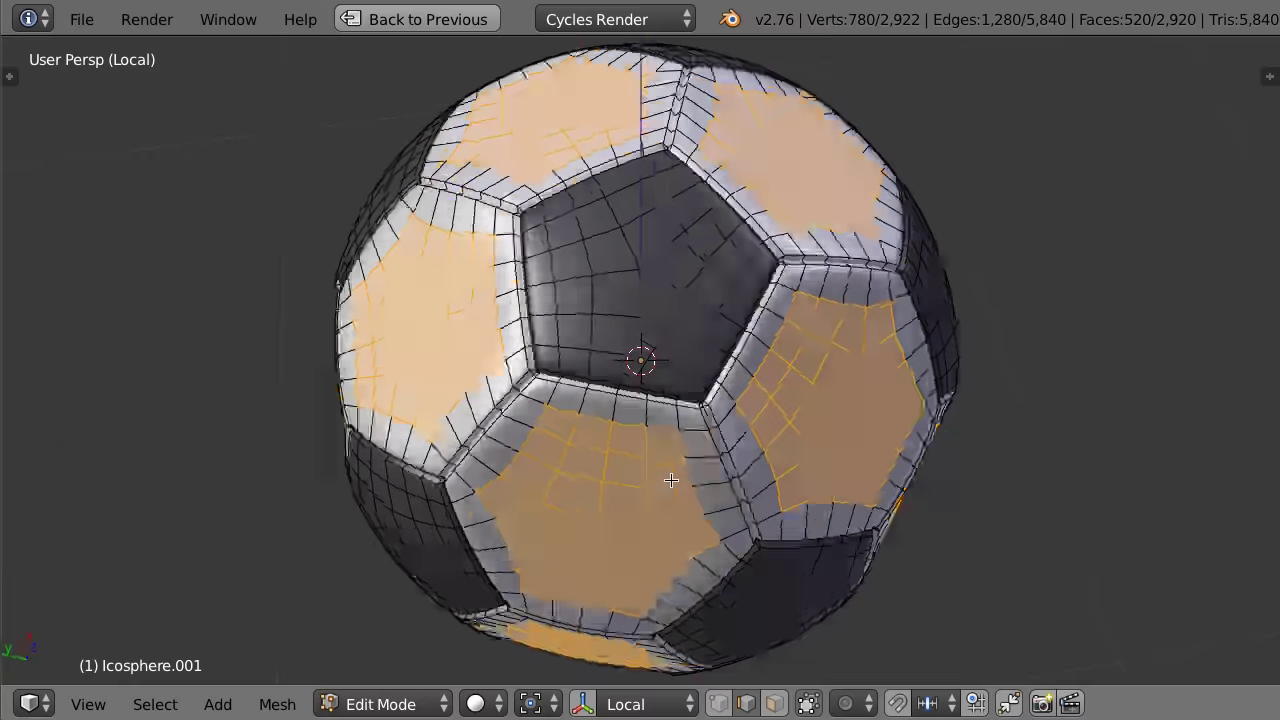
- Select the whole ball mesh and smooth its entire surface
key("a")
key("a")
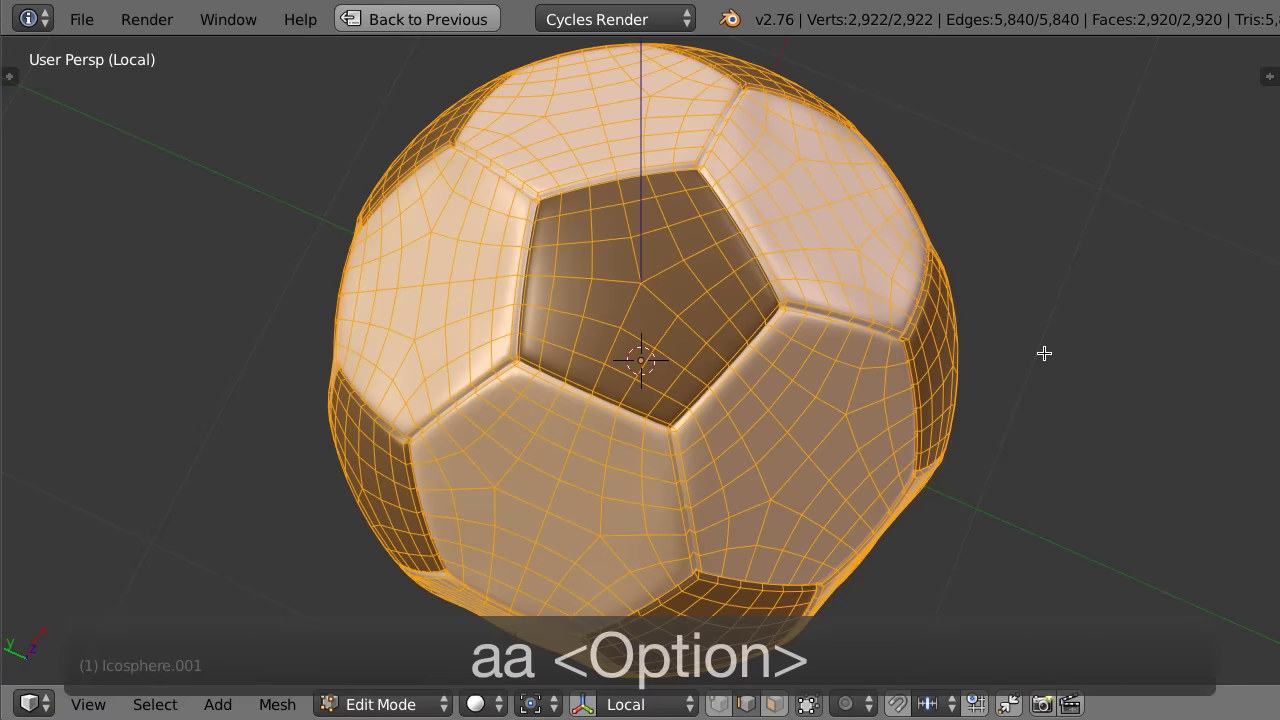
key("shift+alt+s")
key("1")
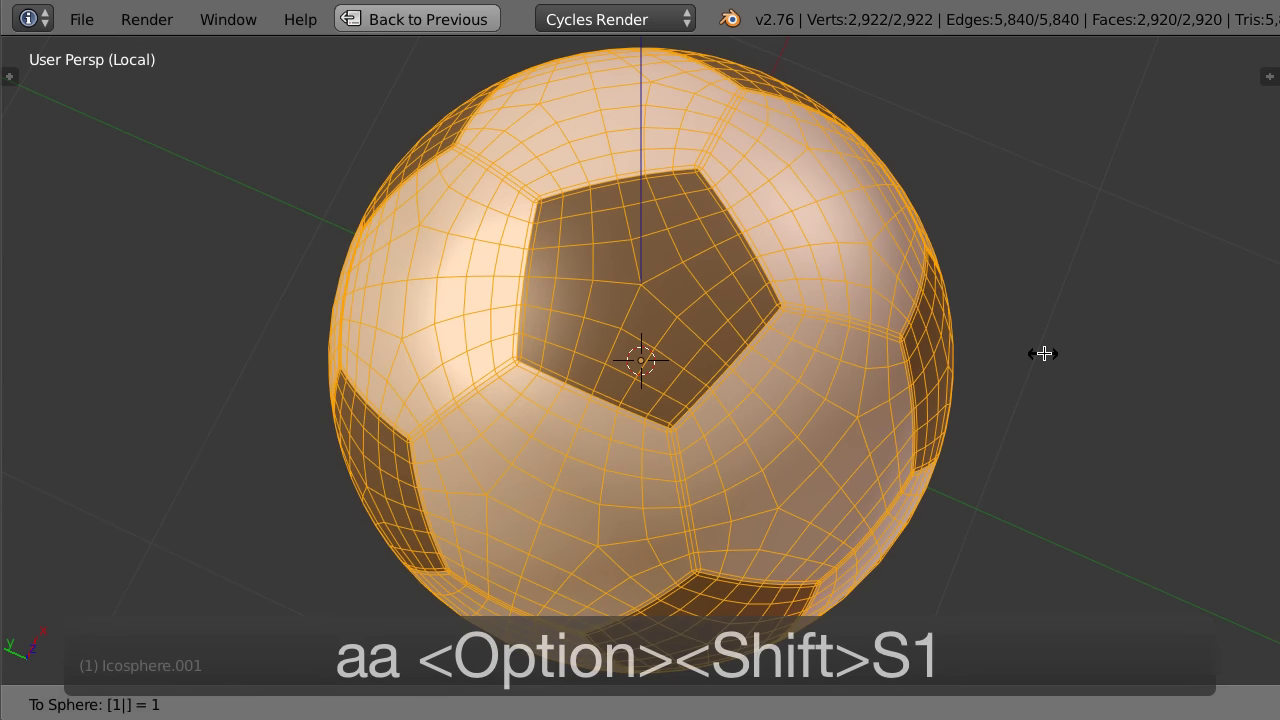
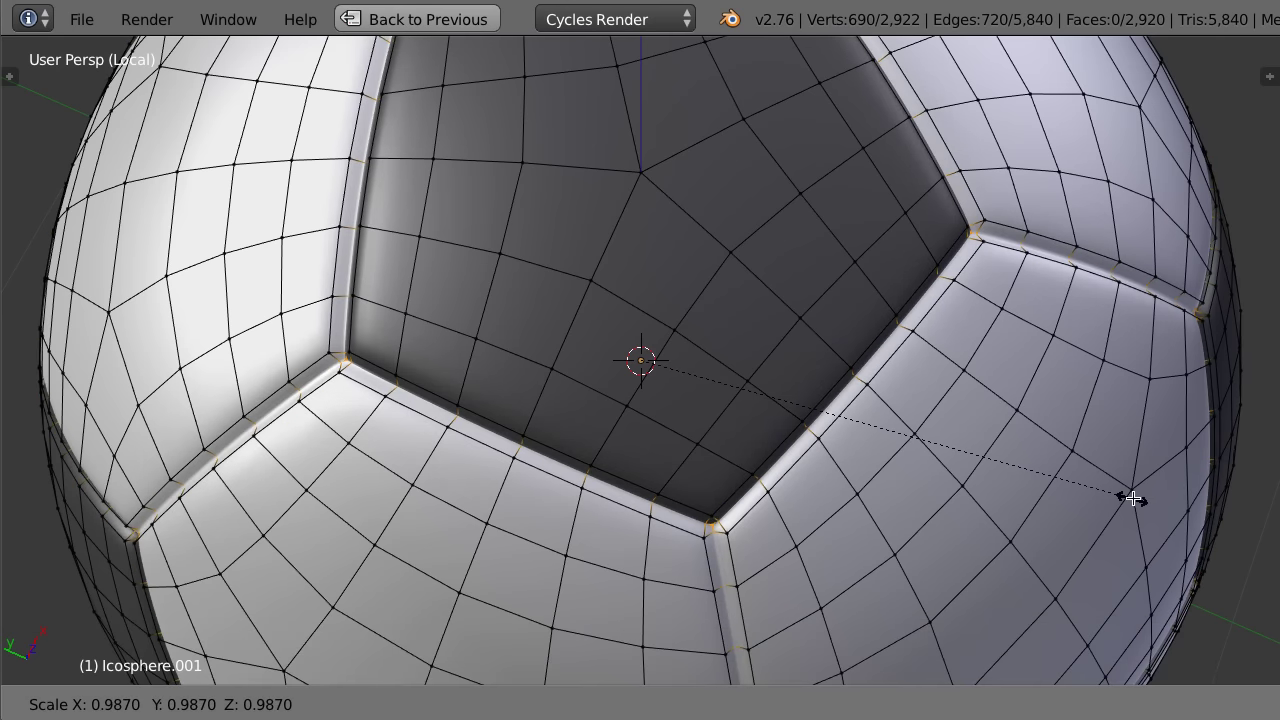
- Confirm the seam edge ring resize and deselect the whole mesh
left_click(1135, 492)
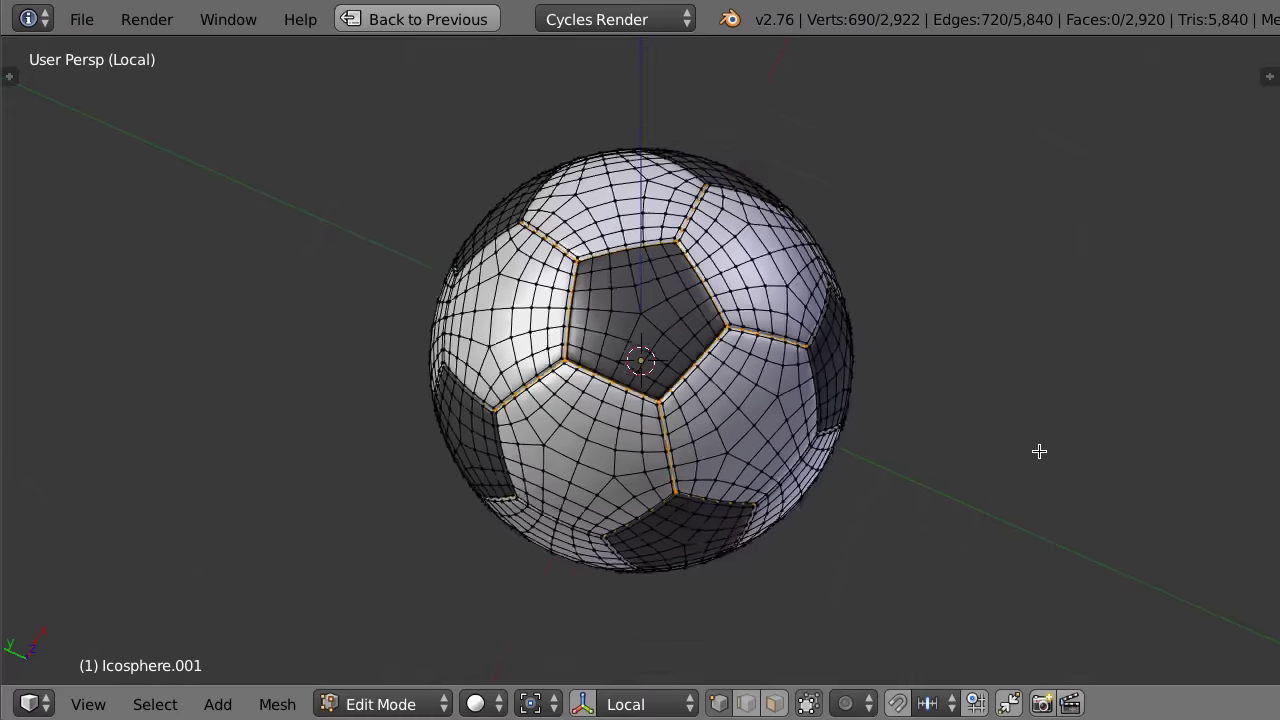
key("a")
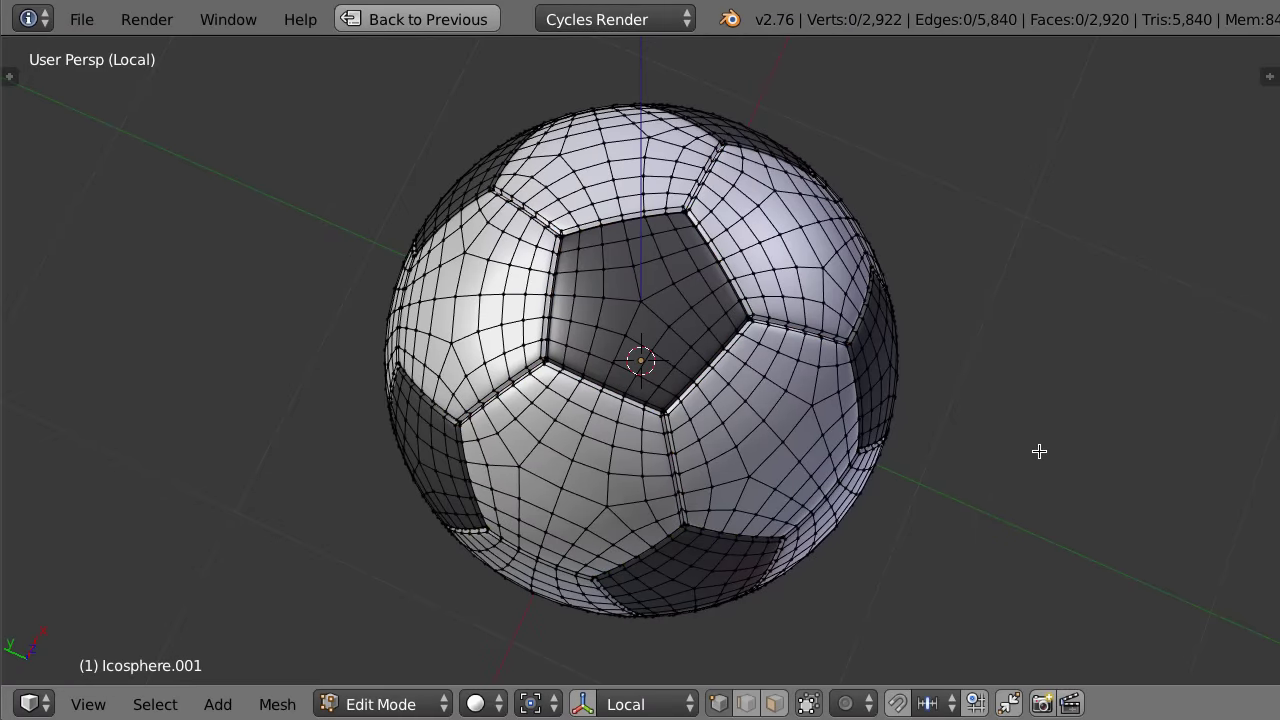